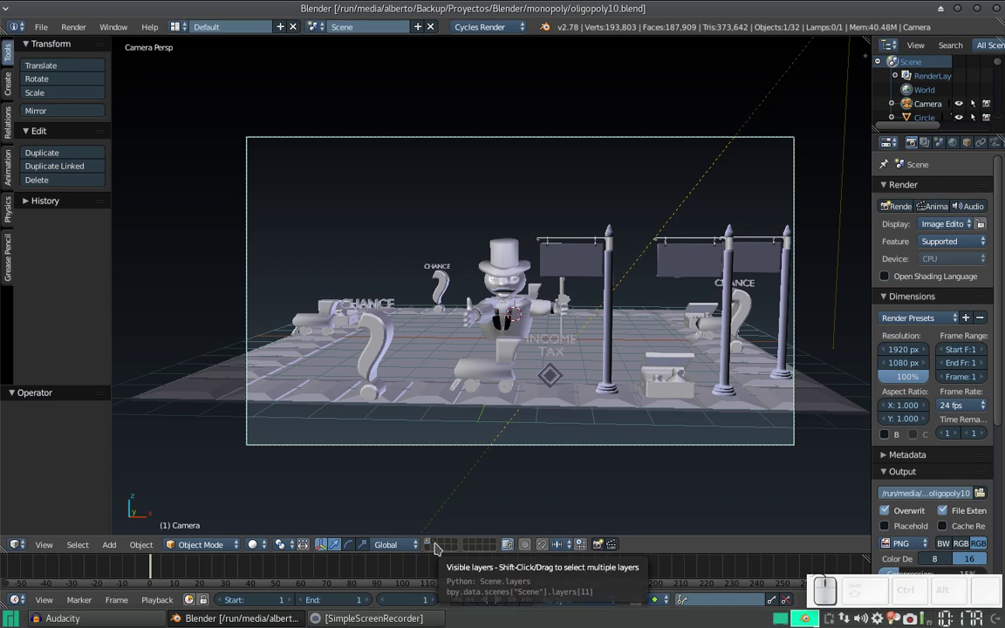
# Switch to an empty scene layer and look at the grid from the front.
pyautogui.click(441, 547)
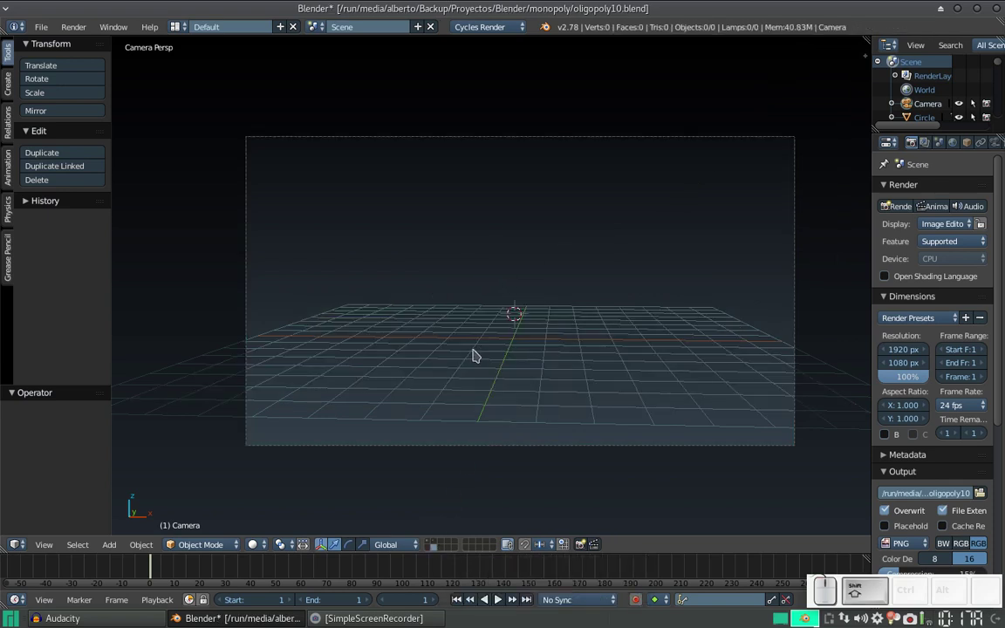
pyautogui.press('shift+c')
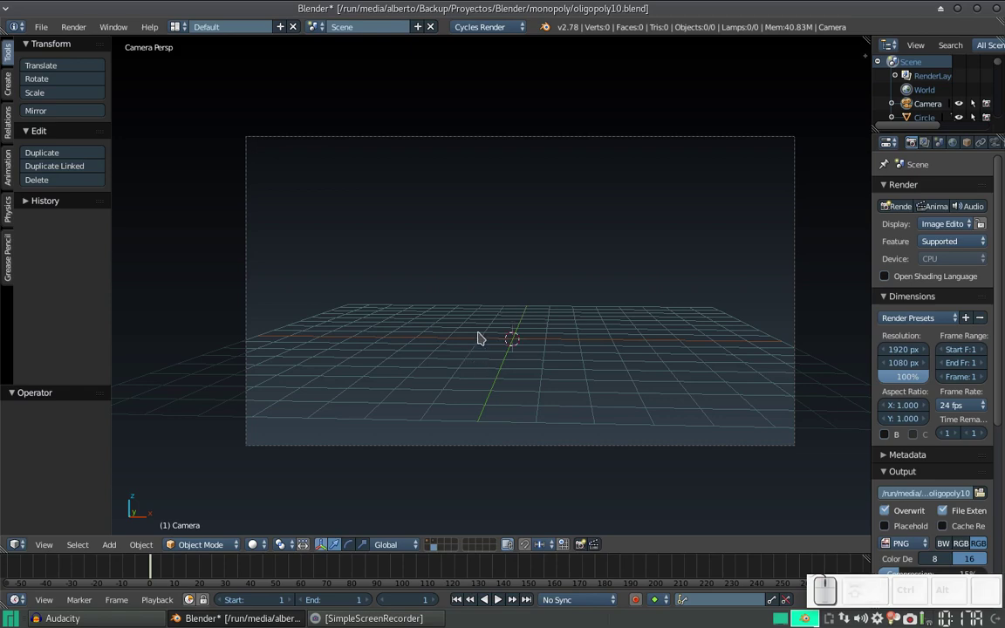
pyautogui.press('KP_1')
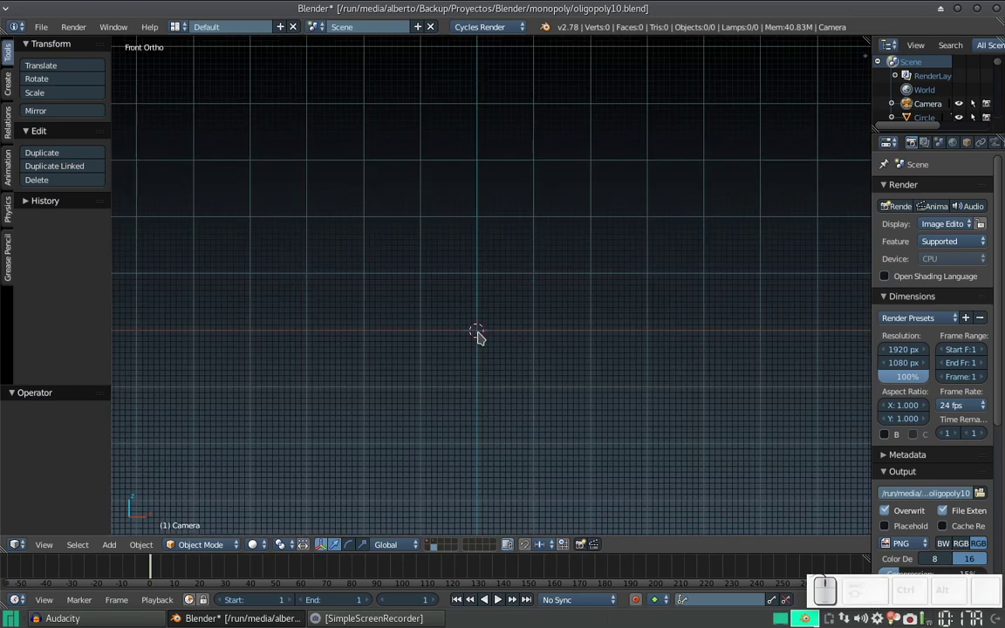
pyautogui.press('KP_3')
pyautogui.press('KP_1')
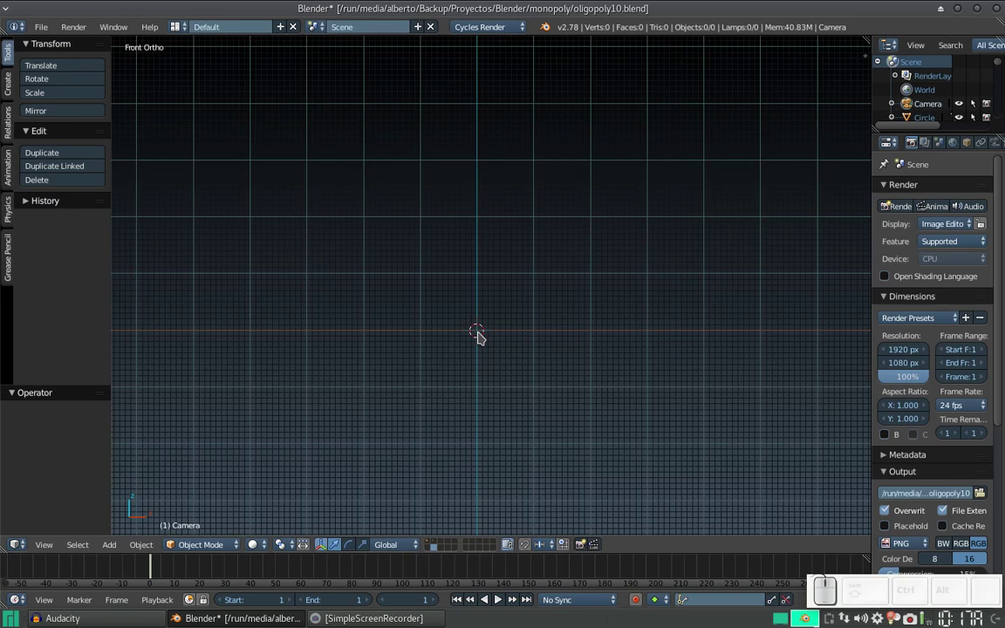
# Tilt the view across the floor grid and zoom in.
pyautogui.middleClick(486, 344)
pyautogui.scroll(3)
pyautogui.moveTo(550, 375); pyautogui.dragTo(567, 372)
pyautogui.scroll(3)
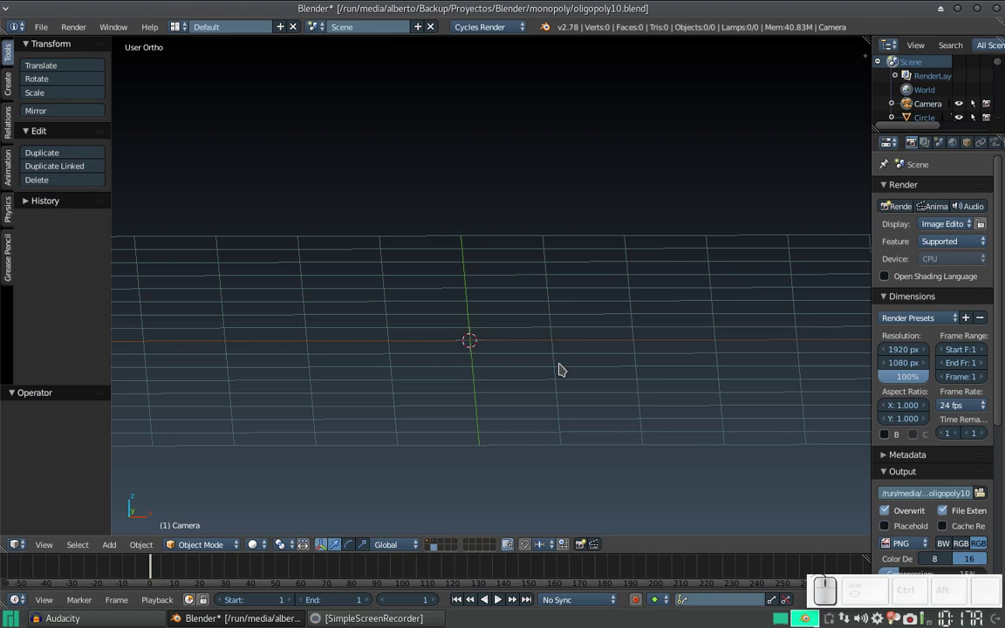
# Add a cube mesh to the empty scene via Shift+A.
pyautogui.press('shift+a')
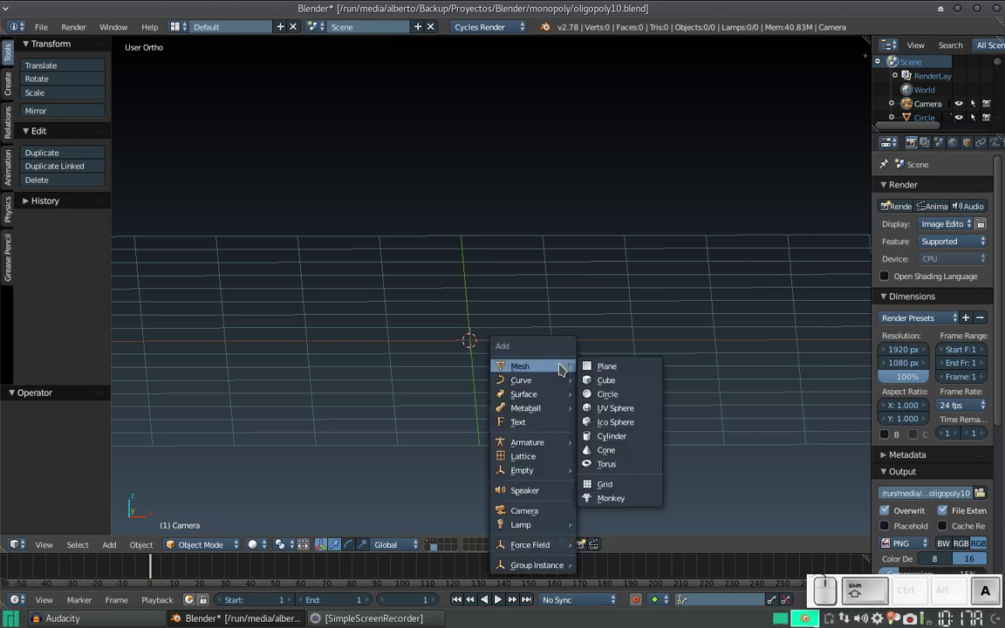
pyautogui.click(619, 384)
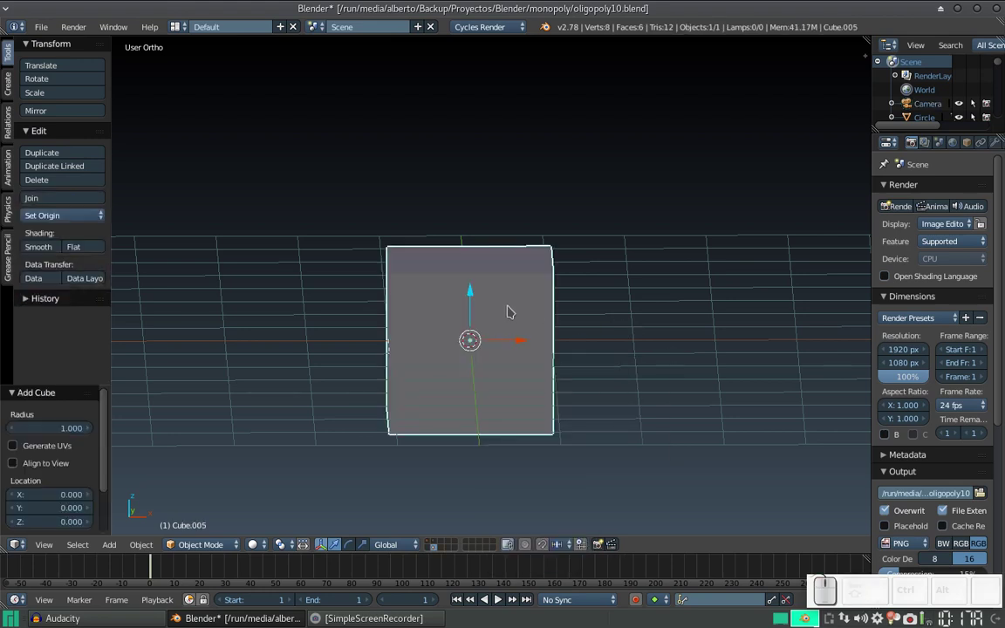
pyautogui.moveTo(516, 312); pyautogui.dragTo(481, 309)
pyautogui.scroll(3)
pyautogui.moveTo(483, 305); pyautogui.dragTo(511, 232)
# Scale the cube to about half size and raise it above the grid.
pyautogui.press('s')
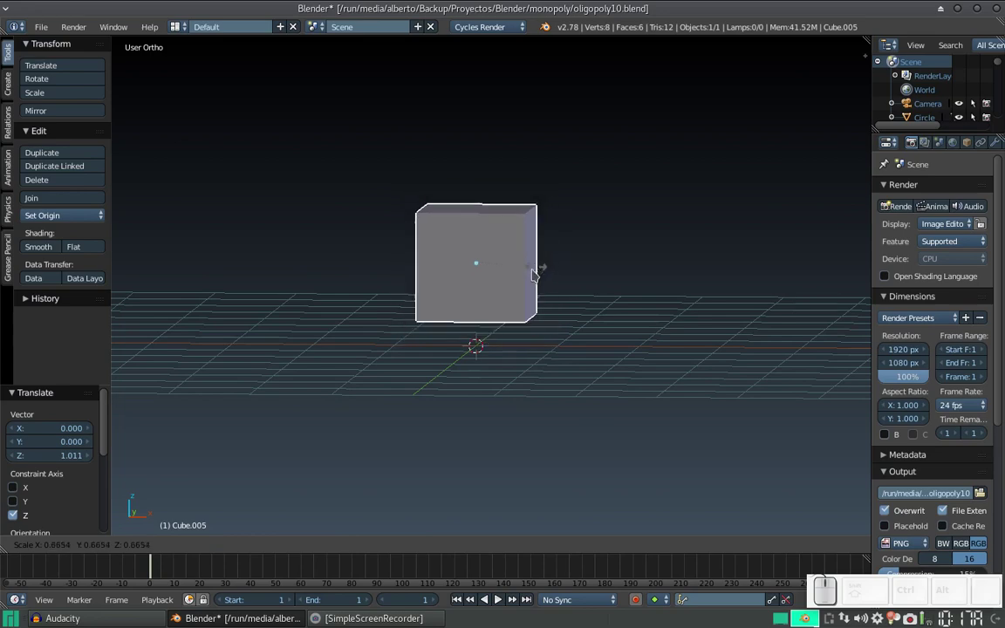
pyautogui.click(525, 281)
pyautogui.click(480, 229)
pyautogui.moveTo(456, 257); pyautogui.dragTo(503, 332)
# Subdivide the cube's faces in Edit Mode with extra cuts.
pyautogui.press('Tab')
pyautogui.press('w')
pyautogui.click(505, 253)
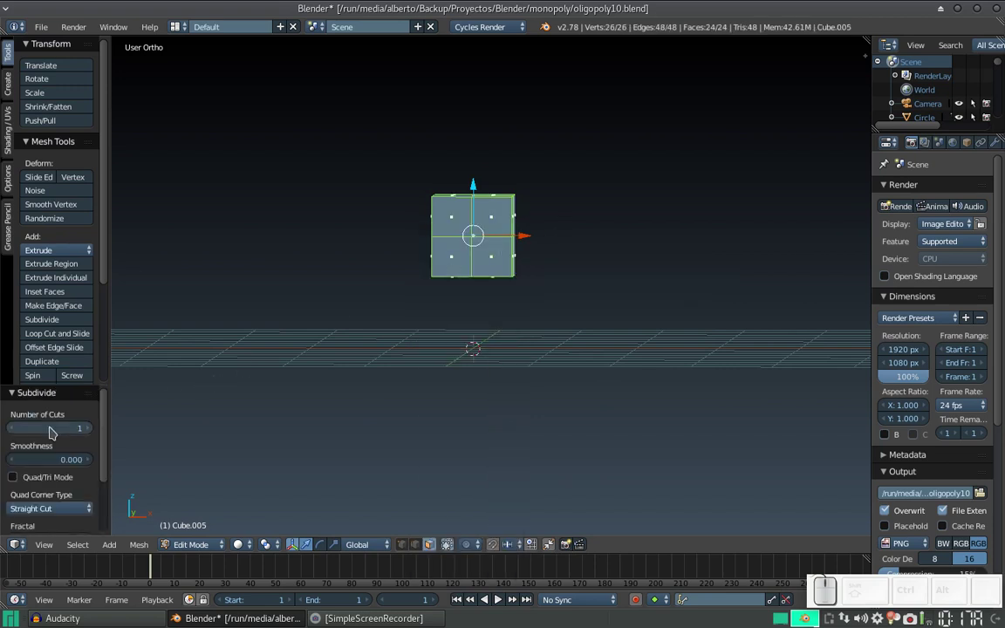
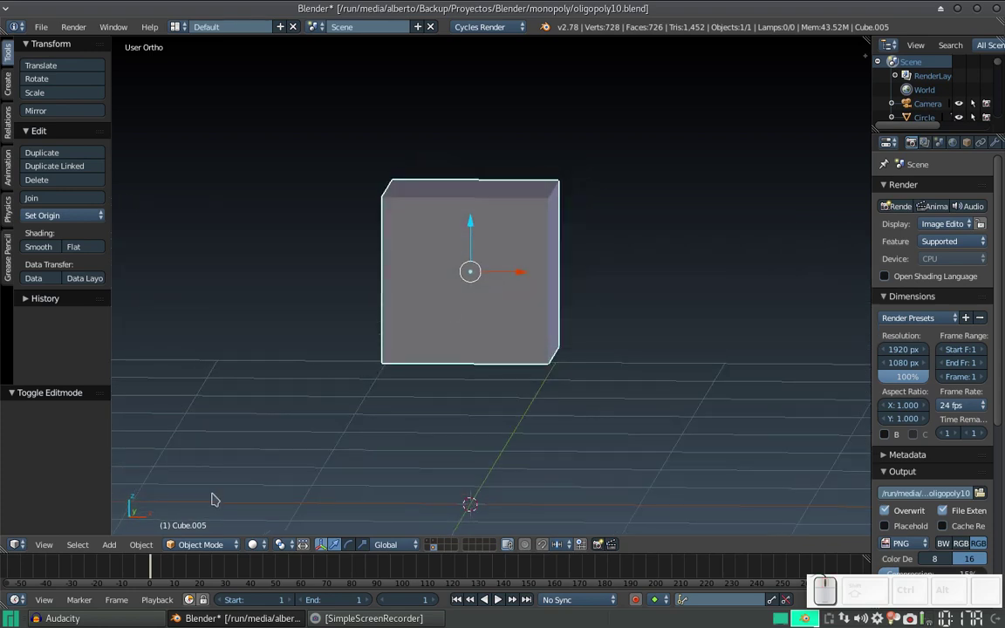
# Switch the cube to Sculpt Mode and turn on Dyntopo in the Tool Shelf.
pyautogui.click(206, 548)
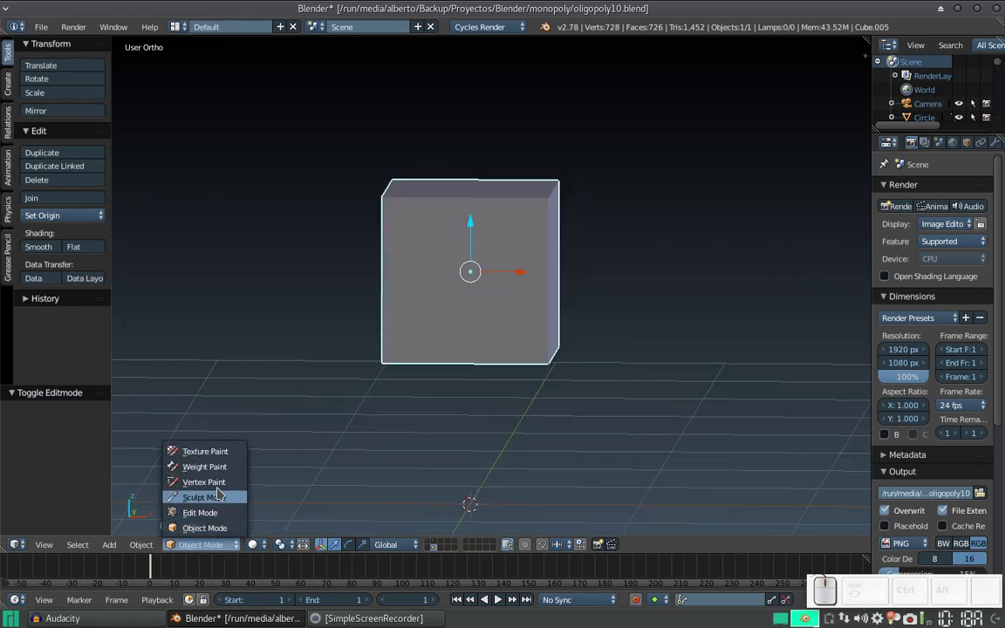
pyautogui.click(223, 504)
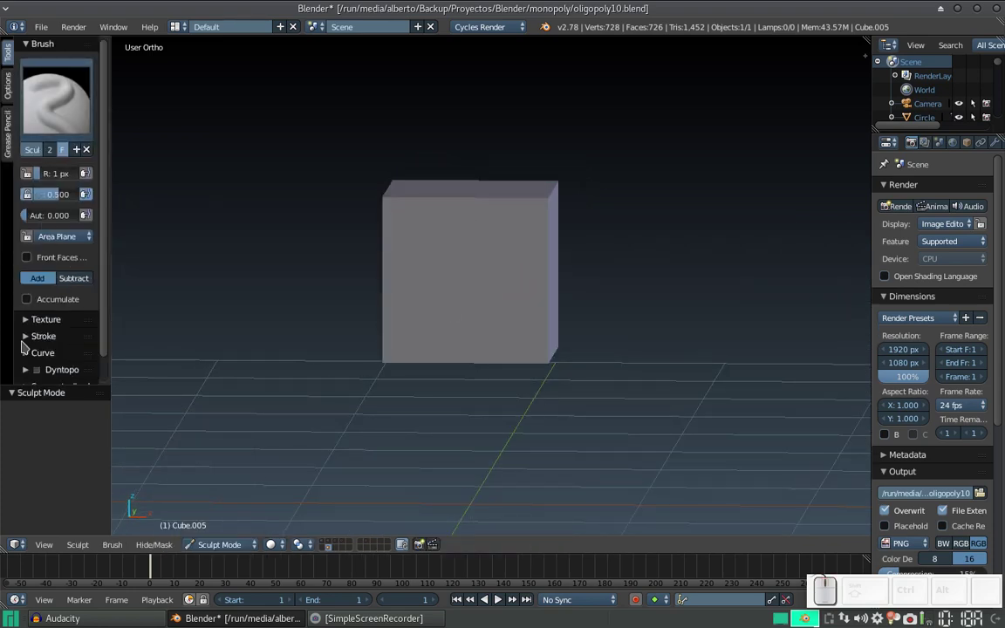
pyautogui.scroll(-3)
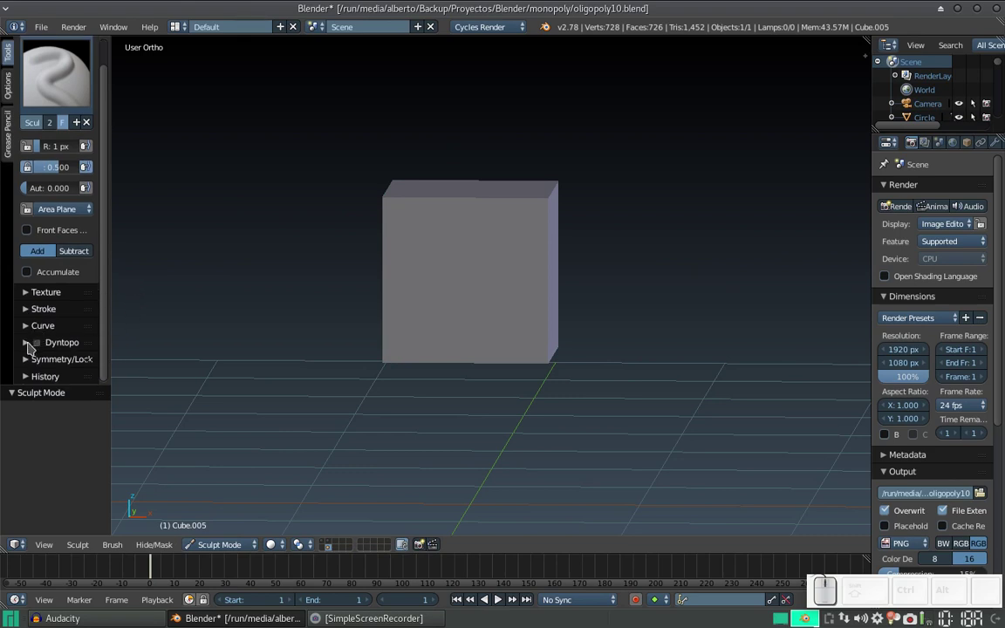
pyautogui.click(32, 351)
pyautogui.moveTo(110, 280); pyautogui.dragTo(51, 238)
pyautogui.click(44, 225)
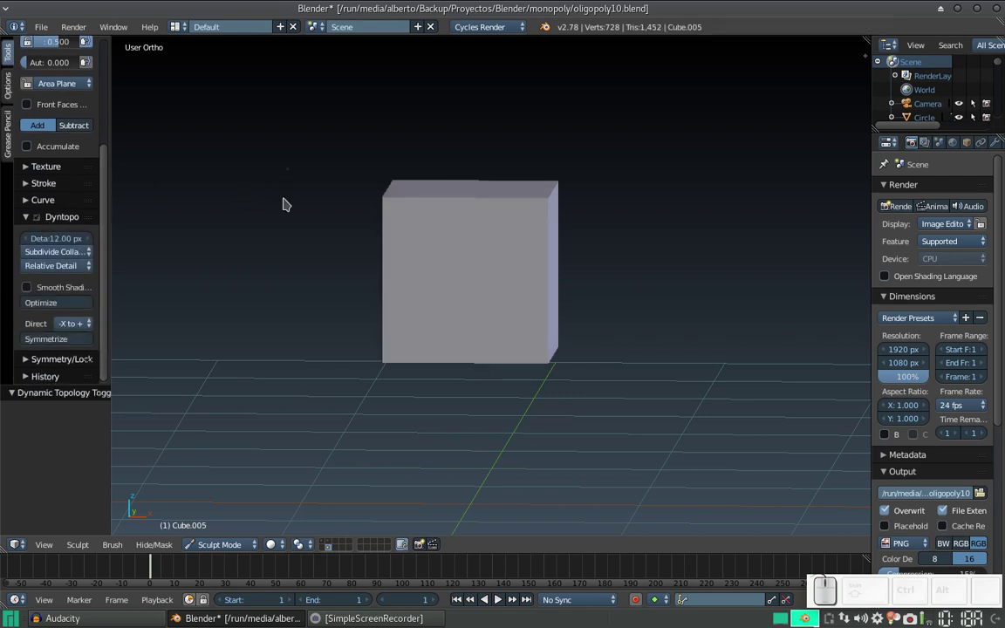
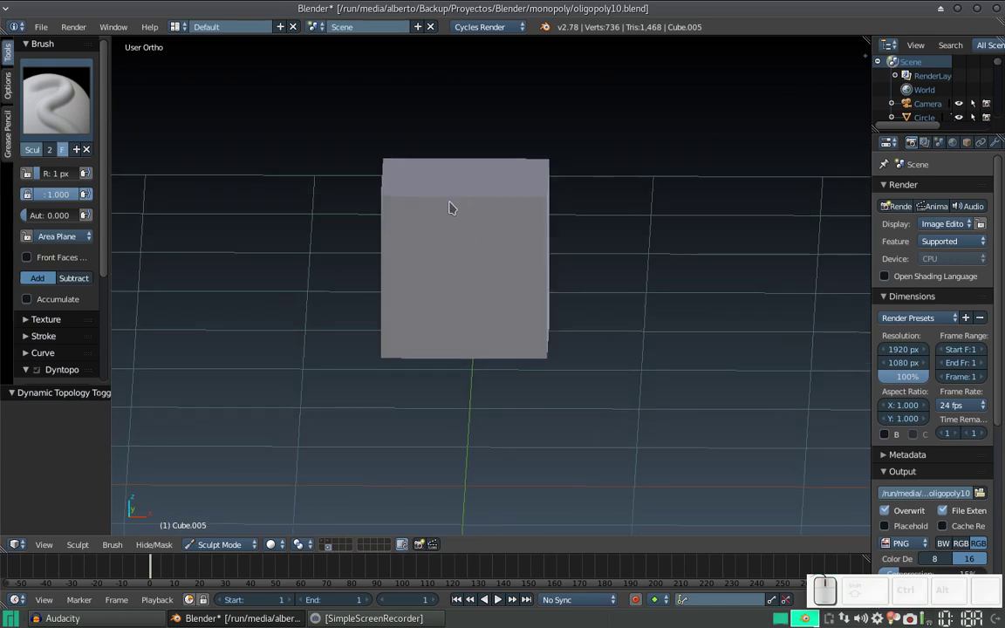
# Set the sculpt brush radius to 34 px and try a few test strokes on the cube.
pyautogui.press('f')
pyautogui.click(479, 258)
pyautogui.moveTo(479, 207); pyautogui.dragTo(438, 224)
pyautogui.press('ctrl+z')
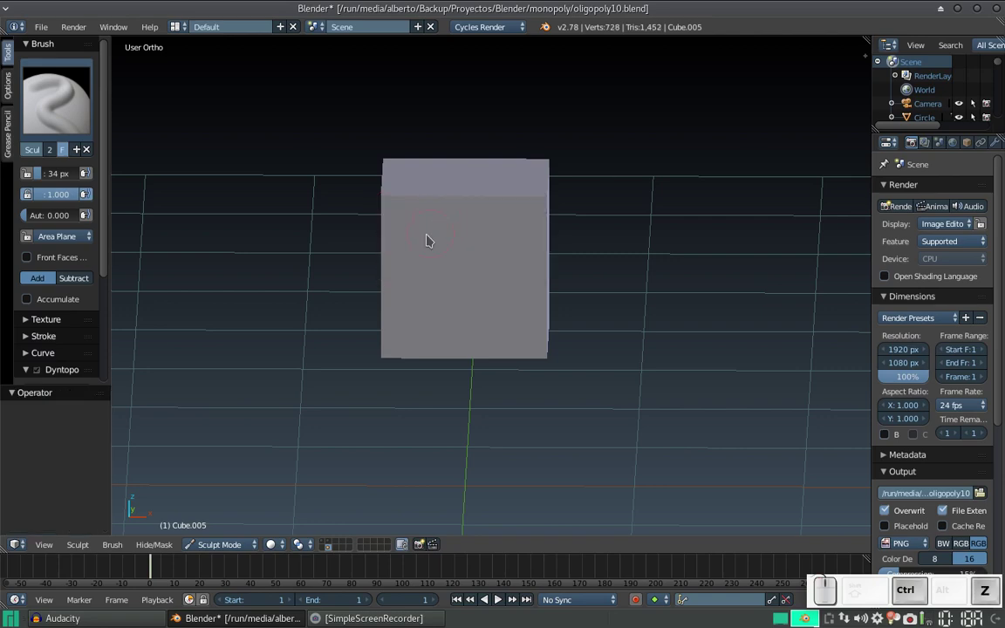
pyautogui.moveTo(435, 245); pyautogui.dragTo(438, 248)
pyautogui.moveTo(452, 247); pyautogui.dragTo(447, 228)
pyautogui.moveTo(450, 232); pyautogui.dragTo(445, 229)
pyautogui.click(444, 229)
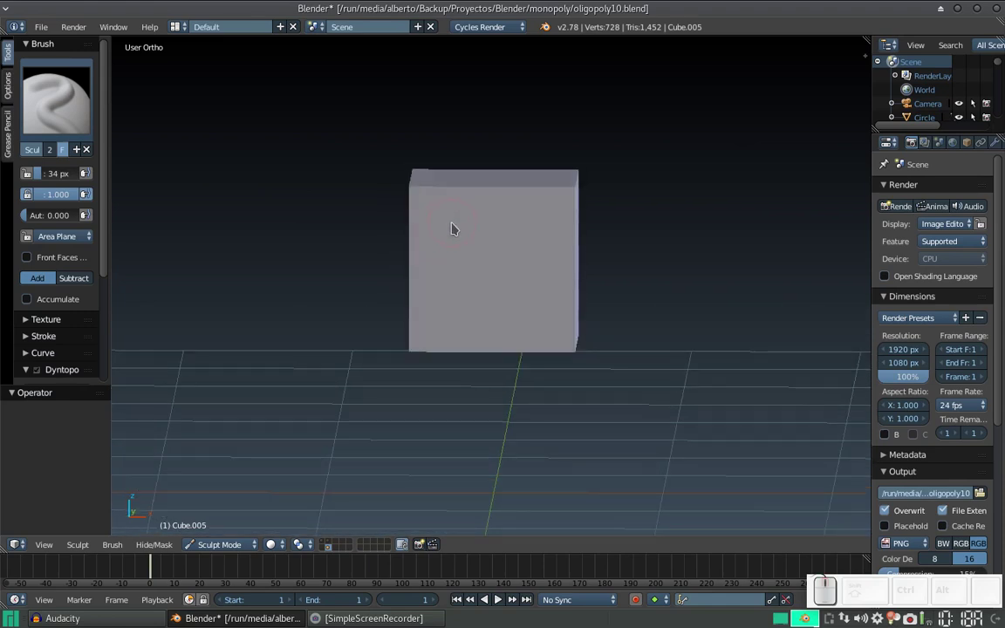
# Undo back to the base 8-vertex cube and add a level-2 Multires subdivision into a ball.
pyautogui.press('ctrl+z')
pyautogui.press('ctrl+Tab')
pyautogui.press('ctrl+z')
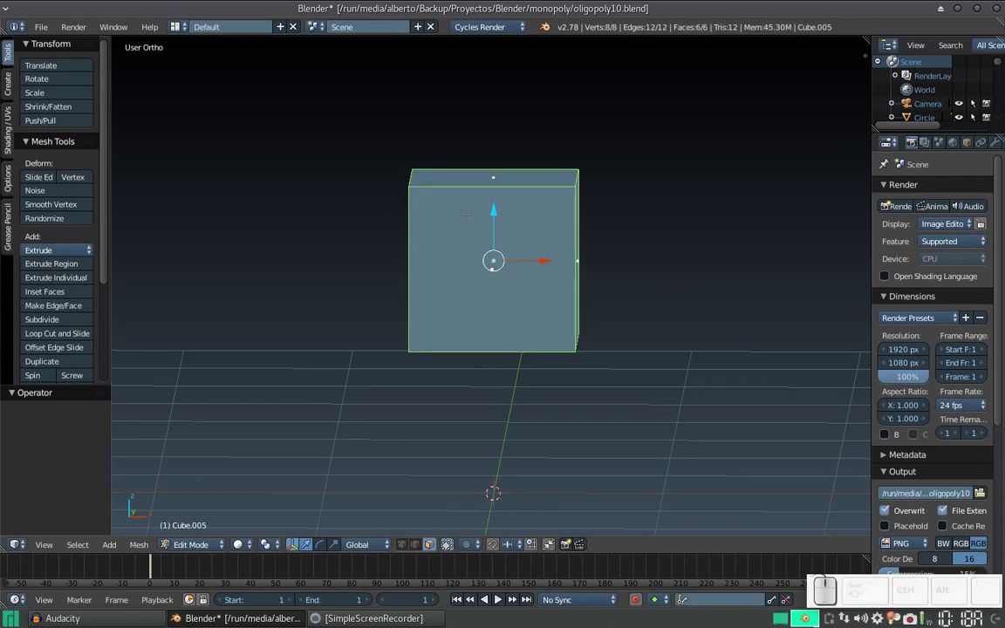
pyautogui.press('Tab')
pyautogui.press('ctrl+2')
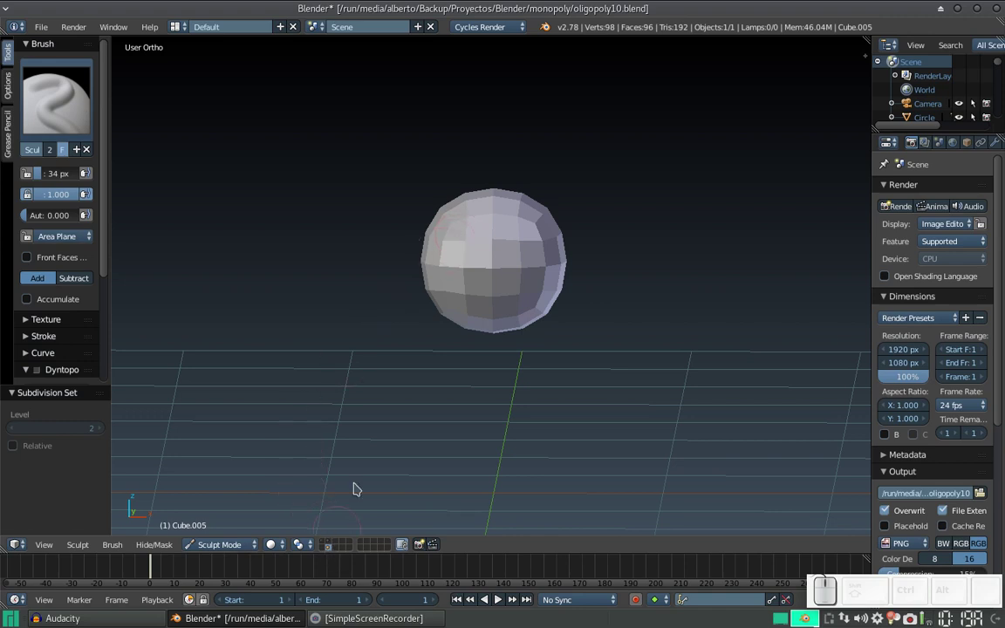
# Show the sphere's Multires modifier settings in the Properties editor.
pyautogui.moveTo(459, 275); pyautogui.dragTo(475, 268)
pyautogui.moveTo(476, 264); pyautogui.dragTo(466, 260)
pyautogui.moveTo(466, 259); pyautogui.dragTo(526, 228)
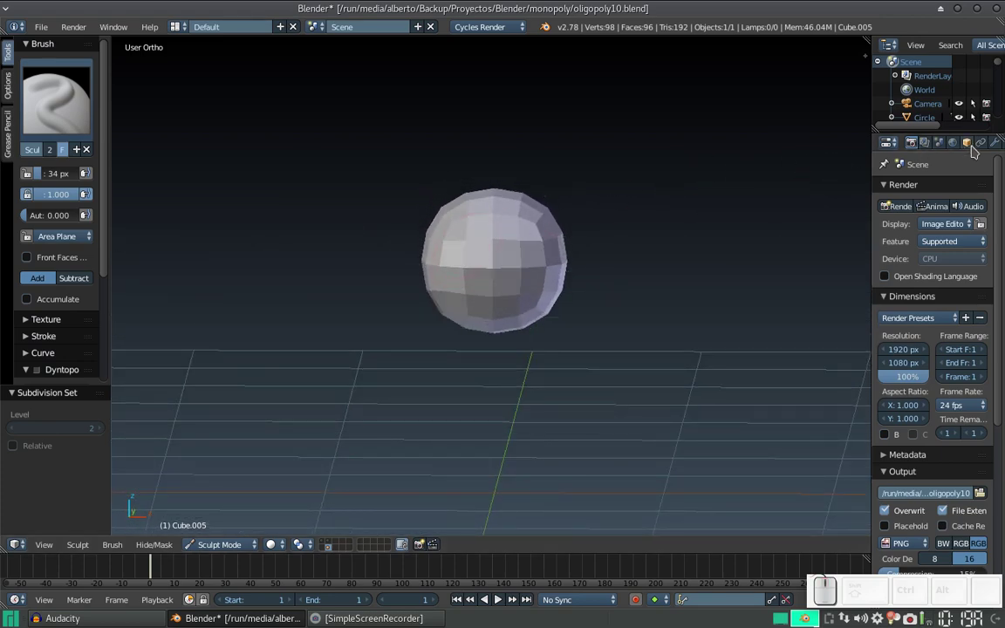
pyautogui.click(1001, 152)
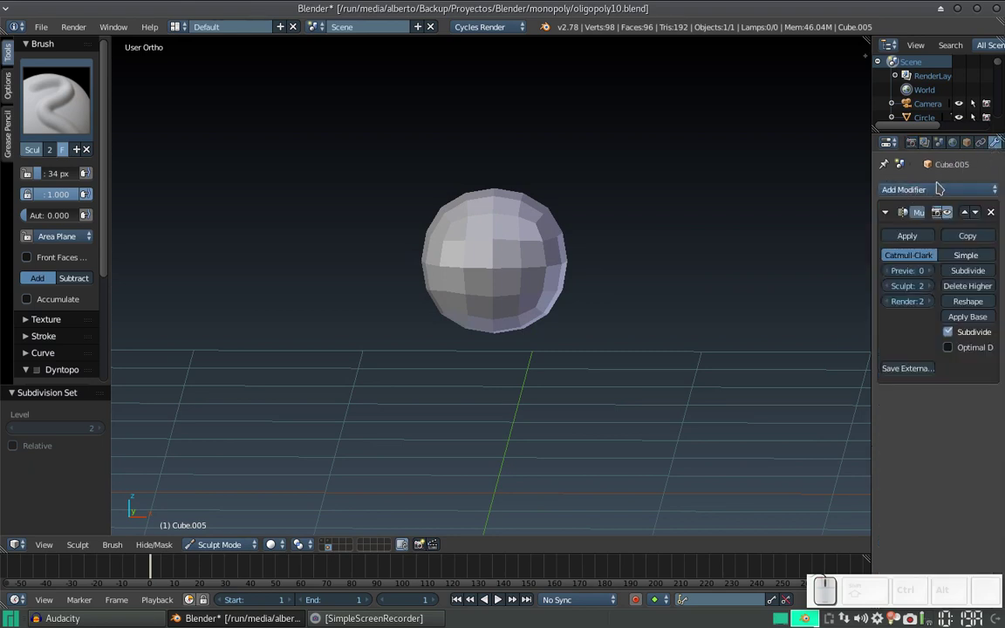
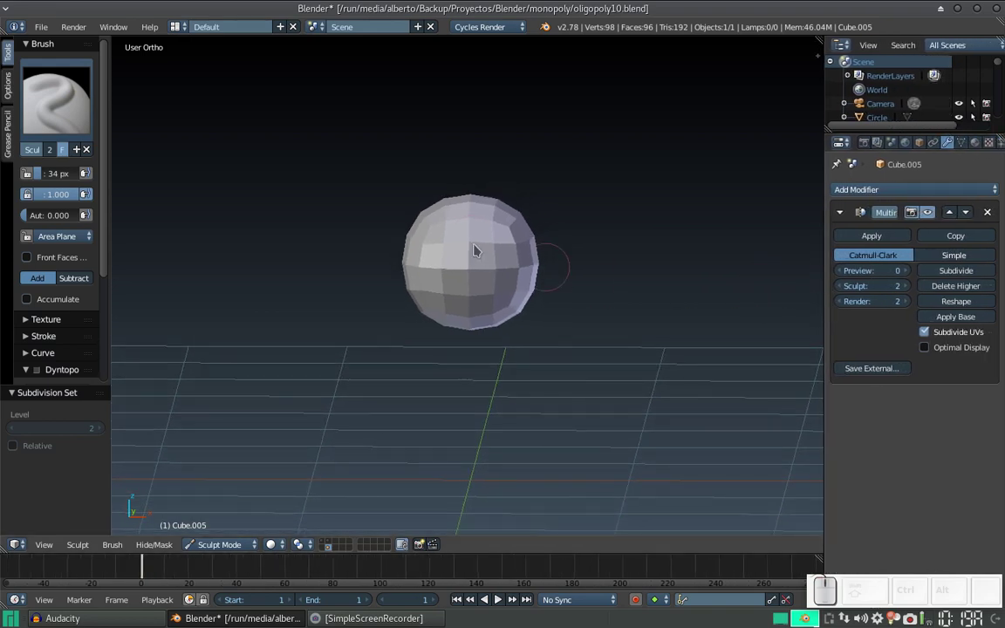
# Try to apply the Multires modifier, which Blender refuses in Sculpt Mode.
pyautogui.rightClick(487, 270)
pyautogui.press('Tab')
pyautogui.press('Tab')
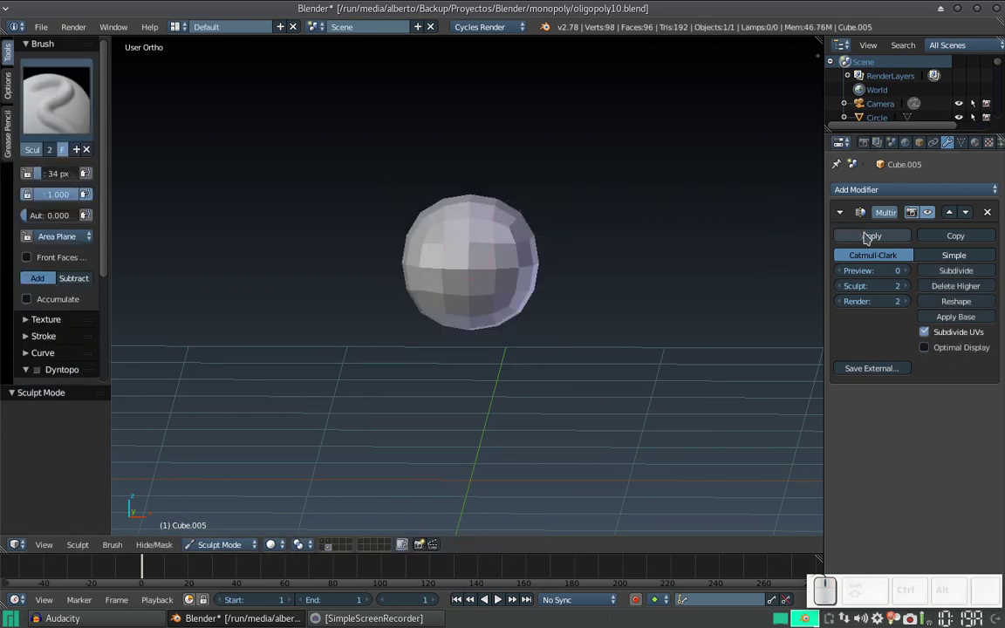
pyautogui.click(873, 239)
pyautogui.press('Tab')
pyautogui.press('Tab')
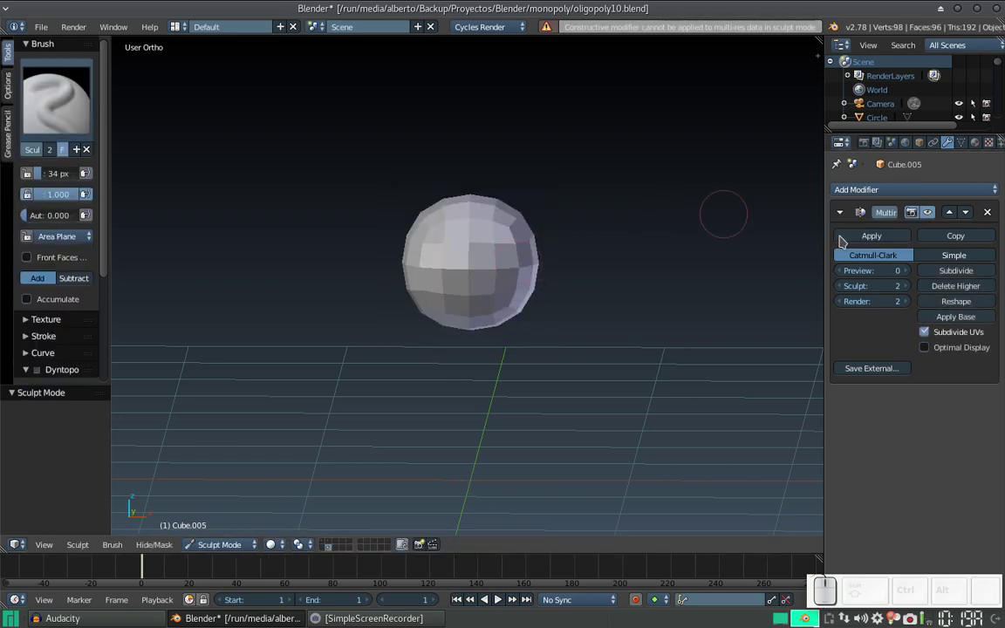
pyautogui.click(888, 237)
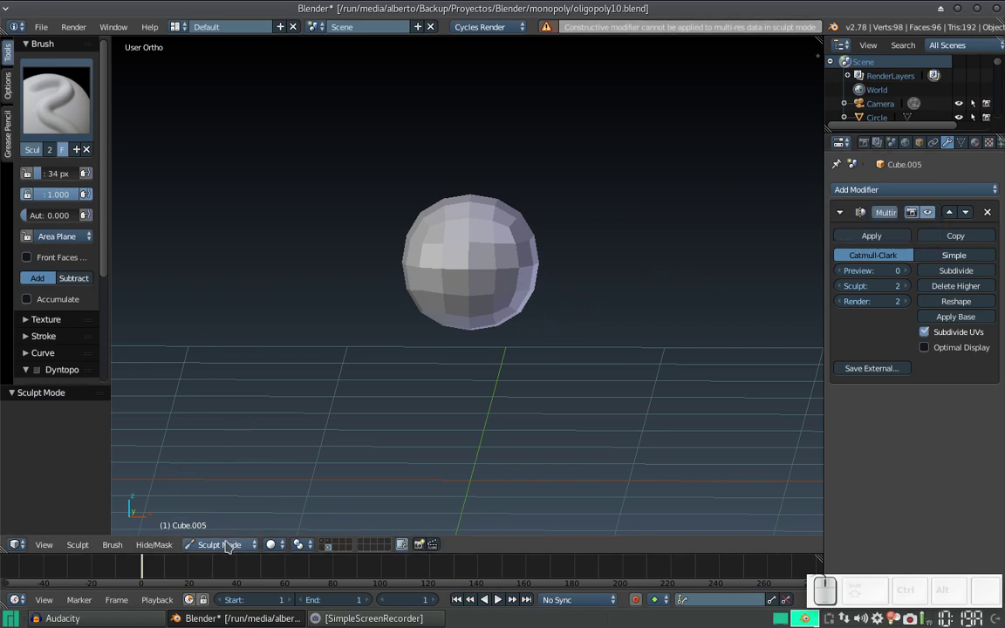
pyautogui.click(232, 546)
pyautogui.click(238, 533)
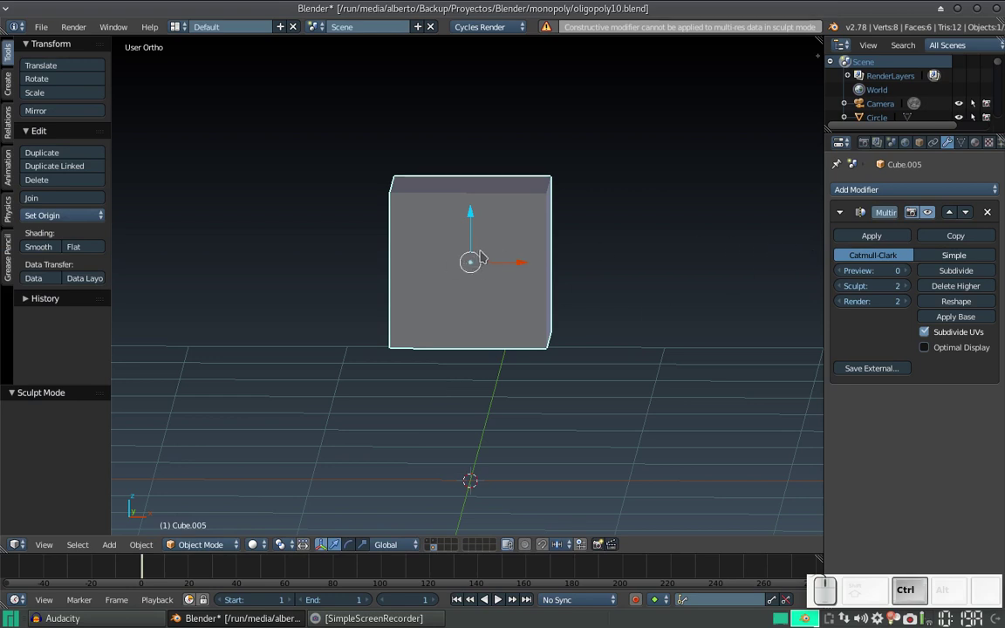
pyautogui.press('Tab')
pyautogui.press('Tab')
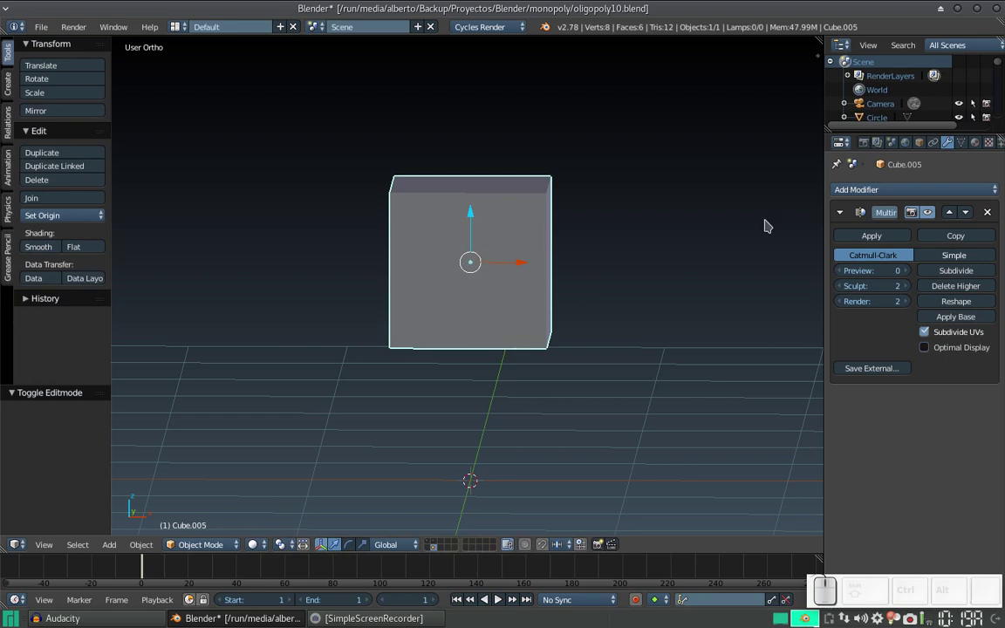
pyautogui.click(905, 201)
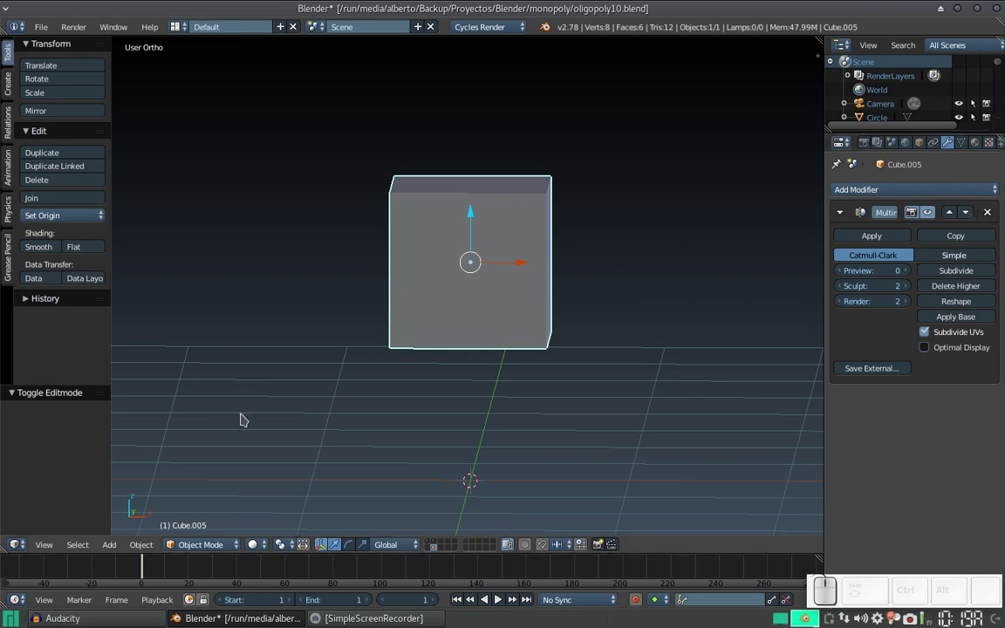
pyautogui.moveTo(213, 551); pyautogui.dragTo(242, 428)
pyautogui.moveTo(449, 234); pyautogui.dragTo(433, 246)
# Pick the Clay sculpt brush from the brush selector.
pyautogui.press('ctrl+z')
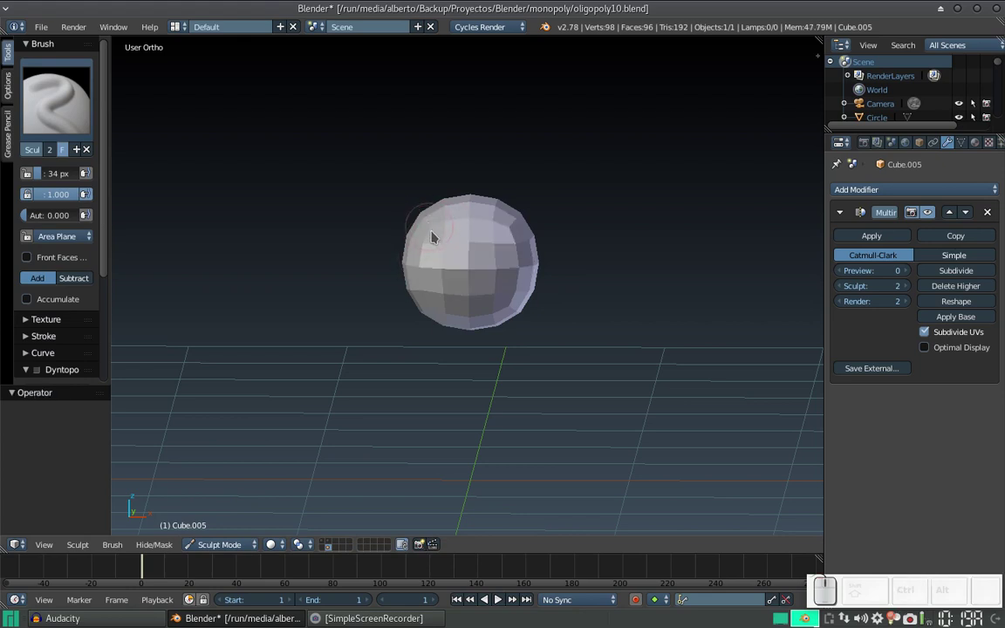
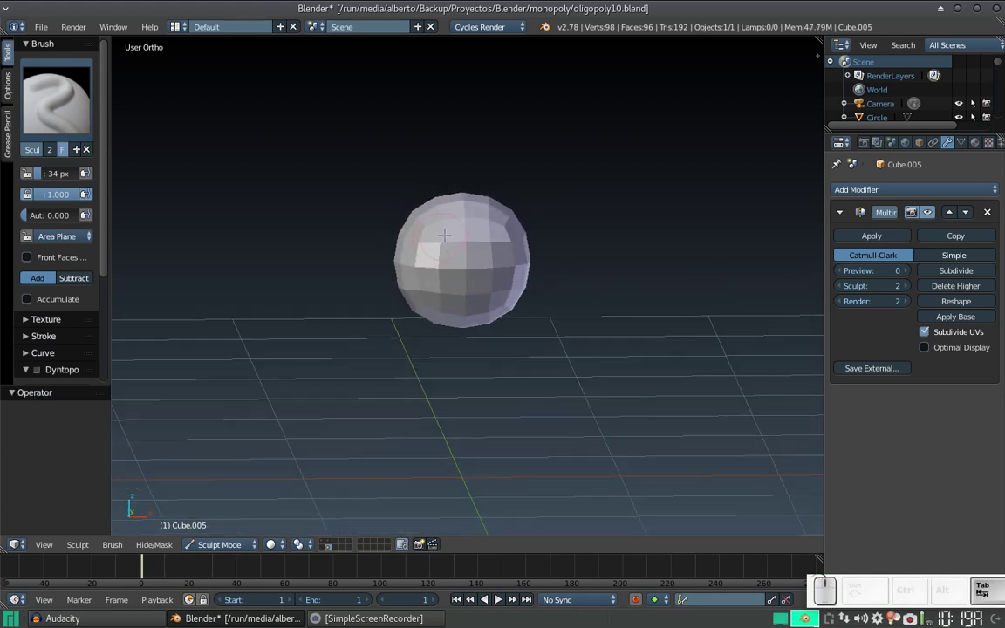
pyautogui.press('s')
pyautogui.press('Escape')
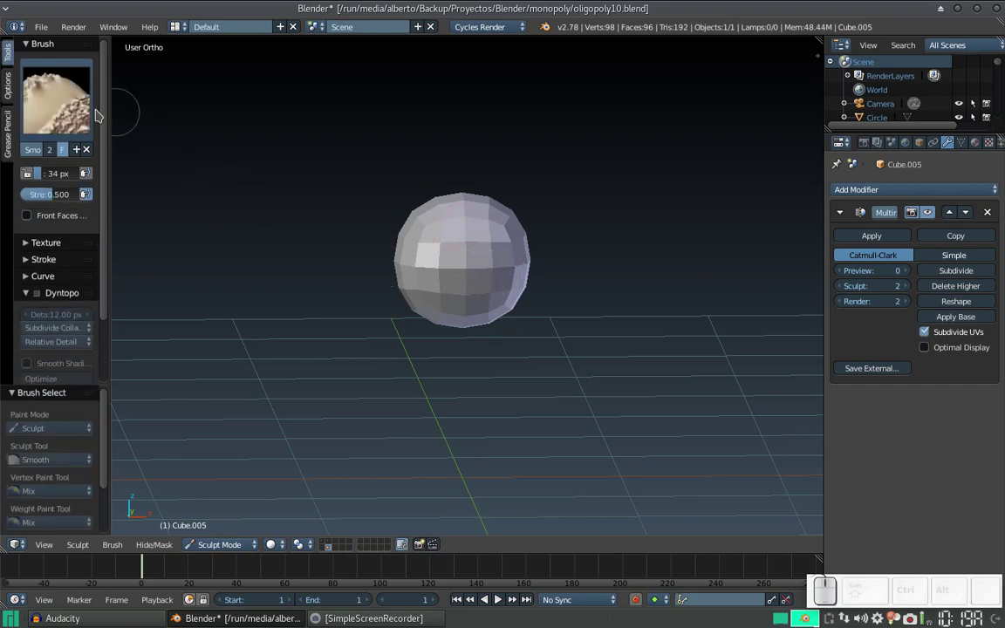
pyautogui.click(79, 114)
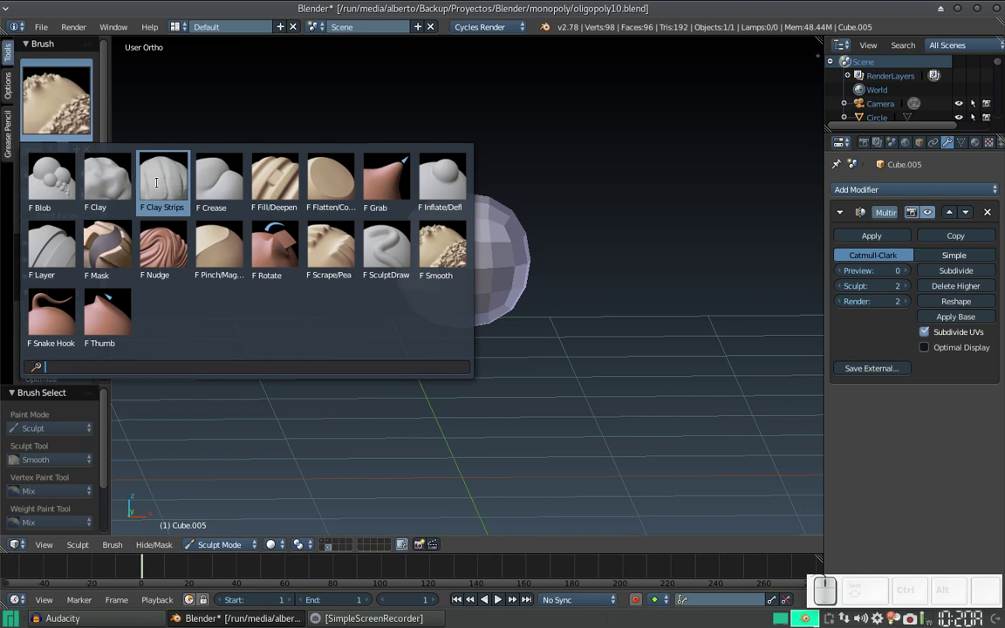
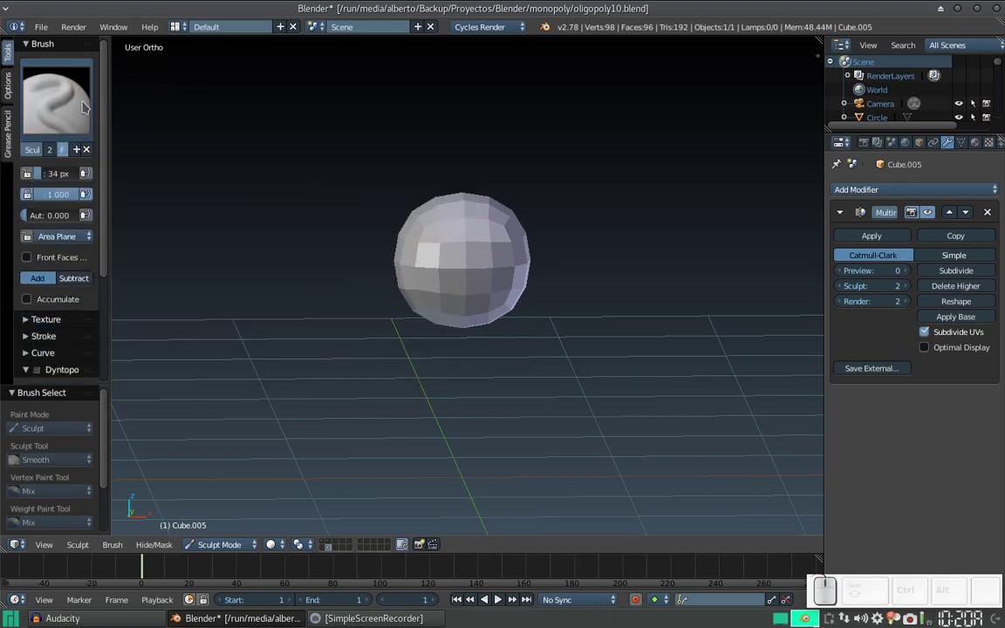
pyautogui.click(75, 118)
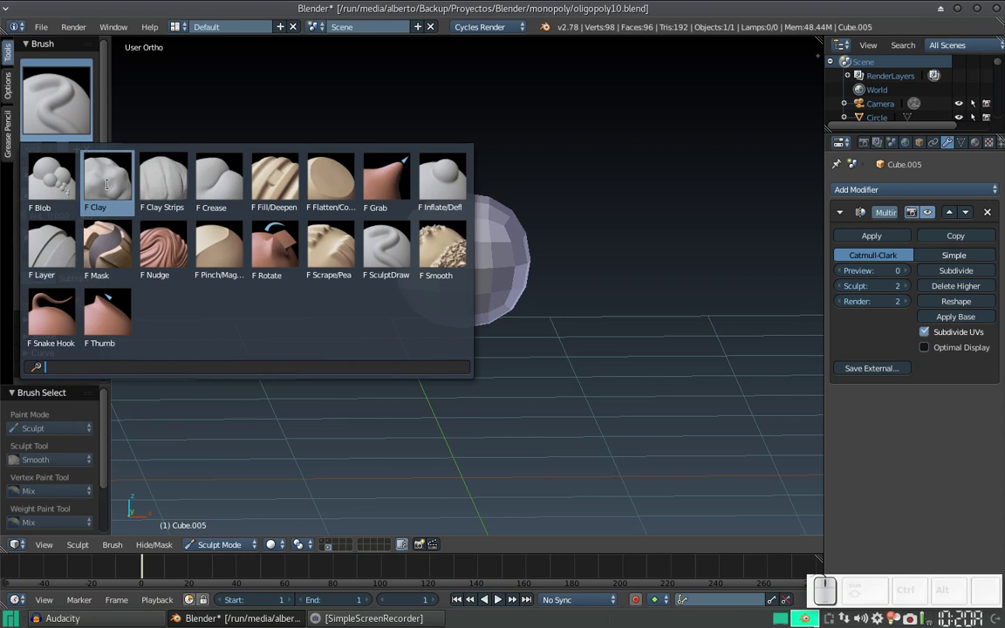
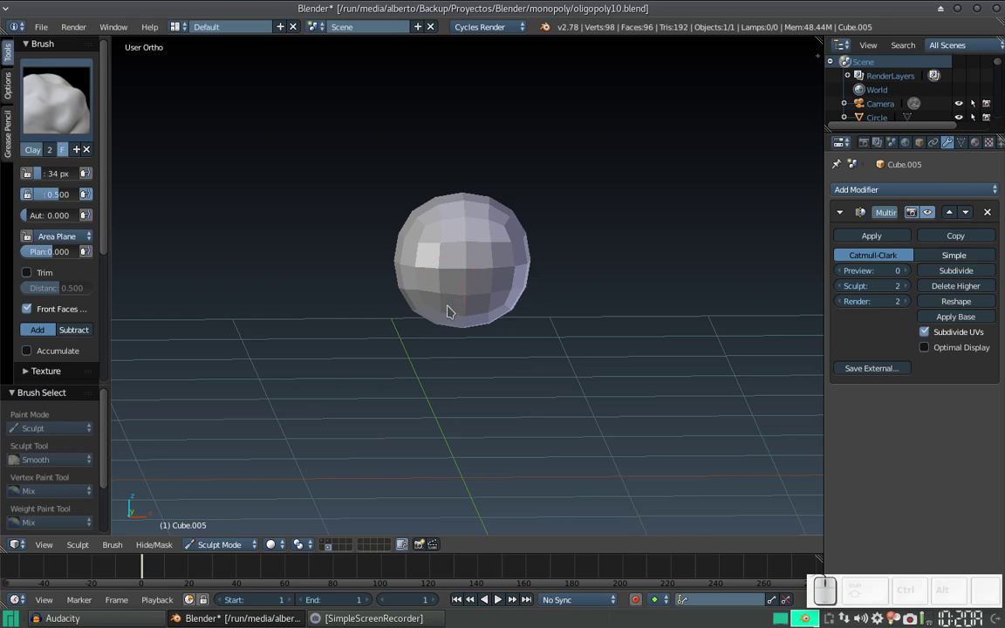
pyautogui.moveTo(469, 285); pyautogui.dragTo(468, 263)
pyautogui.click(469, 263)
pyautogui.click(469, 263)
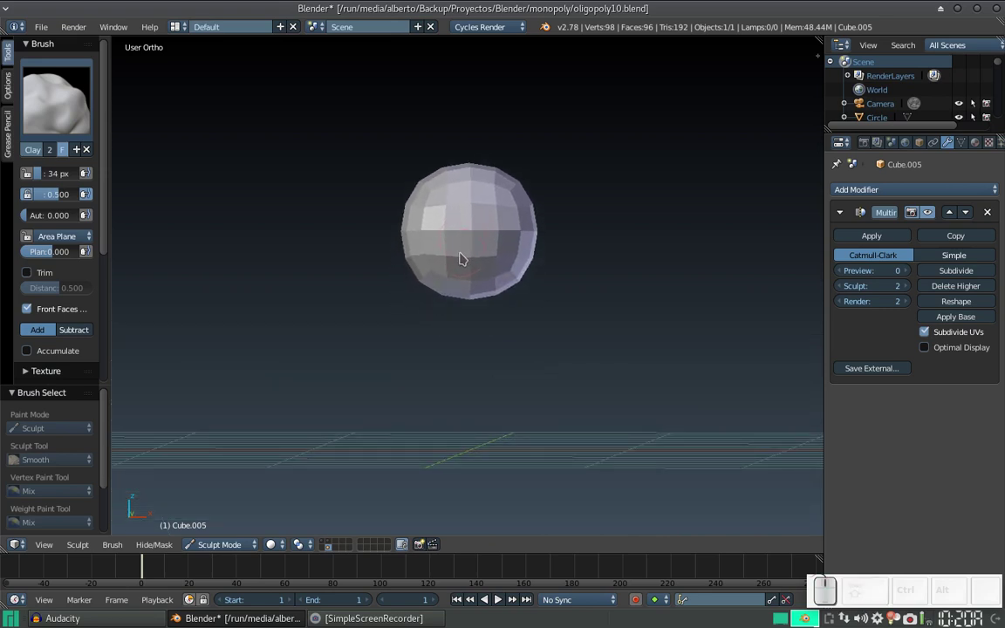
# Raise the brush strength to 1.000 and level the view to face the sphere head-on.
pyautogui.moveTo(458, 283); pyautogui.dragTo(462, 222)
pyautogui.moveTo(466, 259); pyautogui.dragTo(438, 245)
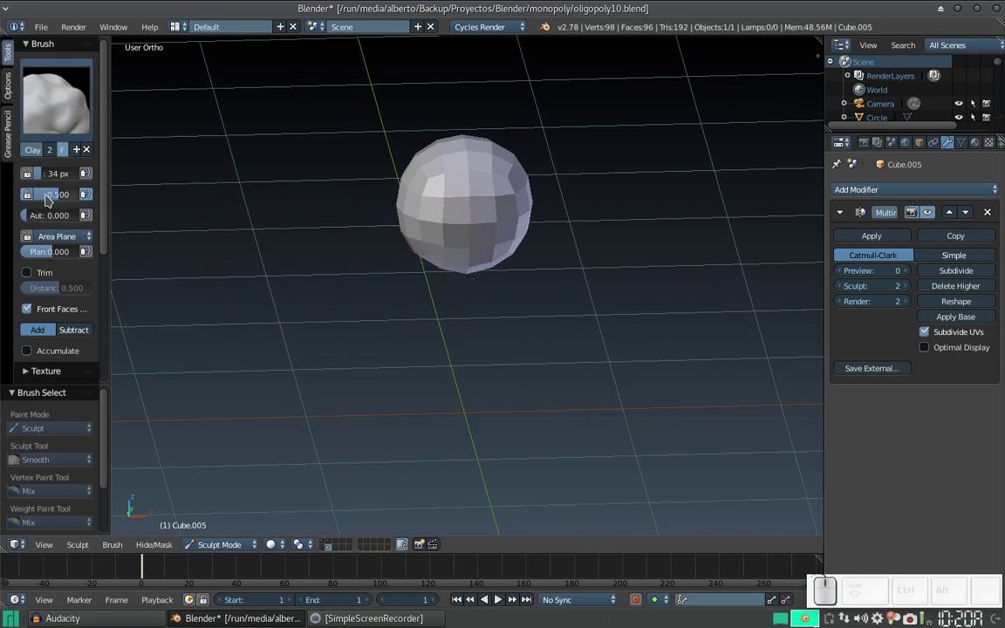
pyautogui.click(67, 198)
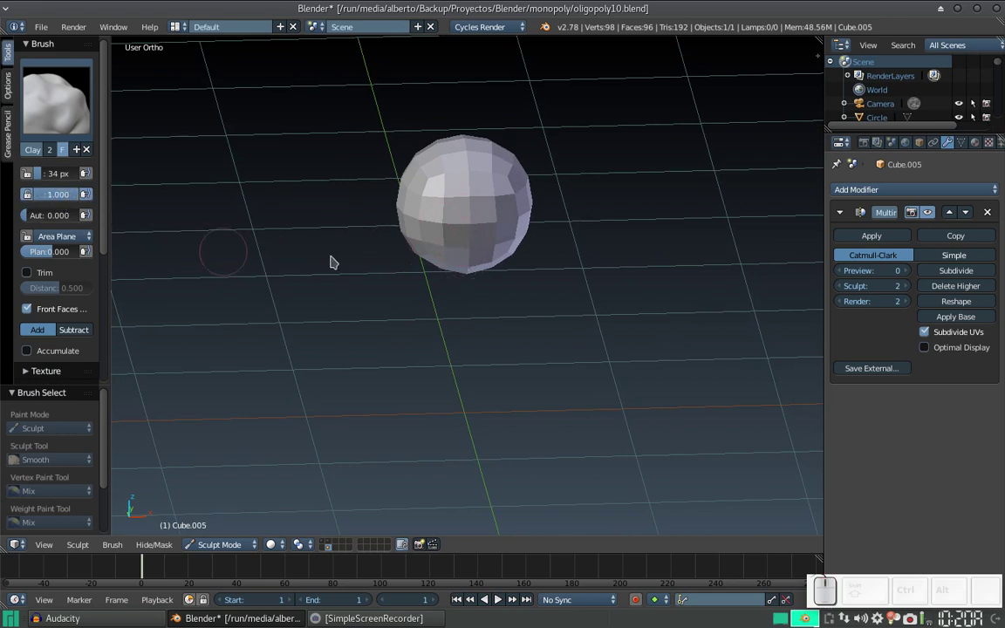
pyautogui.moveTo(493, 186); pyautogui.dragTo(473, 209)
pyautogui.press('ctrl+z')
pyautogui.click(482, 215)
pyautogui.moveTo(453, 274); pyautogui.dragTo(568, 208)
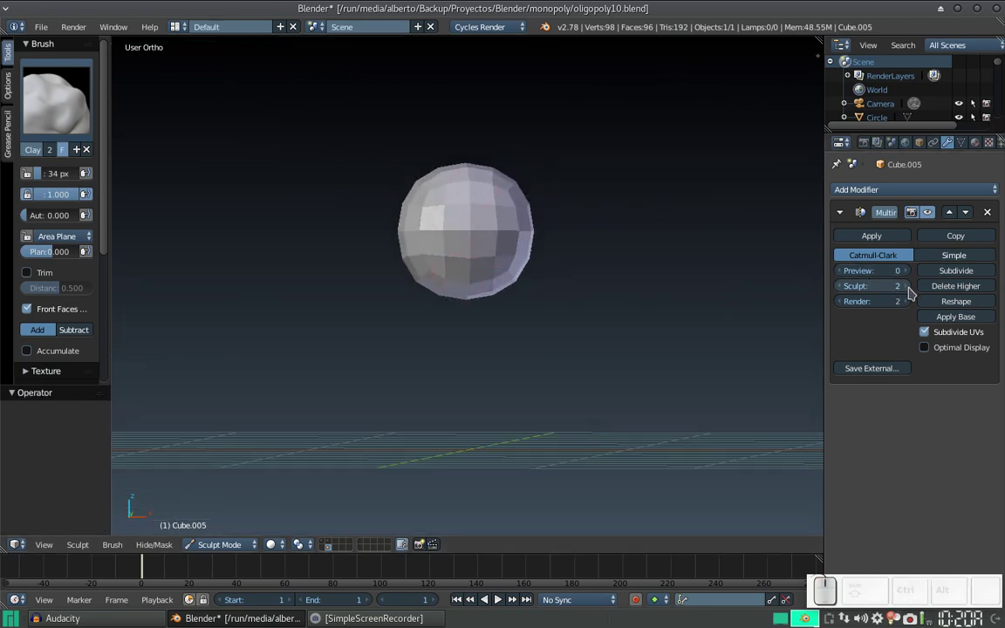
# Adjust the Multires modifier's level fields in the Properties panel.
pyautogui.click(915, 291)
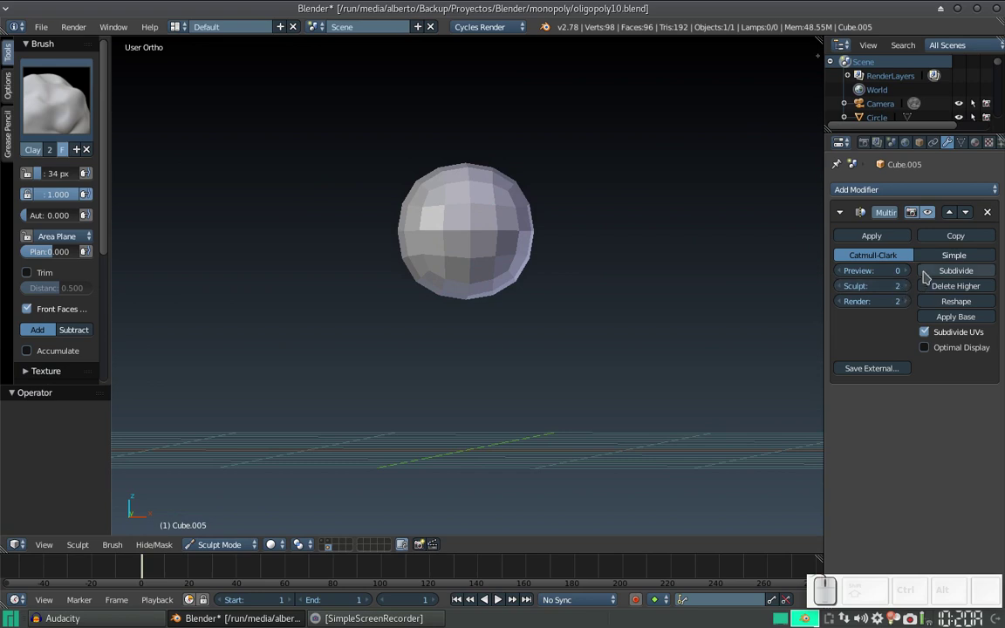
pyautogui.click(912, 291)
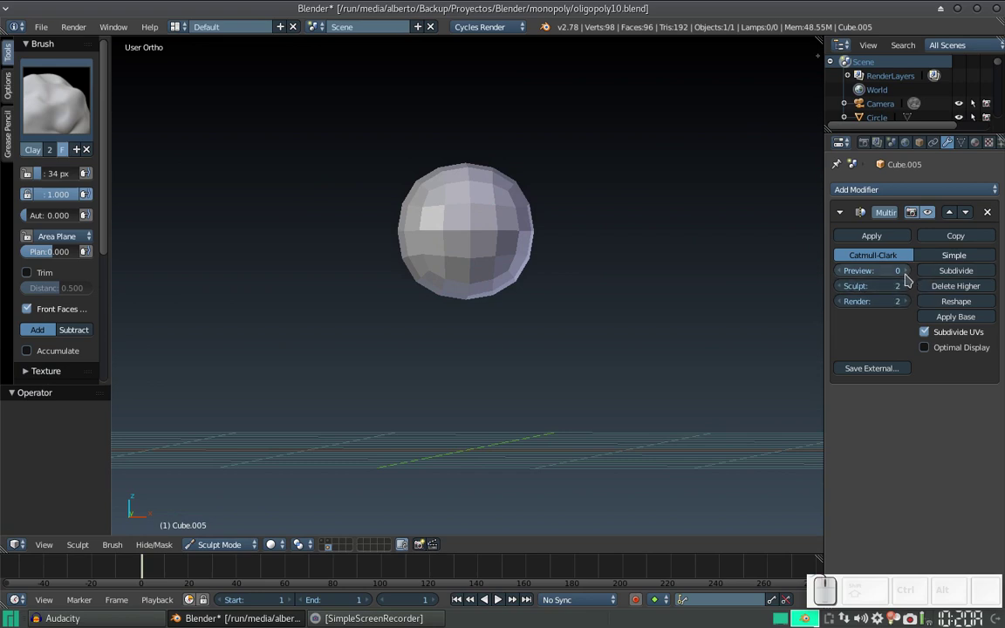
pyautogui.click(913, 275)
pyautogui.click(915, 277)
pyautogui.moveTo(432, 235); pyautogui.dragTo(480, 224)
pyautogui.press('Tab')
pyautogui.press('Tab')
# Return to Object Mode and raise the multires preview level to 2.
pyautogui.press('ctrl+2')
pyautogui.moveTo(461, 260); pyautogui.dragTo(450, 253)
pyautogui.press('ctrl+z')
pyautogui.click(218, 550)
pyautogui.press('ctrl+2')
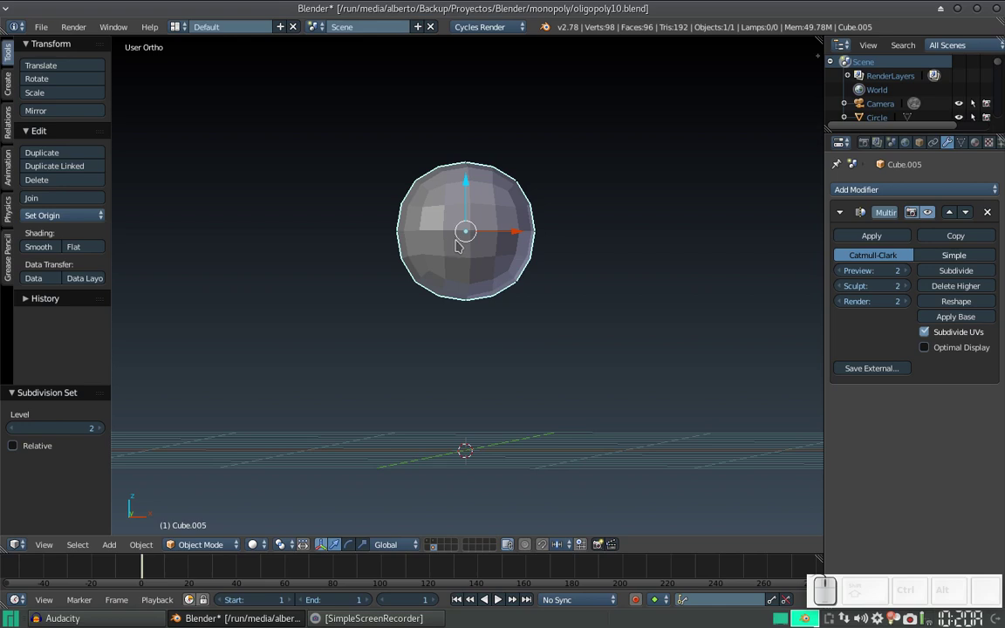
# Add a Subdivision Surface modifier below Multires and return to Sculpt Mode.
pyautogui.click(874, 194)
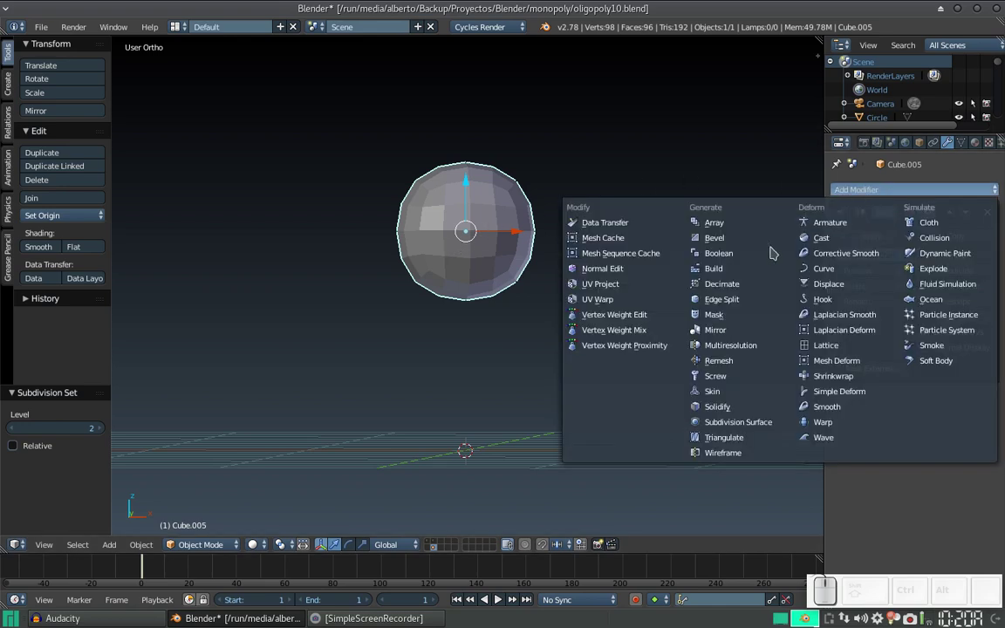
pyautogui.click(759, 428)
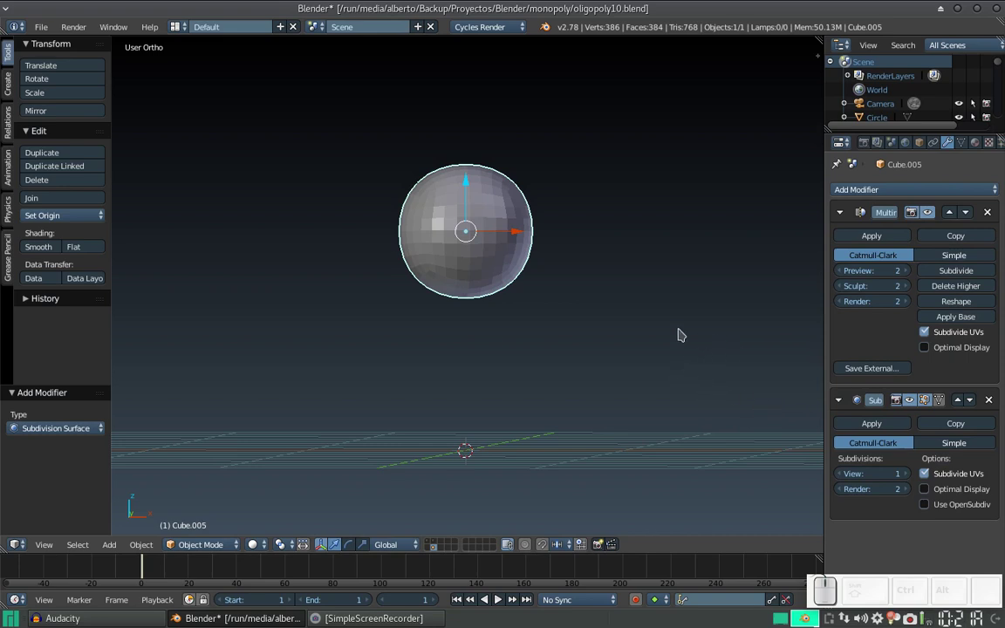
pyautogui.moveTo(214, 551); pyautogui.dragTo(264, 422)
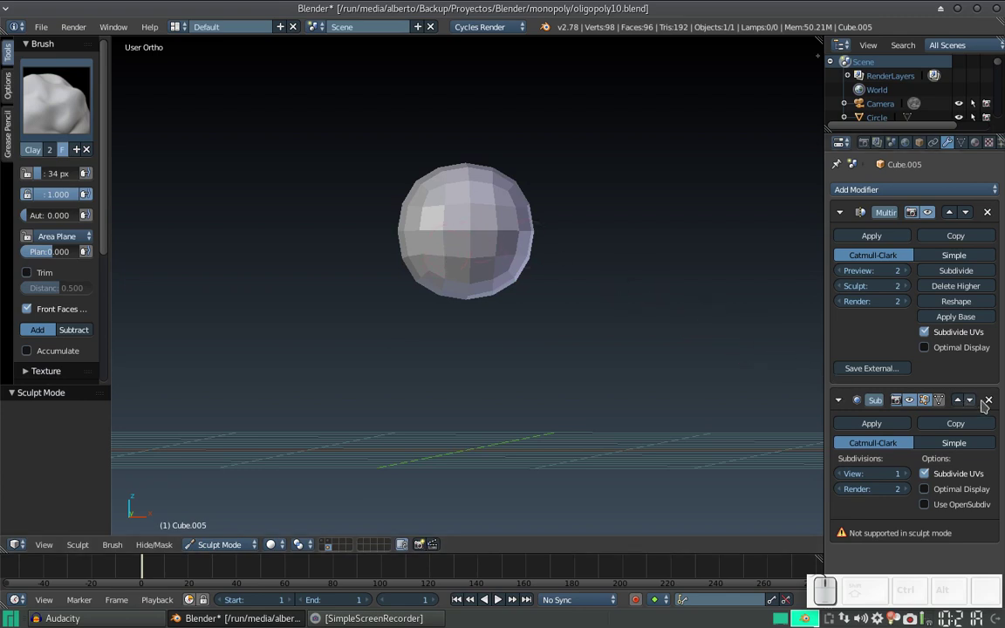
# Remove the Subdivision Surface modifier, leaving only Multires on the sphere.
pyautogui.click(997, 403)
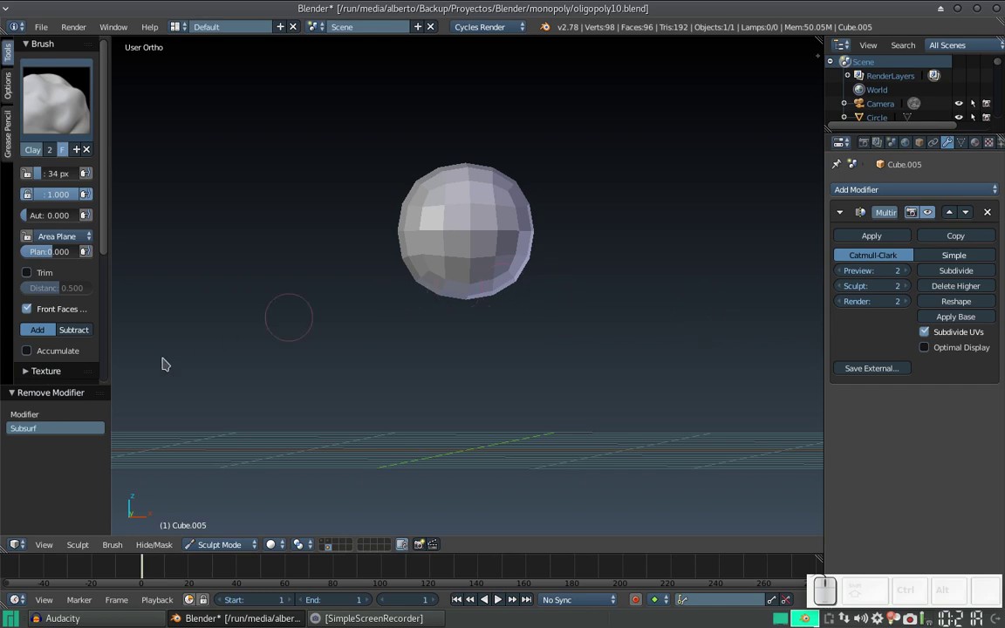
pyautogui.click(50, 398)
pyautogui.click(50, 397)
pyautogui.click(36, 422)
pyautogui.click(39, 434)
pyautogui.click(36, 415)
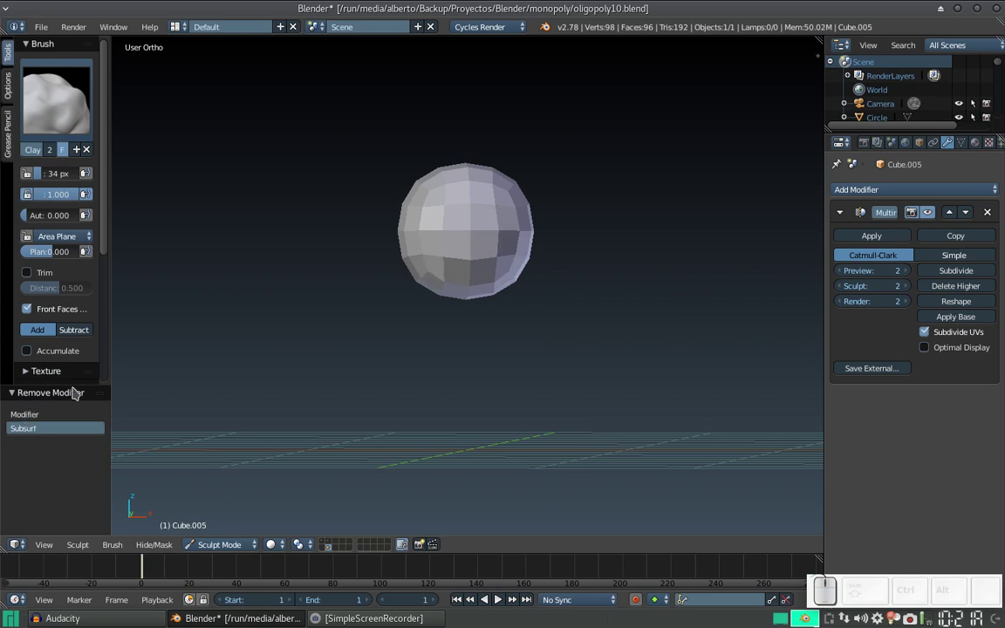
pyautogui.click(19, 399)
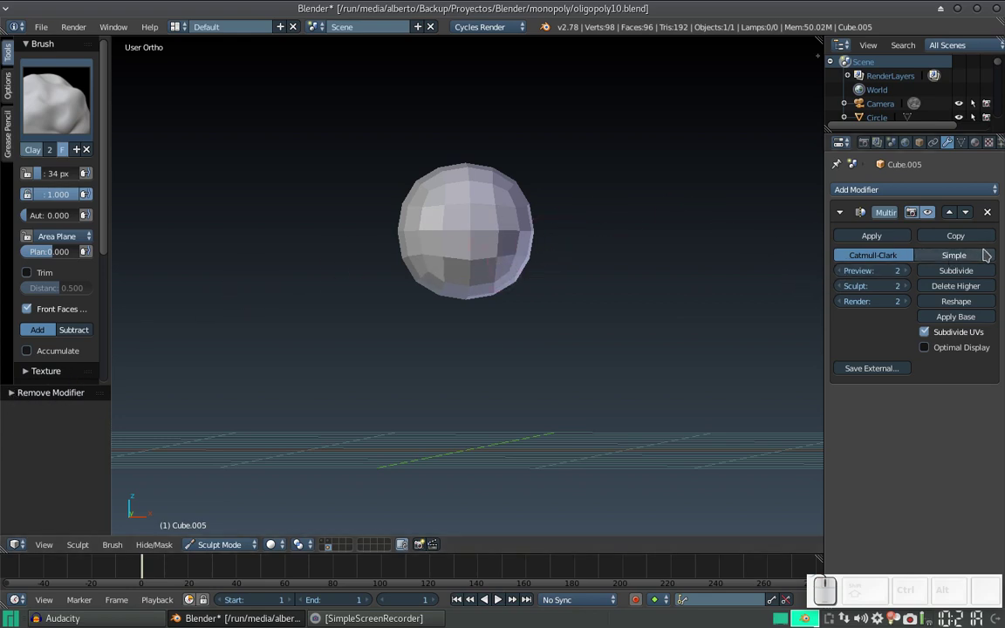
# Subdivide the Multires ball twice so sculpt and render levels reach 4 (1,536 faces).
pyautogui.click(961, 277)
pyautogui.moveTo(446, 240); pyautogui.dragTo(483, 238)
pyautogui.press('ctrl+z')
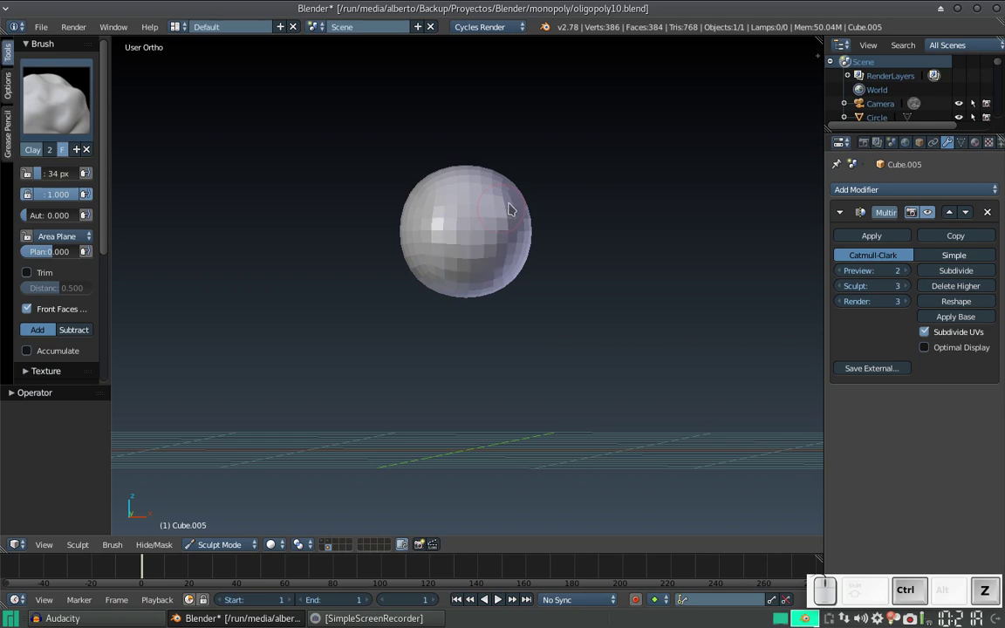
pyautogui.click(964, 276)
pyautogui.moveTo(452, 256); pyautogui.dragTo(472, 248)
pyautogui.press('ctrl+z')
pyautogui.middleClick(471, 239)
# With the Grab brush at about 99 px in front view, pull the sphere's underside down into a jaw.
pyautogui.click(58, 117)
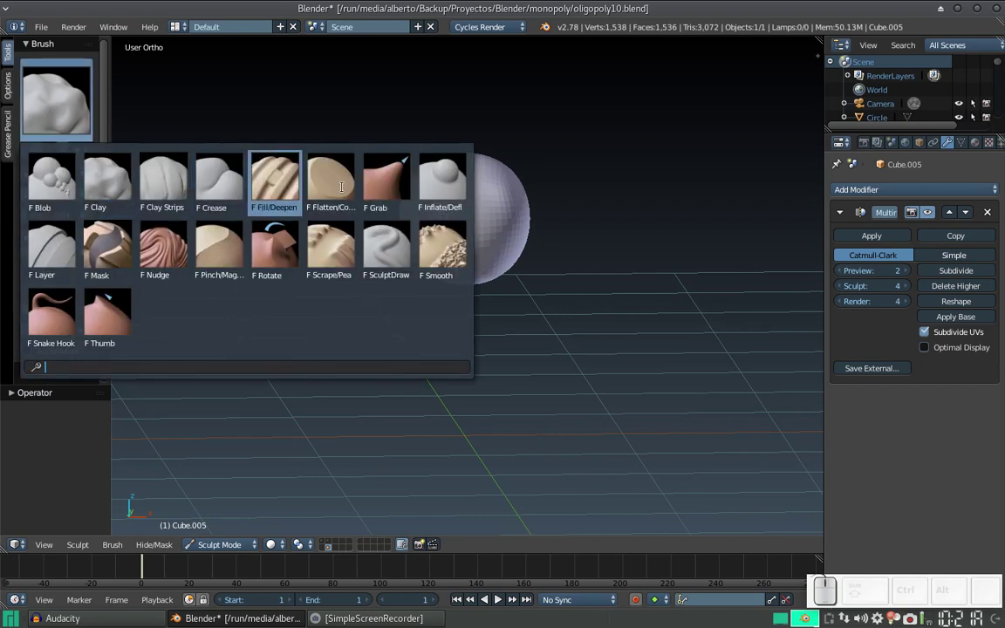
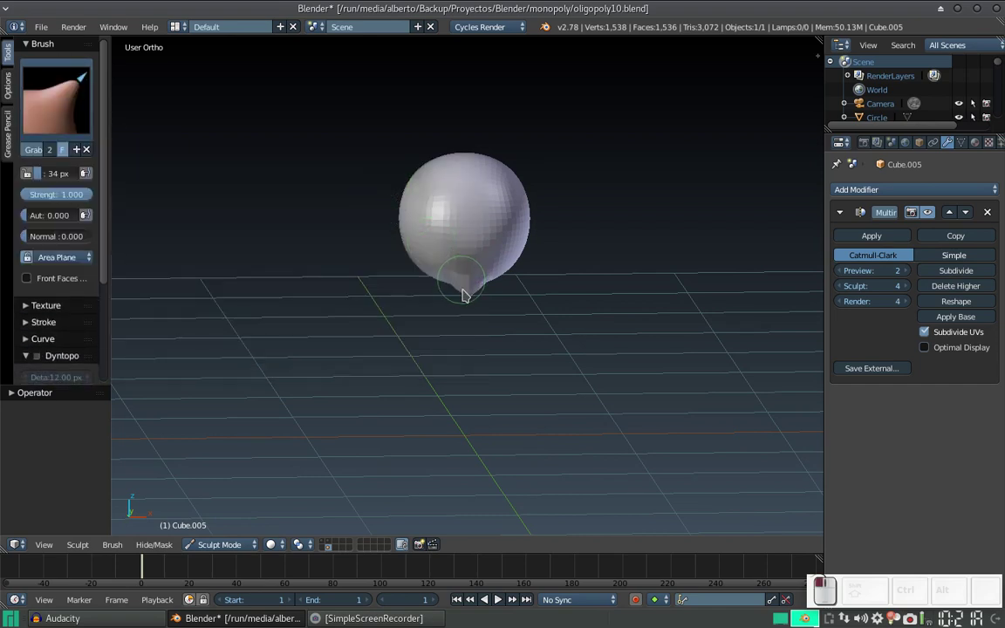
pyautogui.press('ctrl+z')
pyautogui.press('f')
pyautogui.click(515, 332)
pyautogui.press('KP_1')
pyautogui.moveTo(480, 292); pyautogui.dragTo(494, 299)
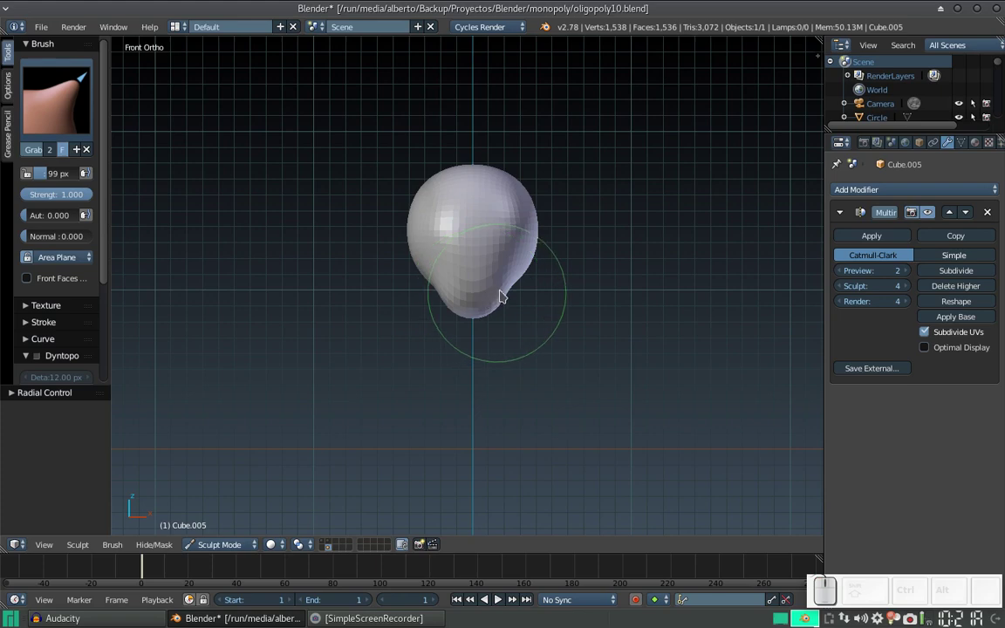
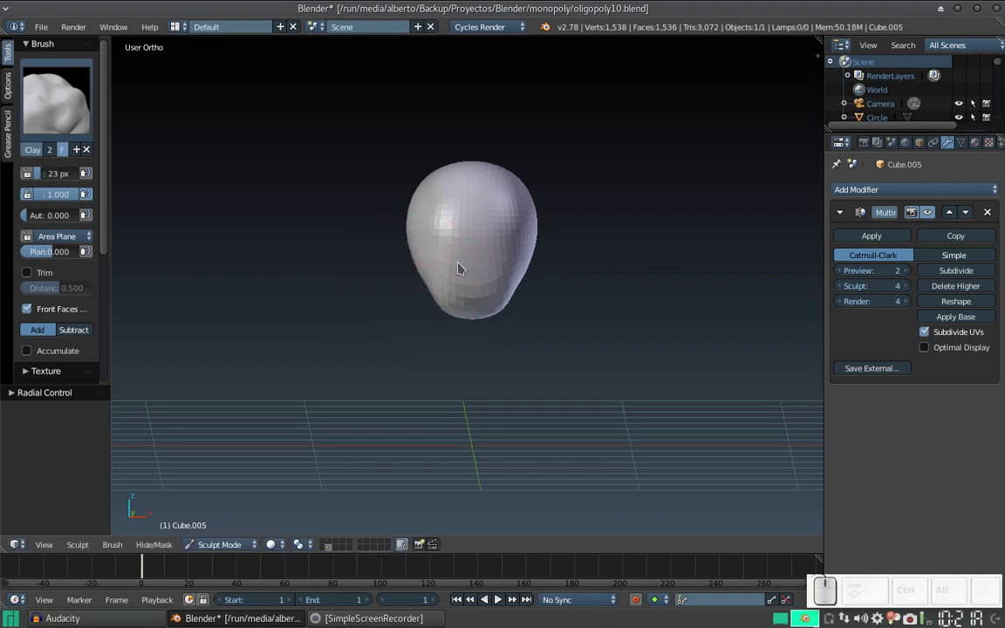
# Zoom in on the head and shrink the Clay brush for finer strokes.
pyautogui.press('KP_Add')
pyautogui.click(482, 223)
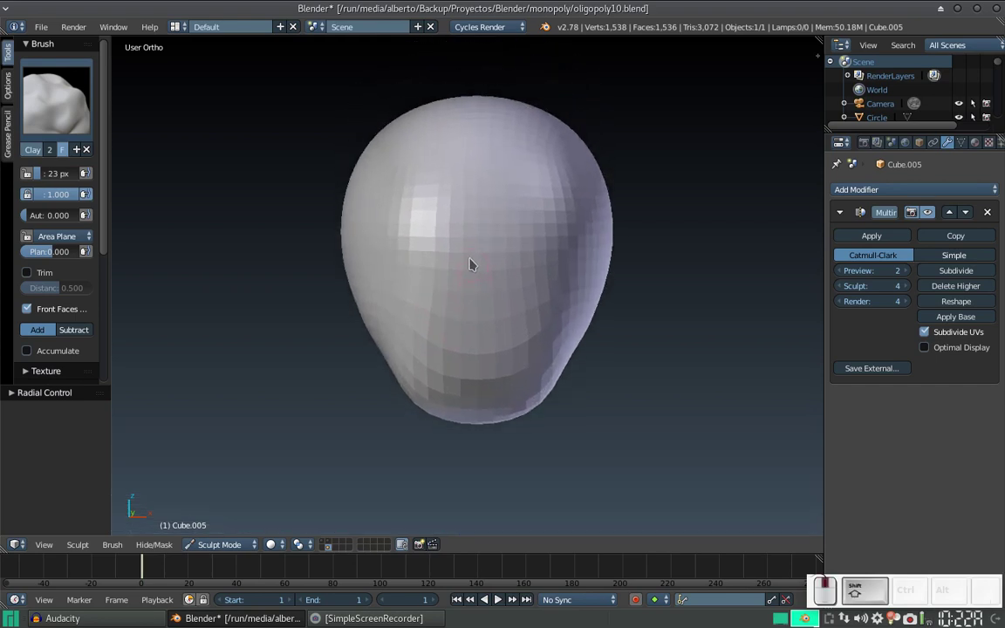
pyautogui.press('f')
pyautogui.click(453, 301)
pyautogui.moveTo(483, 254); pyautogui.dragTo(482, 243)
# Build up a nose bridge down the centre of the face.
pyautogui.click(483, 243)
pyautogui.click(484, 259)
pyautogui.click(484, 270)
pyautogui.click(482, 261)
pyautogui.moveTo(483, 254); pyautogui.dragTo(482, 227)
pyautogui.click(482, 228)
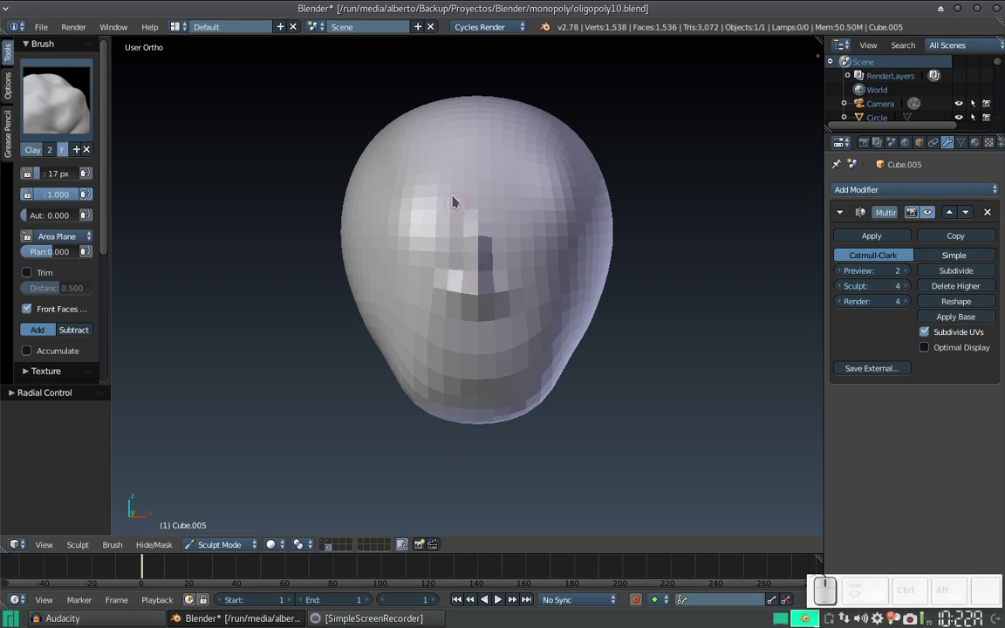
# Build up a brow ridge across the face, then switch to an empty scene layer.
pyautogui.moveTo(472, 217); pyautogui.dragTo(471, 216)
pyautogui.moveTo(464, 212); pyautogui.dragTo(458, 225)
pyautogui.moveTo(477, 227); pyautogui.dragTo(443, 227)
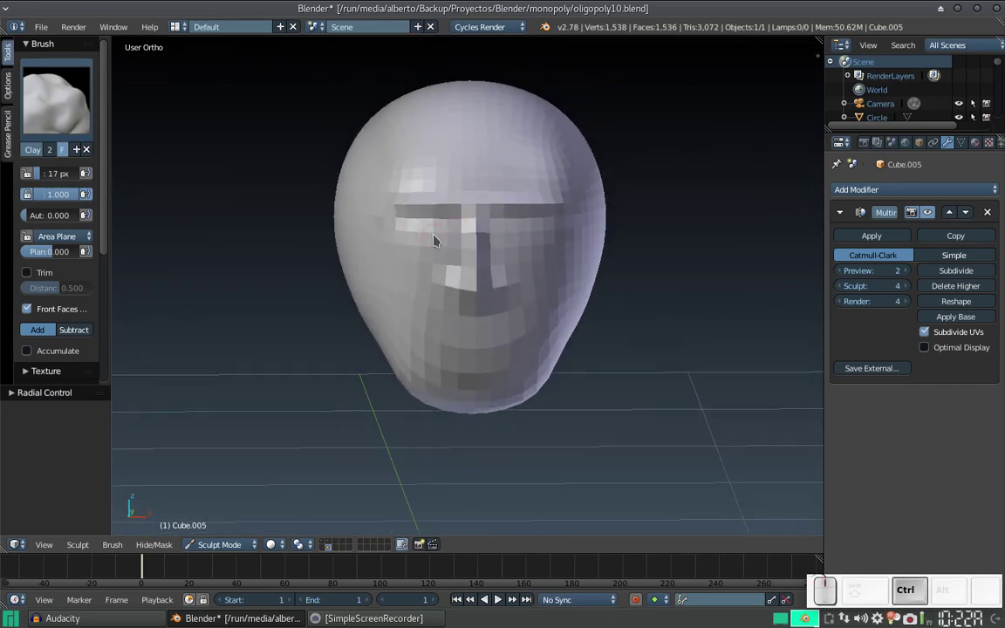
pyautogui.click(437, 244)
pyautogui.moveTo(432, 239); pyautogui.dragTo(445, 236)
pyautogui.moveTo(449, 229); pyautogui.dragTo(404, 271)
pyautogui.click(335, 547)
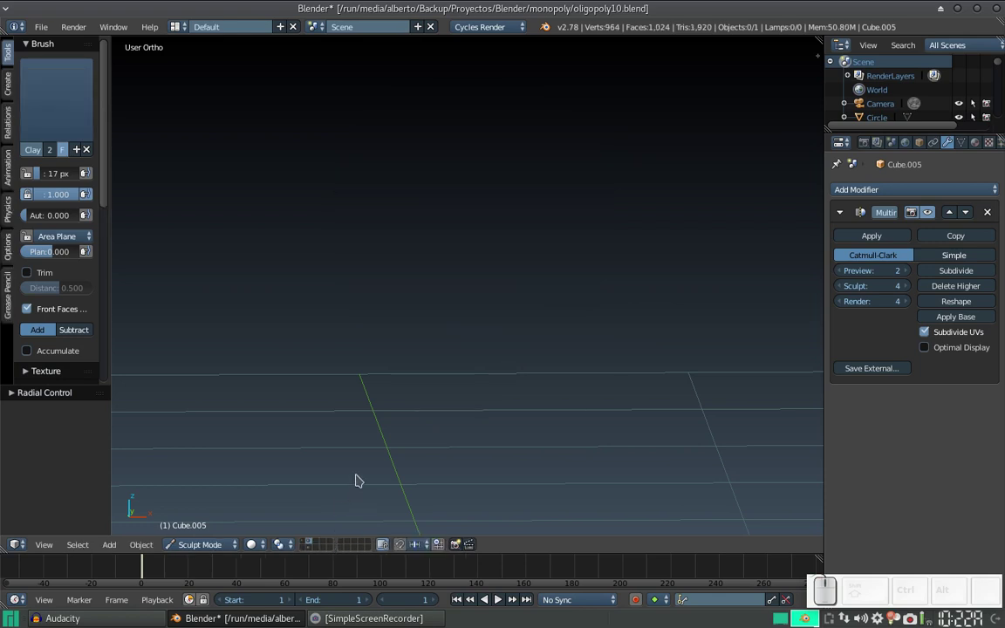
# Toggle the layer buttons back to the head's layer and orbit in close on the face.
pyautogui.press('KP_Subtract')
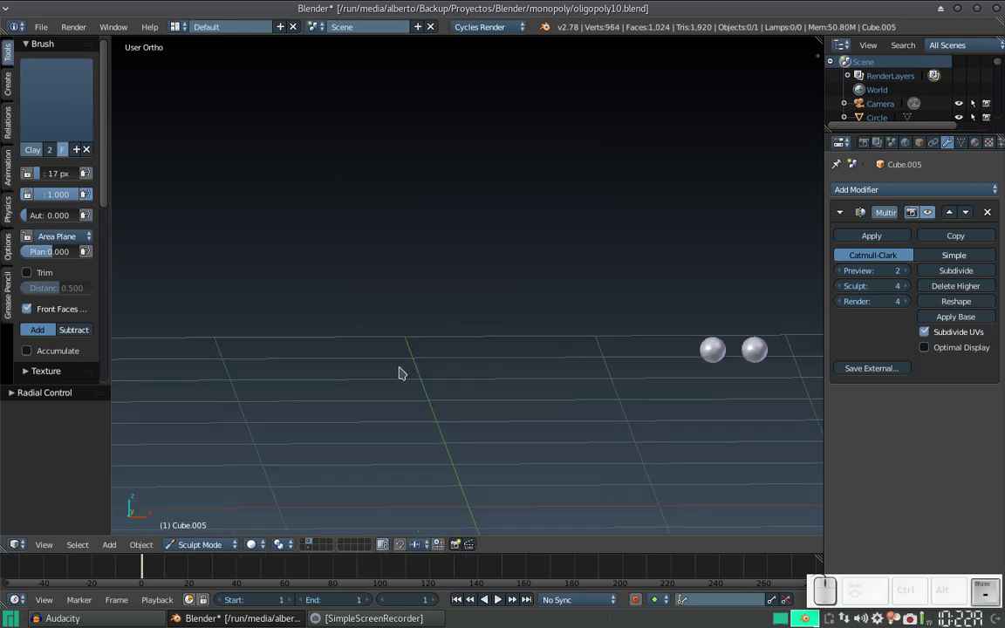
pyautogui.press('KP_Add')
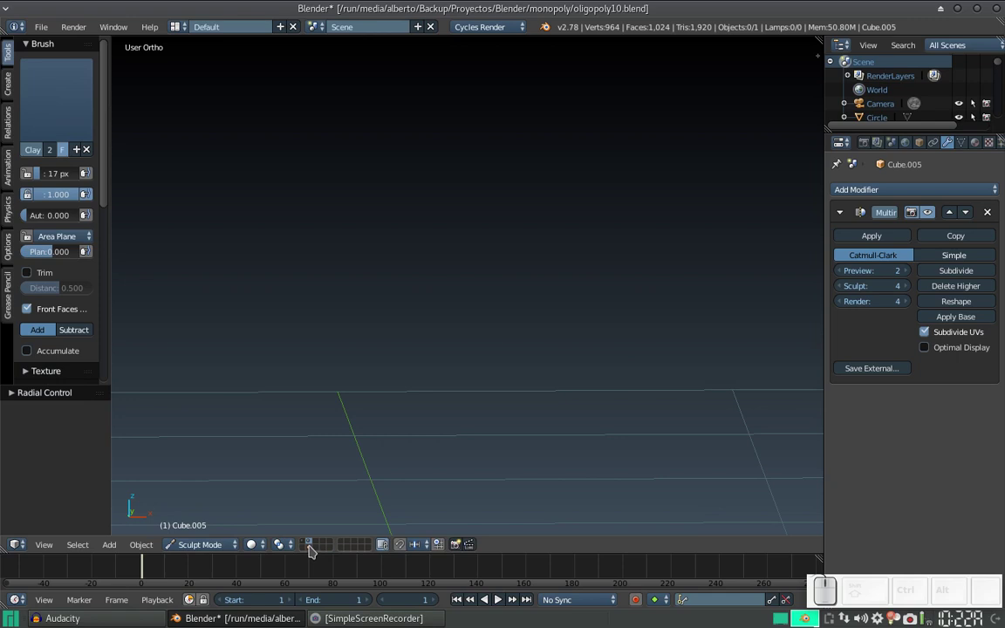
pyautogui.click(316, 554)
pyautogui.moveTo(396, 220); pyautogui.dragTo(422, 213)
pyautogui.moveTo(433, 222); pyautogui.dragTo(438, 237)
pyautogui.moveTo(440, 232); pyautogui.dragTo(442, 227)
pyautogui.moveTo(426, 222); pyautogui.dragTo(411, 245)
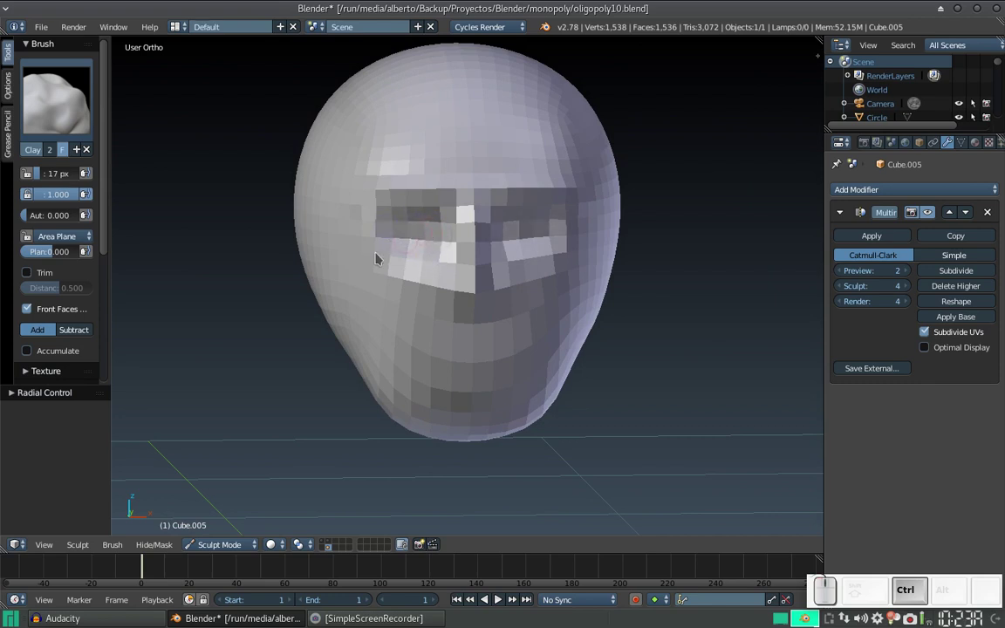
# Try enabling dynamic topology sculpting, then undo it to keep multires.
pyautogui.moveTo(110, 245); pyautogui.dragTo(53, 288)
pyautogui.click(46, 282)
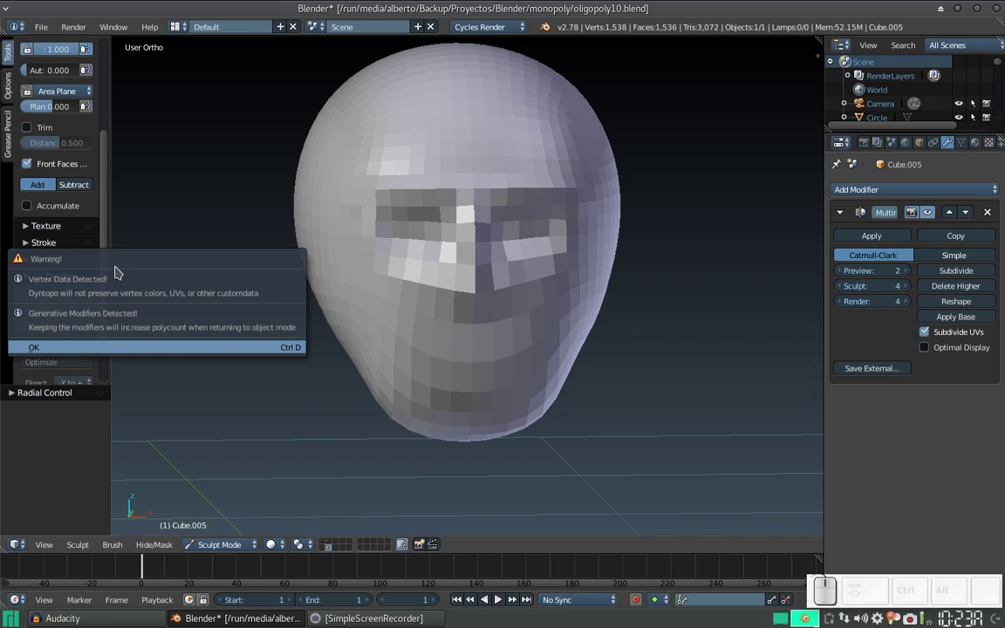
pyautogui.click(120, 357)
pyautogui.press('ctrl+z')
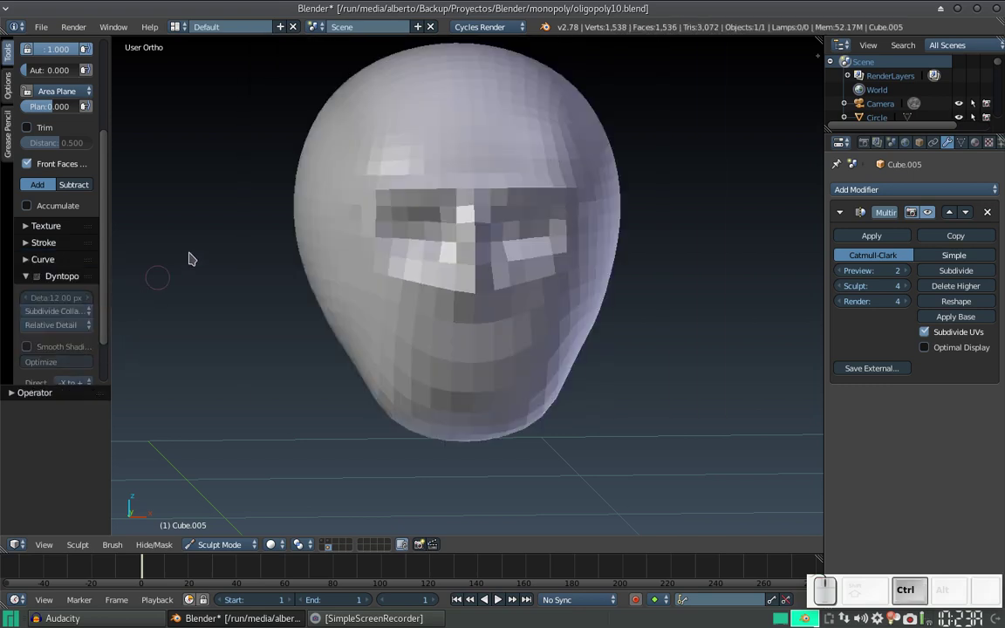
# Deepen the eye socket area with the Clay brush and orbit to check the head's side.
pyautogui.moveTo(424, 237); pyautogui.dragTo(412, 198)
pyautogui.press('f')
pyautogui.click(403, 233)
pyautogui.moveTo(379, 200); pyautogui.dragTo(444, 184)
pyautogui.moveTo(457, 191); pyautogui.dragTo(551, 171)
pyautogui.scroll(3)
# Subdivide the Multires modifier to level 5 and turn the view back toward the face.
pyautogui.click(980, 279)
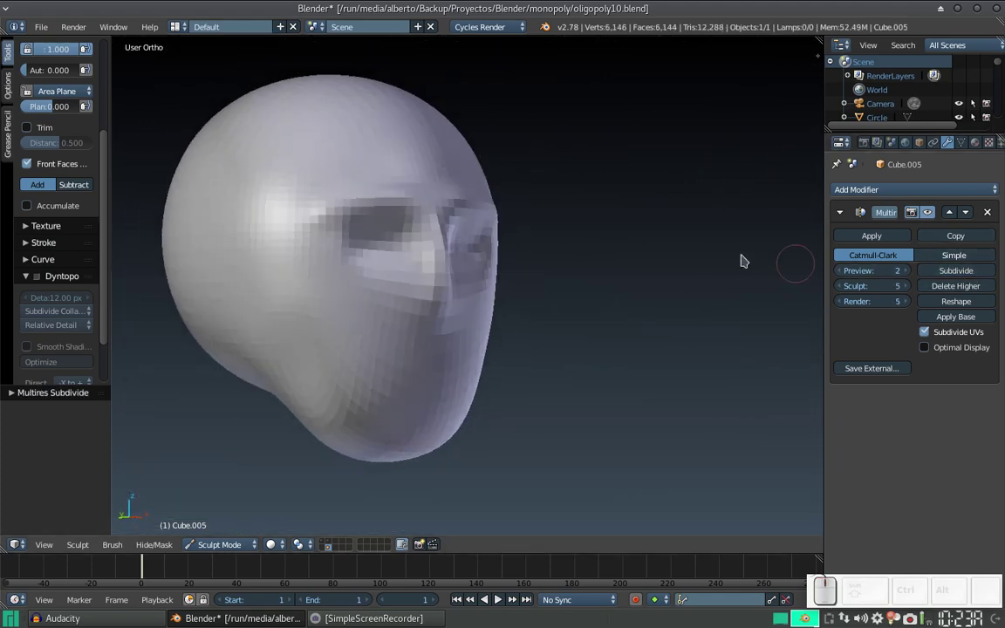
pyautogui.middleClick(452, 219)
pyautogui.middleClick(437, 209)
pyautogui.middleClick(444, 242)
pyautogui.moveTo(329, 244); pyautogui.dragTo(379, 239)
pyautogui.press('ctrl+z')
# Build up the brow above the eyes and raise the bridge of the nose.
pyautogui.moveTo(344, 248); pyautogui.dragTo(416, 234)
pyautogui.middleClick(400, 242)
pyautogui.moveTo(461, 287); pyautogui.dragTo(374, 234)
pyautogui.moveTo(358, 241); pyautogui.dragTo(423, 228)
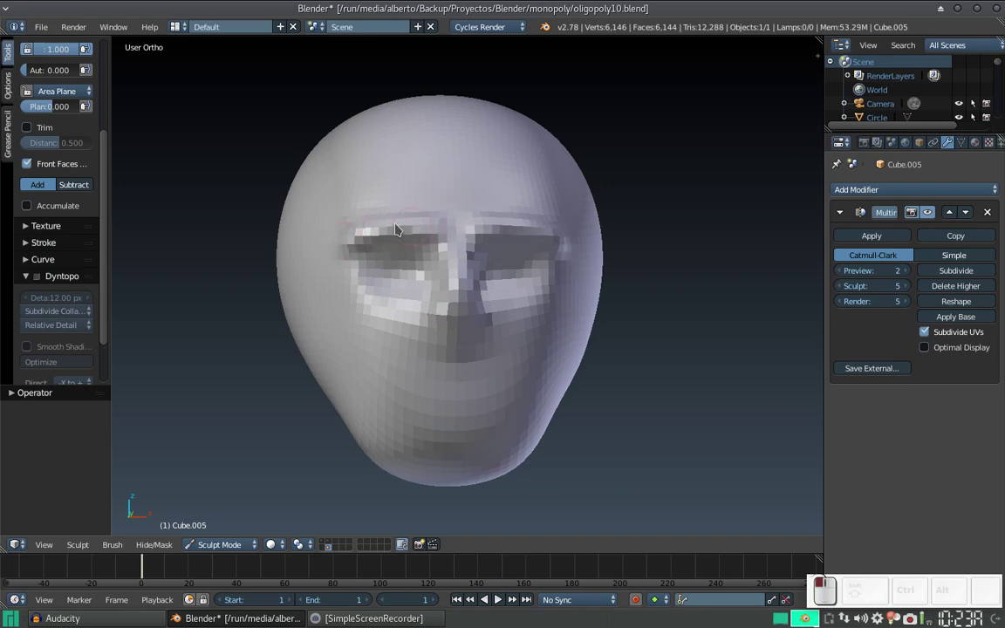
pyautogui.moveTo(409, 228); pyautogui.dragTo(439, 257)
# Shape the nose tip and nostrils and refine around the eyes, checking from the side.
pyautogui.moveTo(422, 270); pyautogui.dragTo(452, 270)
pyautogui.moveTo(465, 310); pyautogui.dragTo(473, 255)
pyautogui.moveTo(473, 249); pyautogui.dragTo(470, 255)
pyautogui.moveTo(503, 244); pyautogui.dragTo(451, 276)
pyautogui.moveTo(449, 267); pyautogui.dragTo(451, 252)
pyautogui.moveTo(482, 303); pyautogui.dragTo(476, 288)
pyautogui.click(474, 288)
pyautogui.click(460, 286)
pyautogui.press('KP_Subtract')
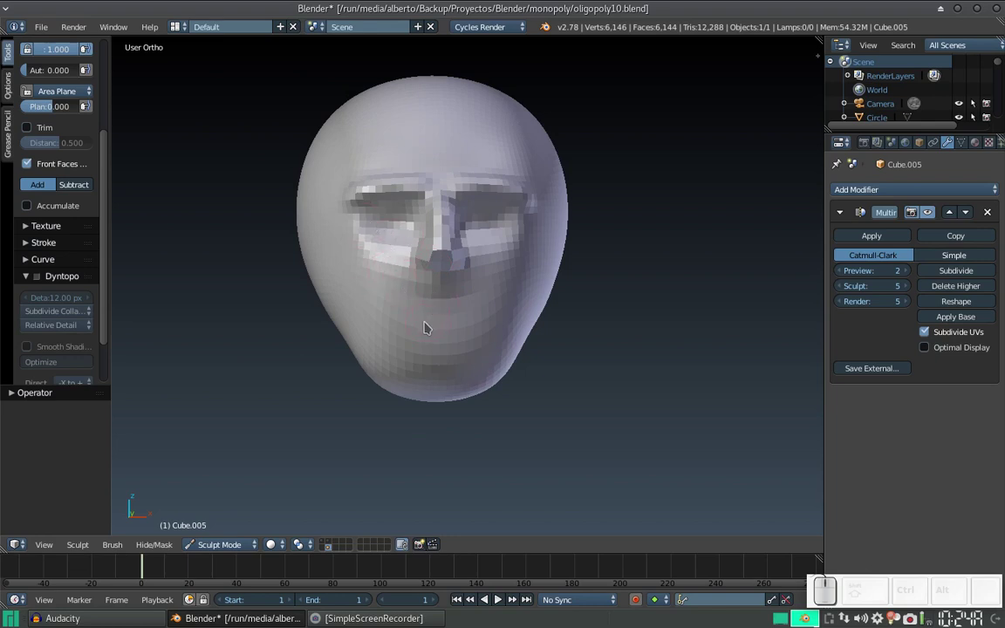
# Make trial strokes on the lower face and undo them while inspecting the mouth area.
pyautogui.press('f')
pyautogui.click(419, 335)
pyautogui.click(440, 311)
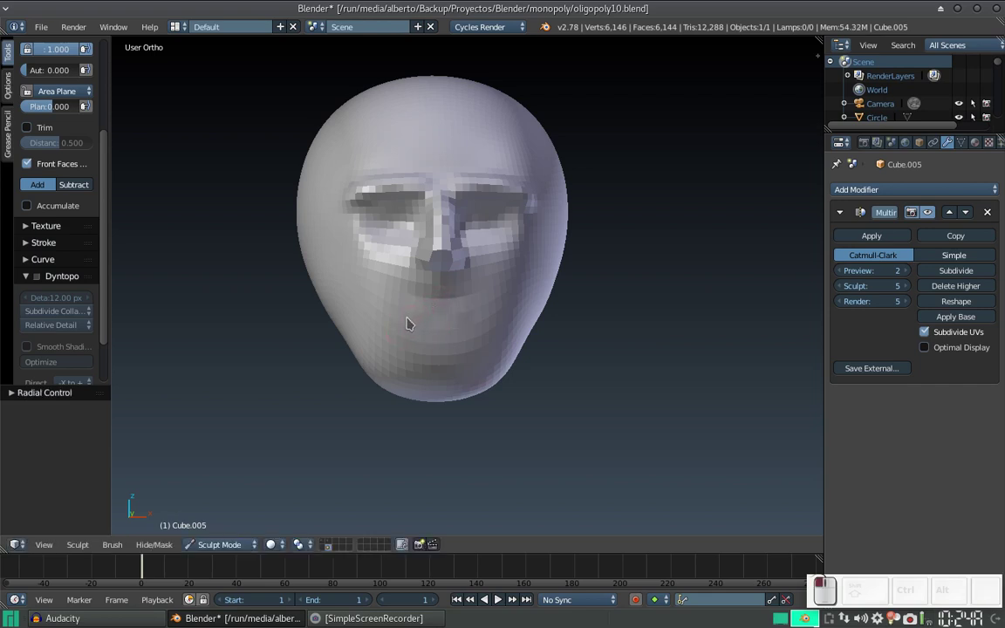
pyautogui.press('ctrl+z')
pyautogui.moveTo(405, 326); pyautogui.dragTo(439, 314)
pyautogui.moveTo(441, 313); pyautogui.dragTo(440, 299)
pyautogui.press('KP_Add')
pyautogui.moveTo(424, 323); pyautogui.dragTo(436, 325)
pyautogui.press('ctrl+z')
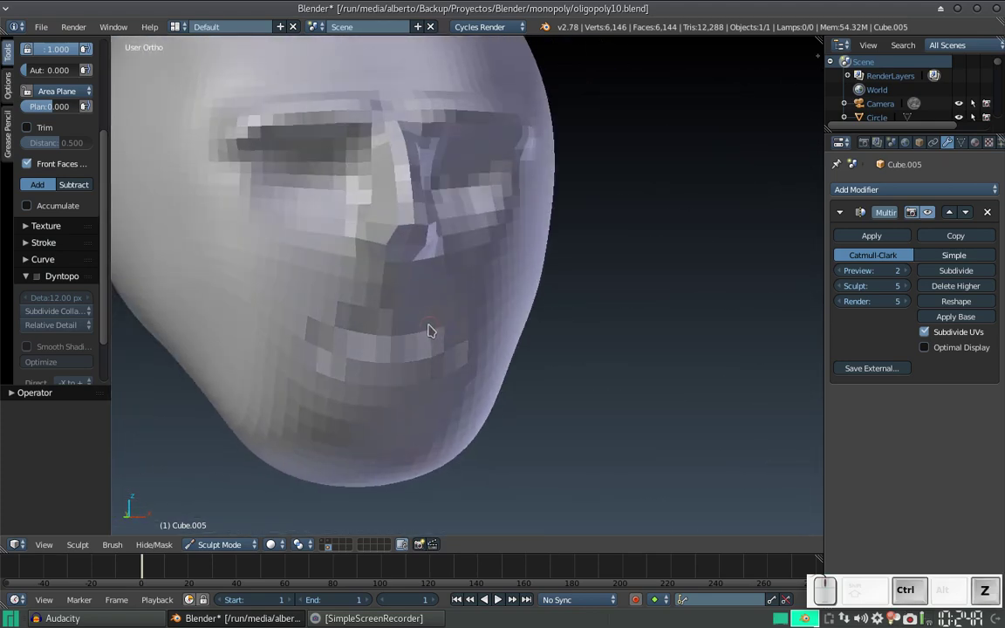
pyautogui.click(417, 335)
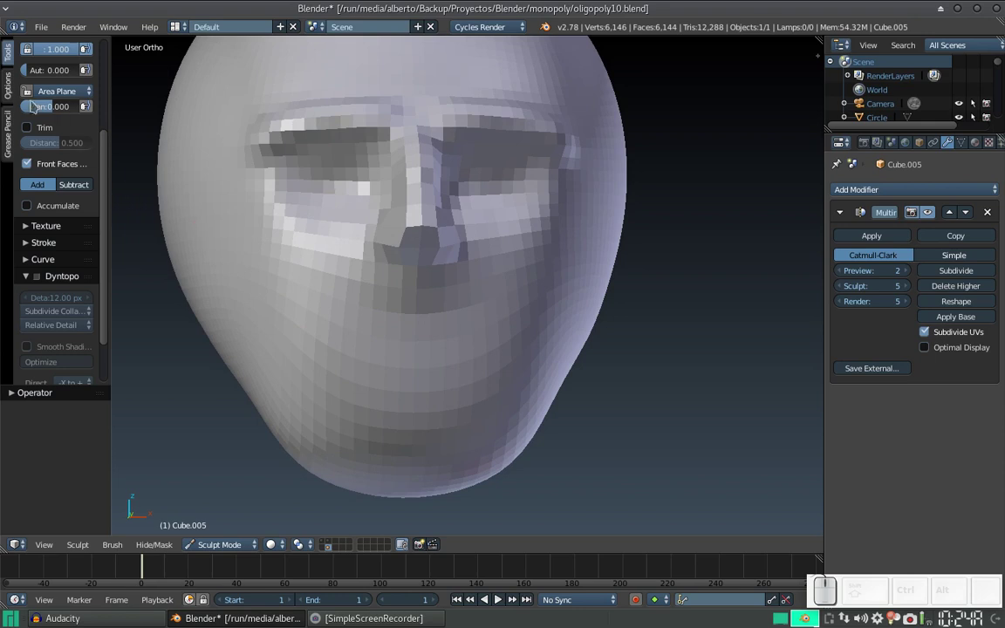
# Switch to the Grab brush and enlarge its radius to about 285 px.
pyautogui.click(110, 114)
pyautogui.click(82, 102)
pyautogui.click(399, 188)
pyautogui.press('f')
pyautogui.click(715, 386)
# Pull the side of the face, cheek and jawline into shape in front view.
pyautogui.moveTo(640, 191); pyautogui.dragTo(624, 183)
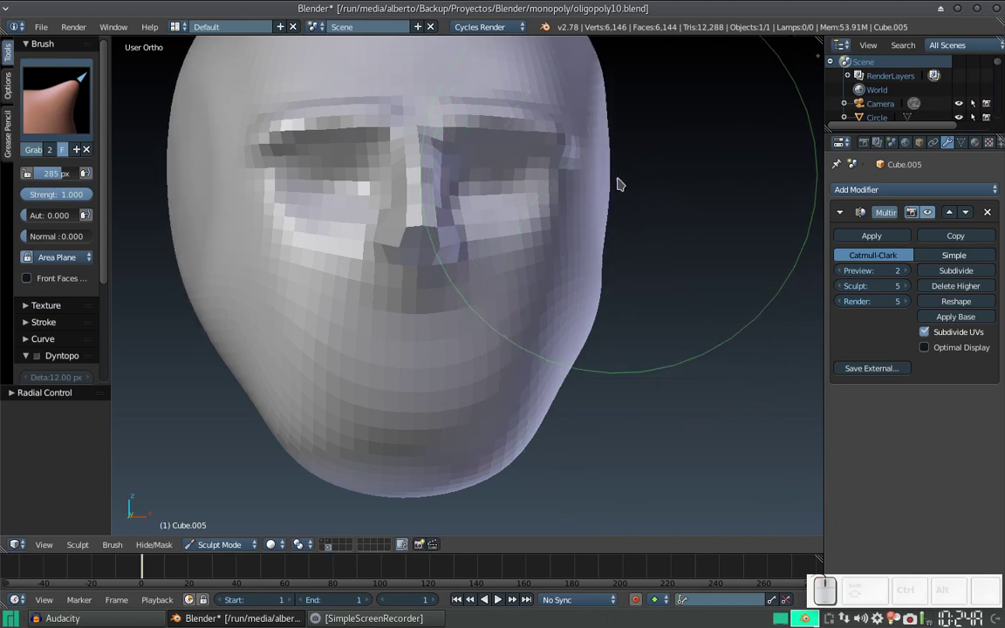
pyautogui.press('KP_1')
pyautogui.click(625, 206)
pyautogui.moveTo(653, 212); pyautogui.dragTo(650, 143)
pyautogui.moveTo(640, 84); pyautogui.dragTo(630, 162)
pyautogui.click(651, 330)
pyautogui.moveTo(644, 347); pyautogui.dragTo(612, 337)
# Shrink the Grab brush to about 58 px and pull the under-eye cheek and chin area.
pyautogui.press('f')
pyautogui.click(426, 360)
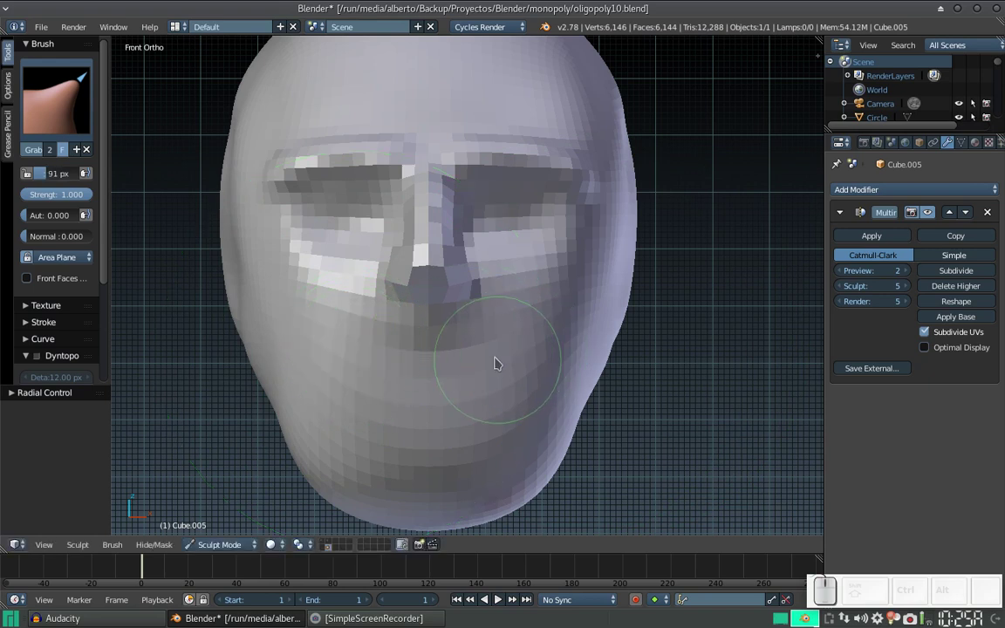
pyautogui.press('f')
pyautogui.click(474, 370)
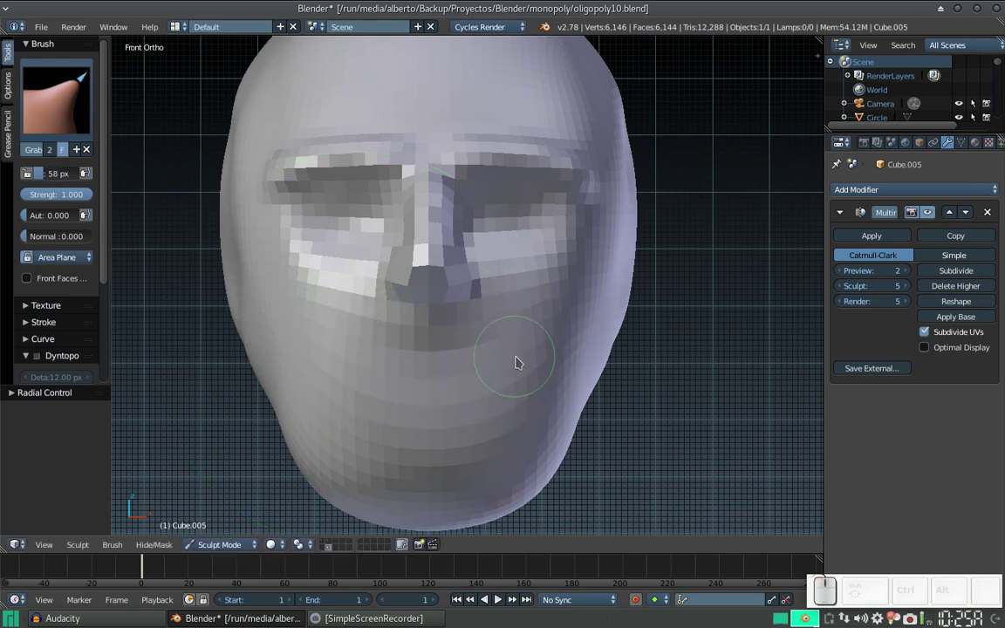
pyautogui.moveTo(526, 358); pyautogui.dragTo(527, 367)
pyautogui.press('ctrl+z')
pyautogui.press('Tab')
pyautogui.moveTo(522, 373); pyautogui.dragTo(528, 400)
pyautogui.click(529, 399)
pyautogui.click(529, 423)
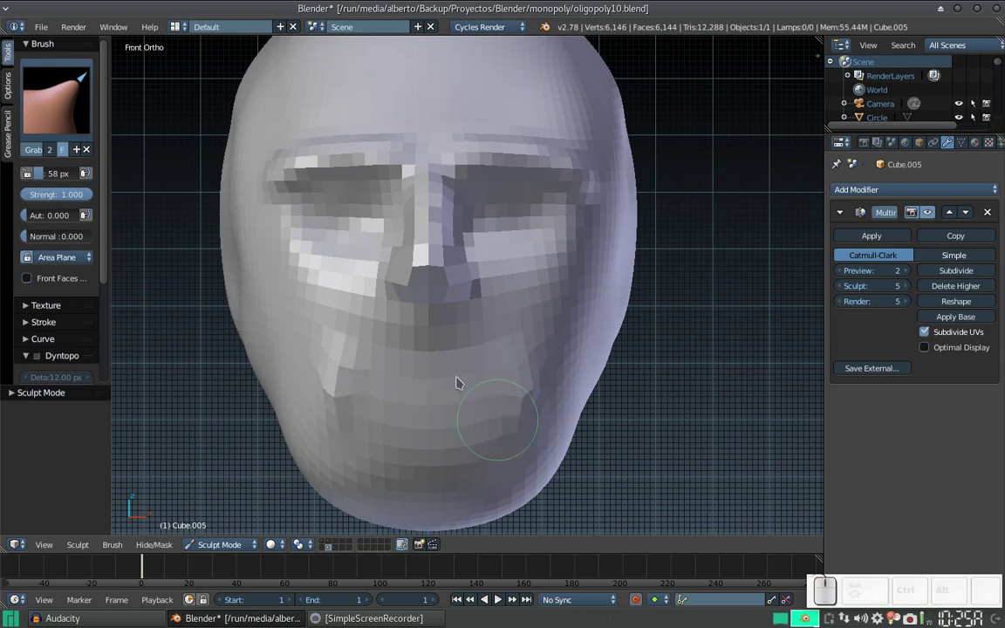
# From a profile angle, nudge the cheek, lower cheek and chin into a fuller shape.
pyautogui.moveTo(316, 369); pyautogui.dragTo(315, 378)
pyautogui.moveTo(369, 355); pyautogui.dragTo(352, 361)
pyautogui.click(277, 382)
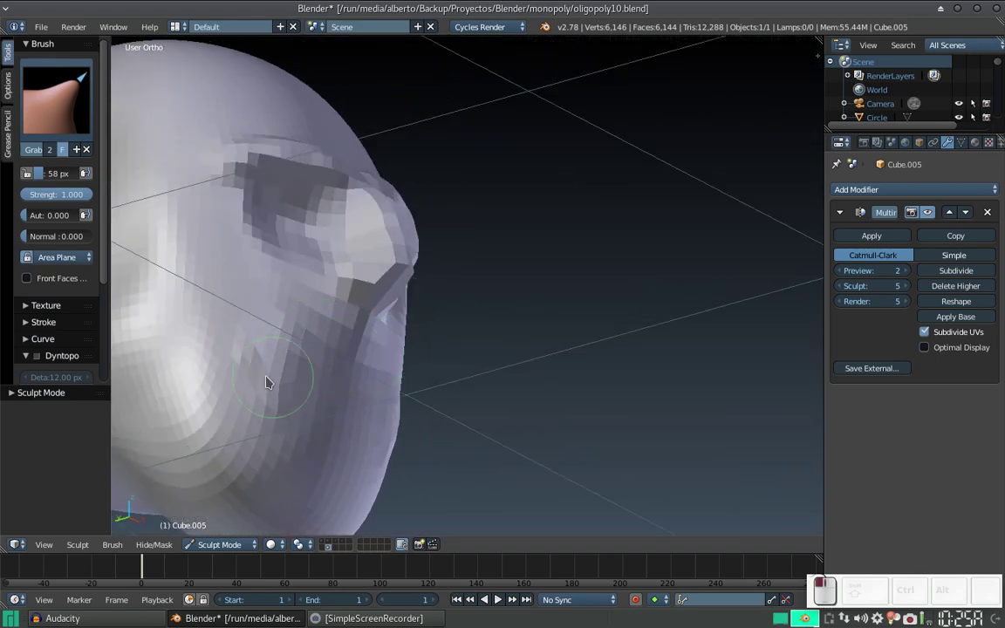
pyautogui.click(274, 355)
pyautogui.click(266, 375)
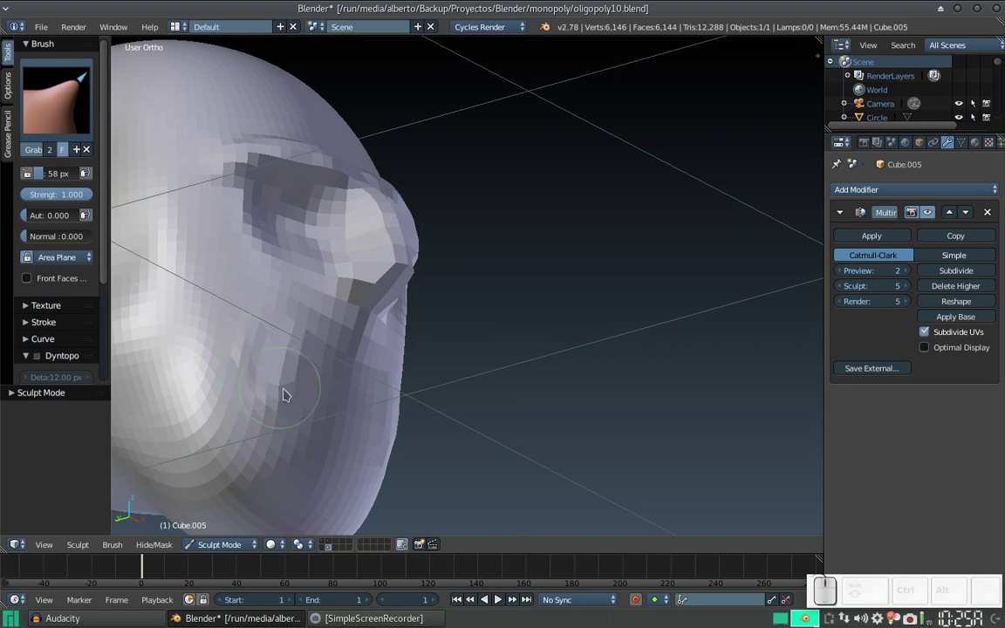
pyautogui.click(287, 394)
pyautogui.click(285, 409)
pyautogui.click(302, 352)
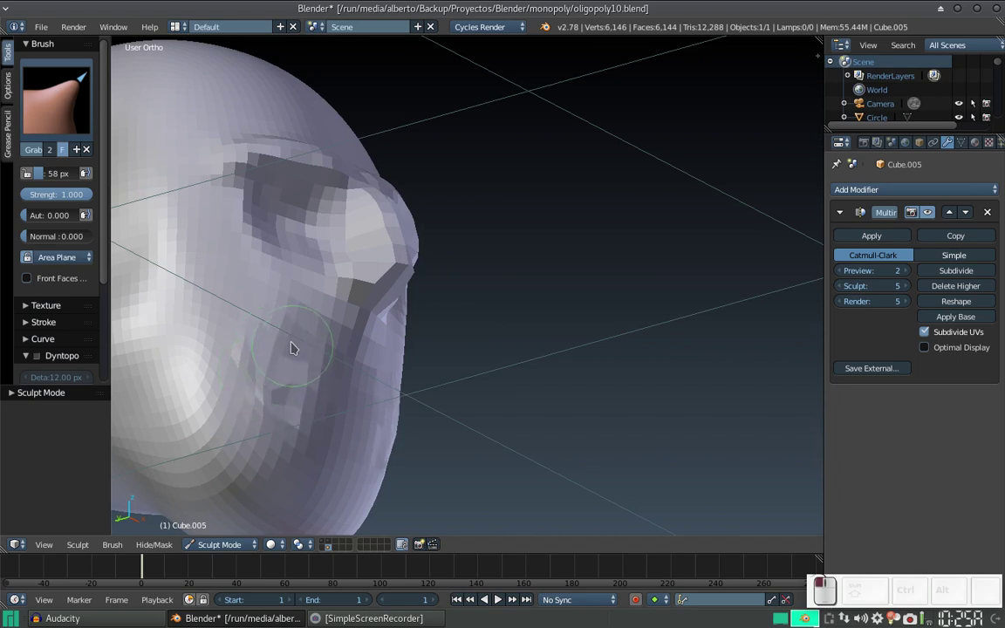
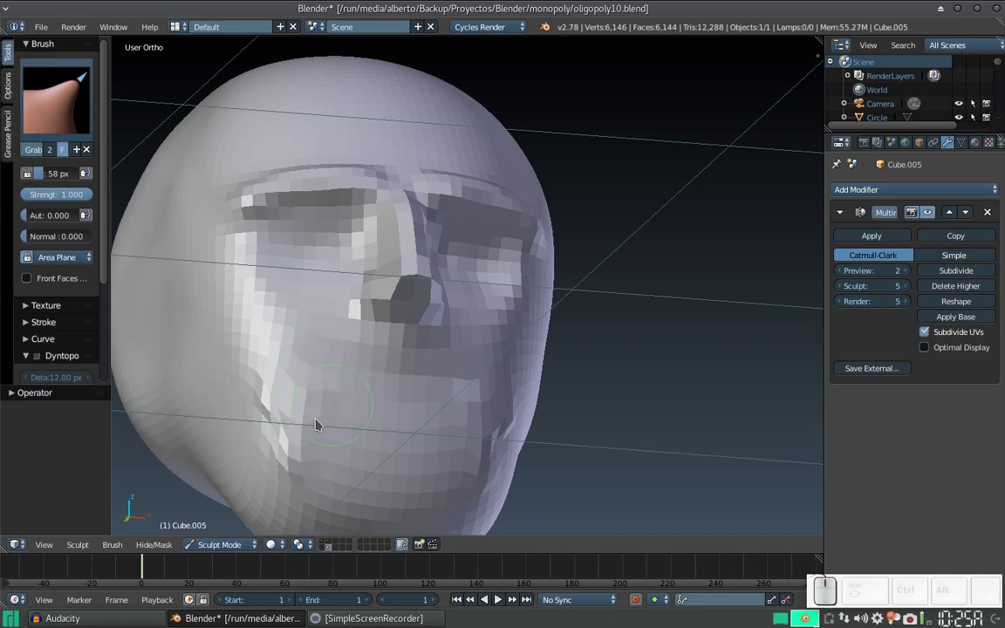
pyautogui.click(330, 420)
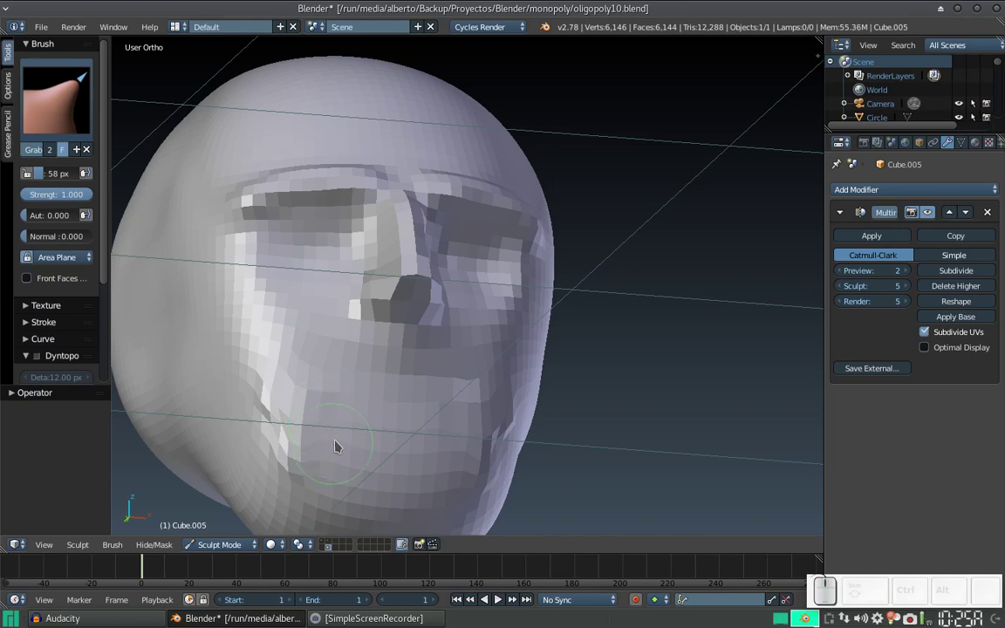
pyautogui.click(399, 430)
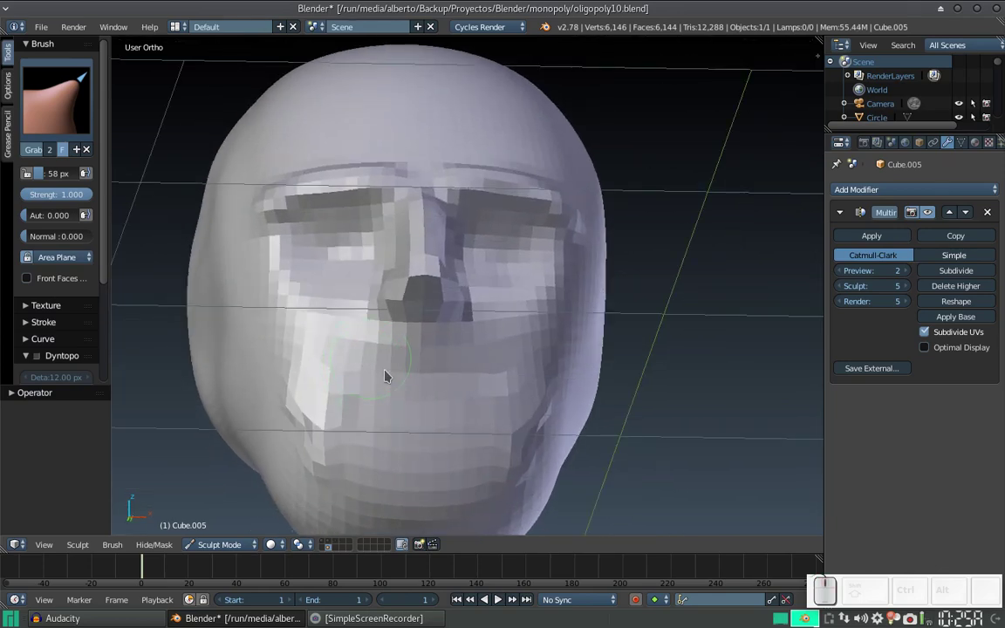
pyautogui.click(425, 438)
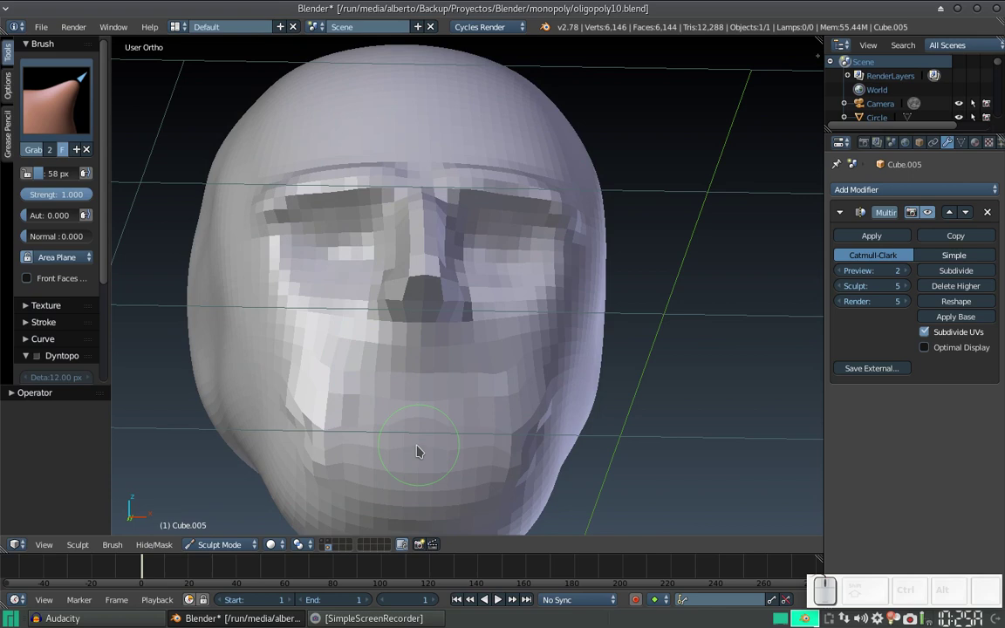
pyautogui.click(423, 404)
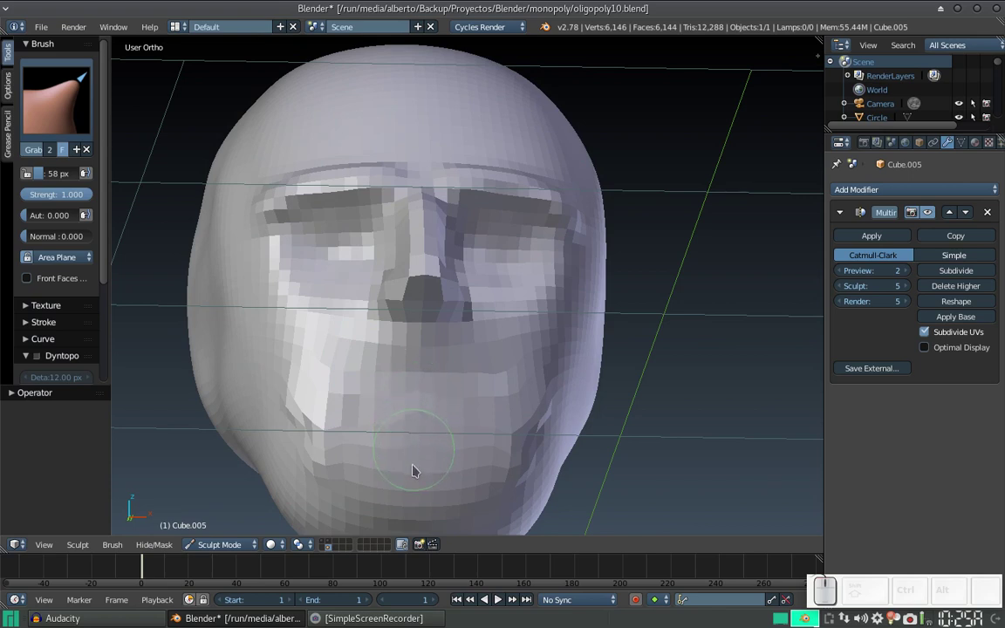
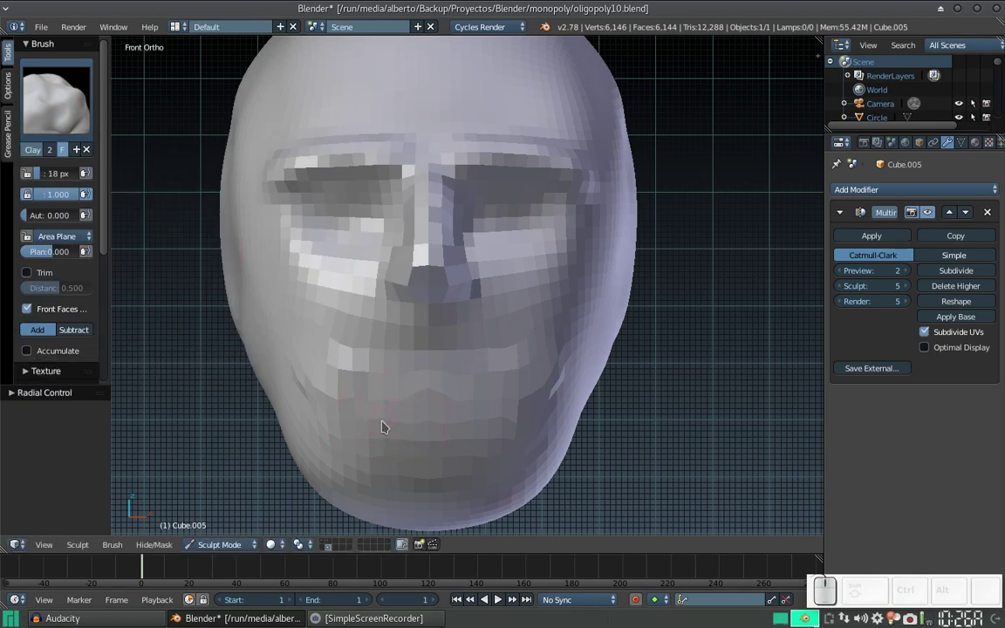
# Build up raised upper and lower lips below the nose with the 18 px Clay brush.
pyautogui.moveTo(363, 427); pyautogui.dragTo(424, 397)
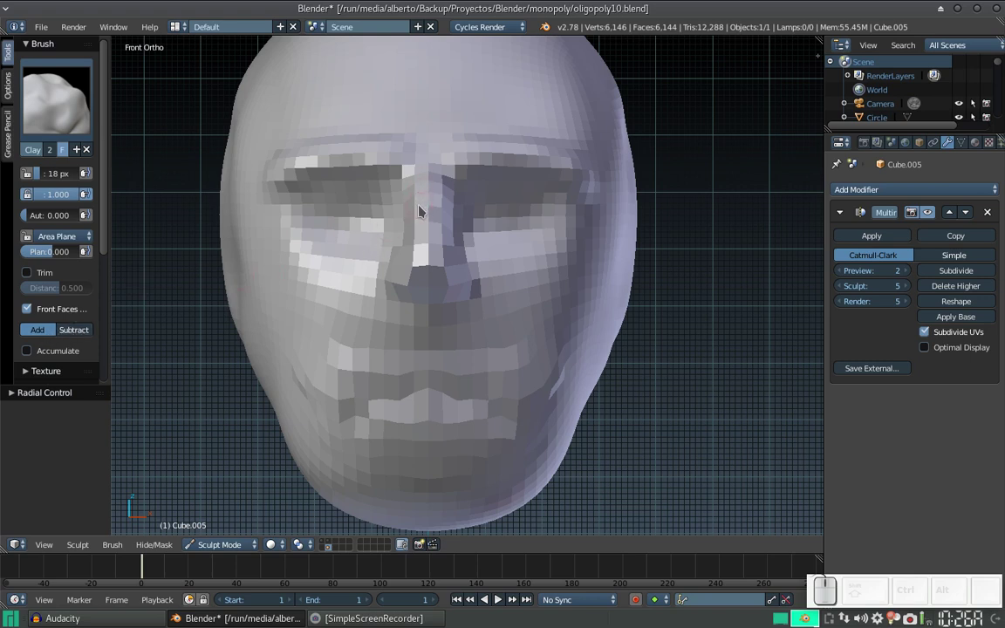
pyautogui.click(434, 234)
pyautogui.moveTo(410, 251); pyautogui.dragTo(360, 264)
pyautogui.press('KP_1')
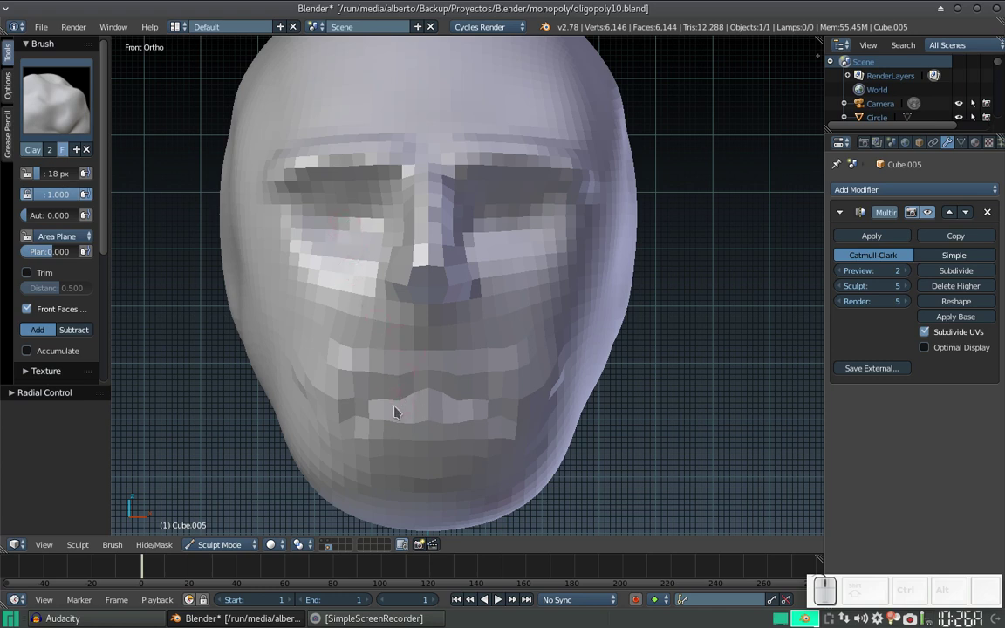
pyautogui.moveTo(361, 426); pyautogui.dragTo(429, 395)
pyautogui.moveTo(432, 395); pyautogui.dragTo(411, 367)
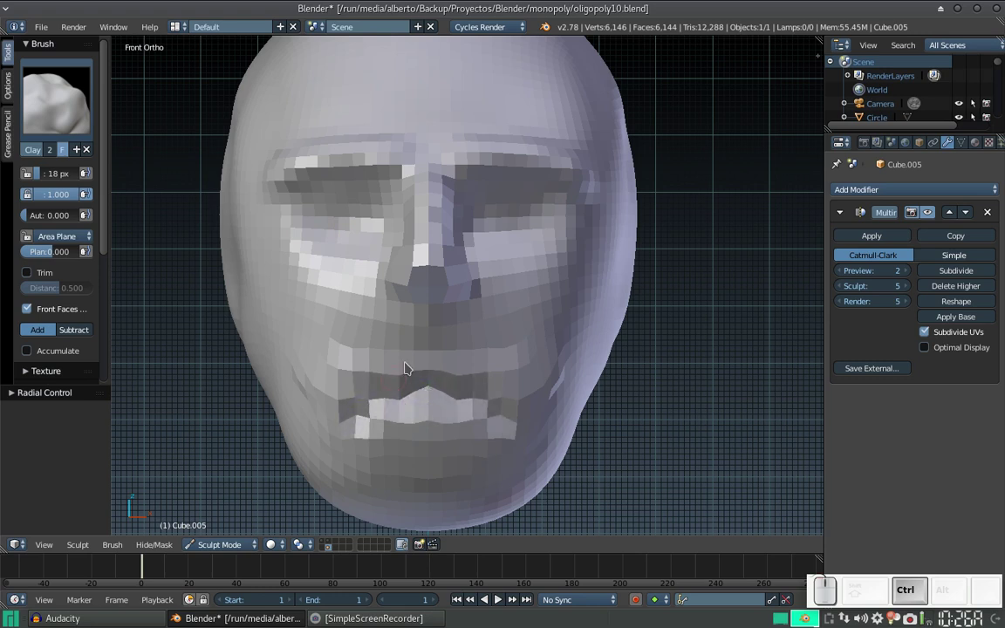
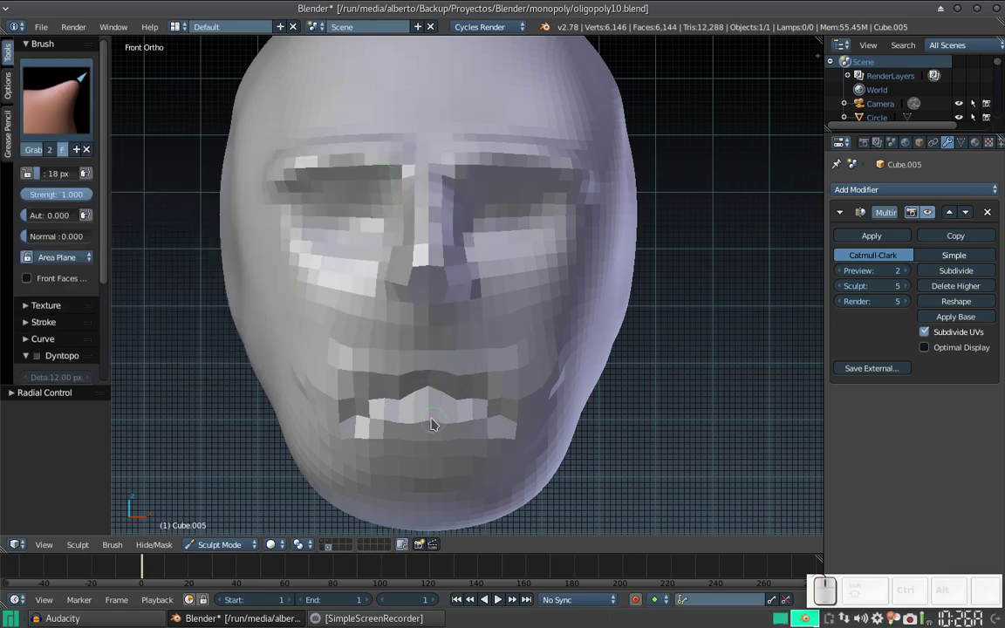
# Pull the right mouth corner down and shape the lower and upper lip edges with Grab.
pyautogui.moveTo(435, 426); pyautogui.dragTo(417, 431)
pyautogui.moveTo(416, 429); pyautogui.dragTo(403, 428)
pyautogui.moveTo(404, 428); pyautogui.dragTo(391, 424)
pyautogui.click(389, 424)
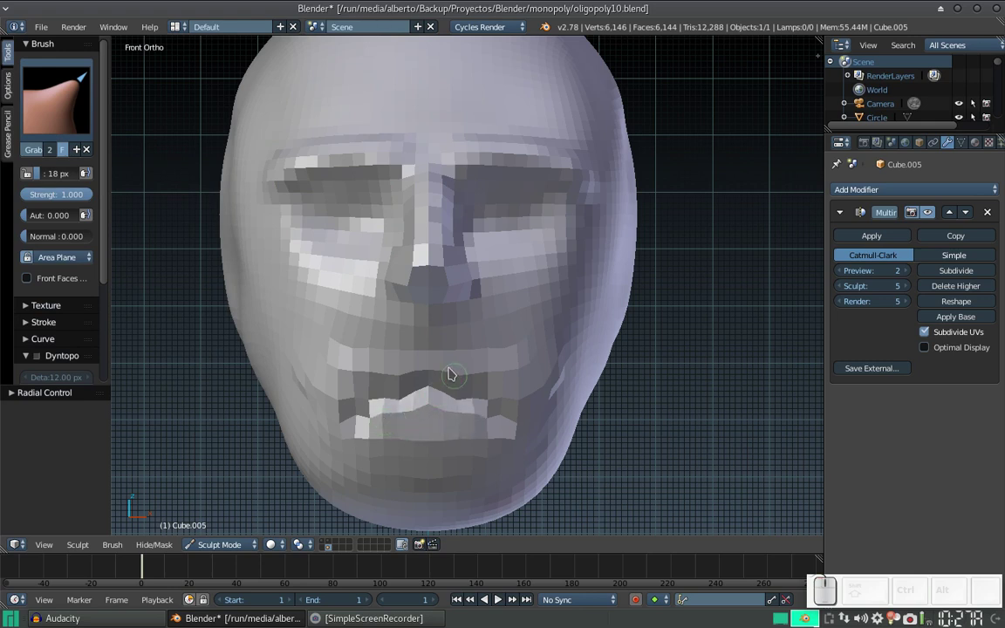
pyautogui.click(372, 377)
pyautogui.click(356, 376)
pyautogui.moveTo(346, 376); pyautogui.dragTo(340, 379)
pyautogui.moveTo(338, 346); pyautogui.dragTo(349, 355)
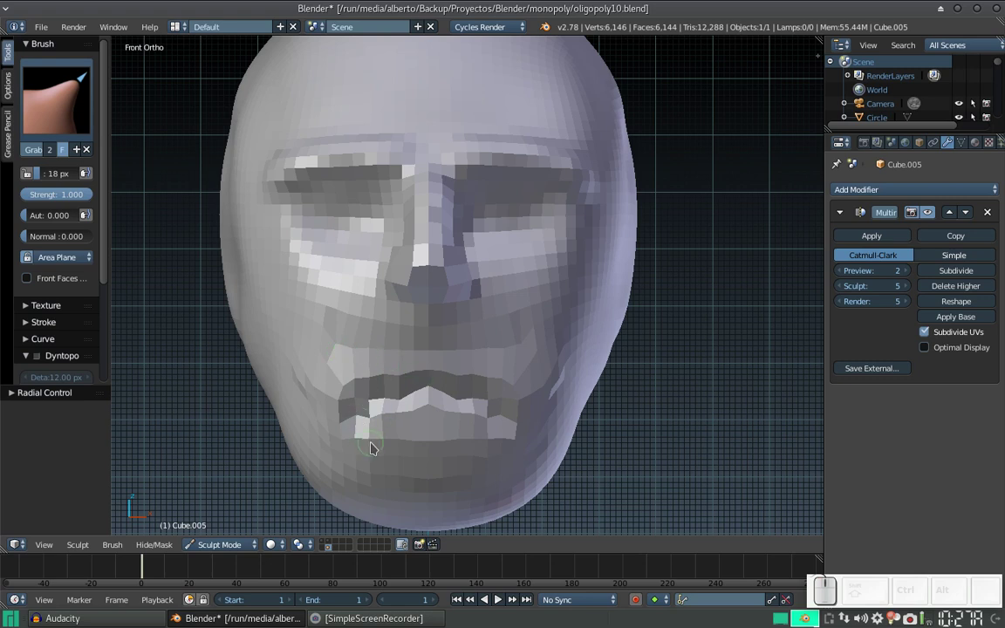
# Pull the left corner down, reshape the upper lip centre and refine the downturned mouth.
pyautogui.moveTo(382, 445); pyautogui.dragTo(354, 442)
pyautogui.click(351, 443)
pyautogui.moveTo(342, 439); pyautogui.dragTo(382, 423)
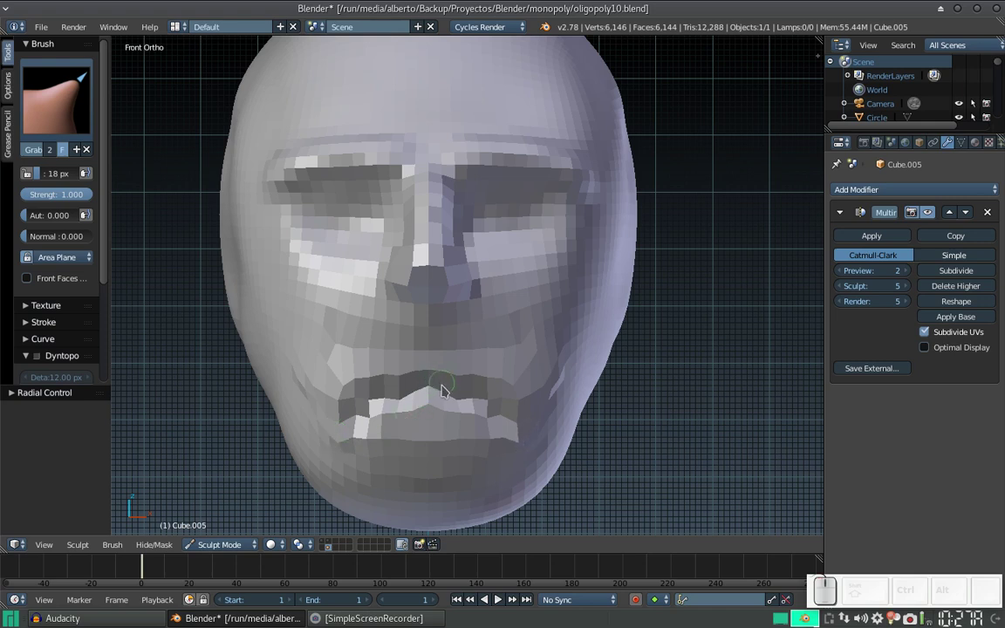
pyautogui.click(433, 410)
pyautogui.moveTo(434, 392); pyautogui.dragTo(435, 380)
pyautogui.moveTo(434, 377); pyautogui.dragTo(441, 382)
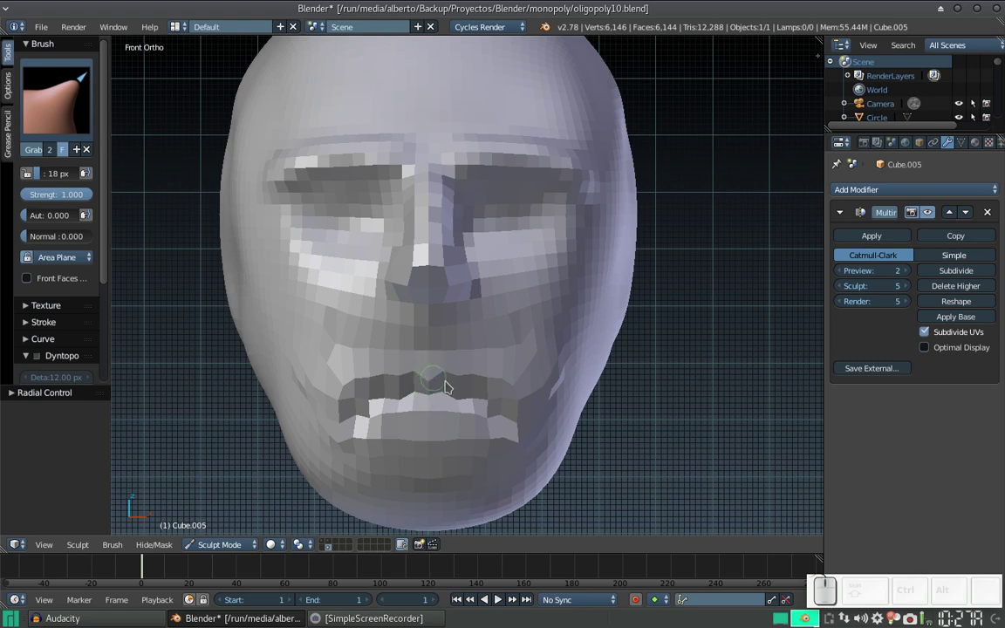
pyautogui.moveTo(494, 404); pyautogui.dragTo(408, 427)
pyautogui.moveTo(377, 419); pyautogui.dragTo(374, 417)
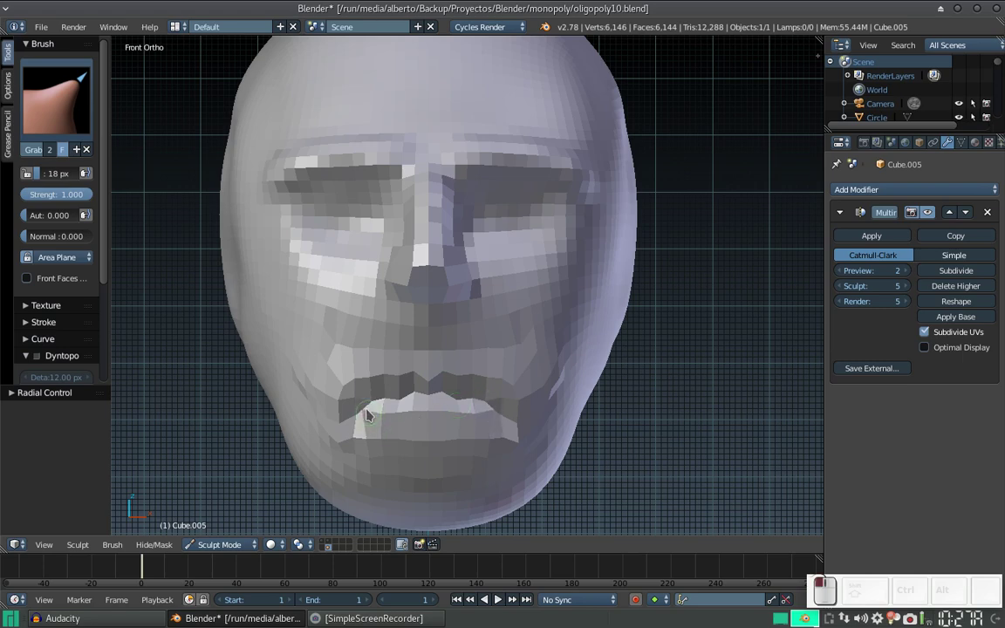
pyautogui.moveTo(487, 317); pyautogui.dragTo(473, 296)
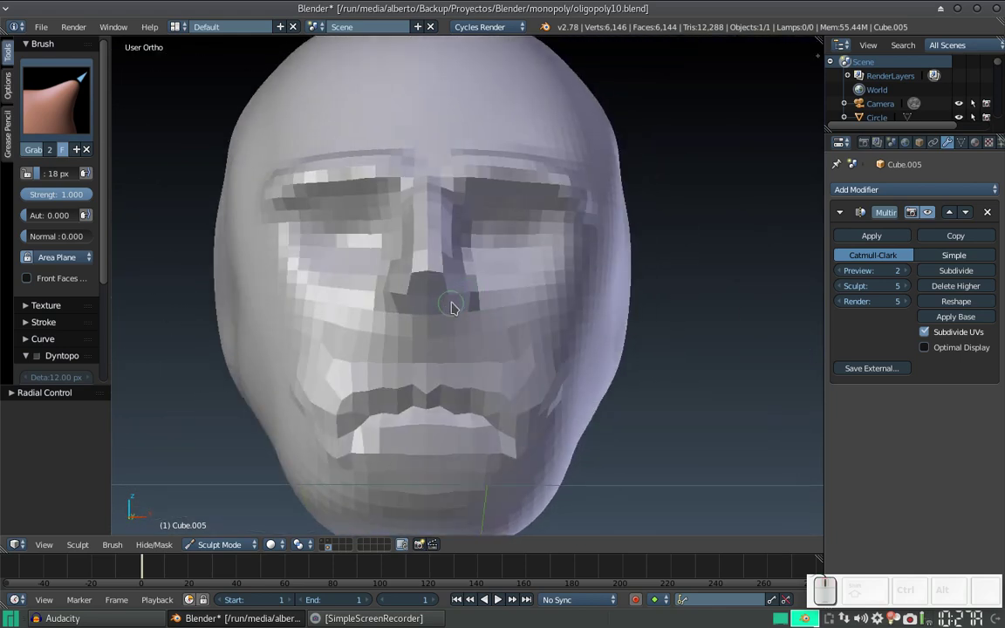
pyautogui.press('KP_1')
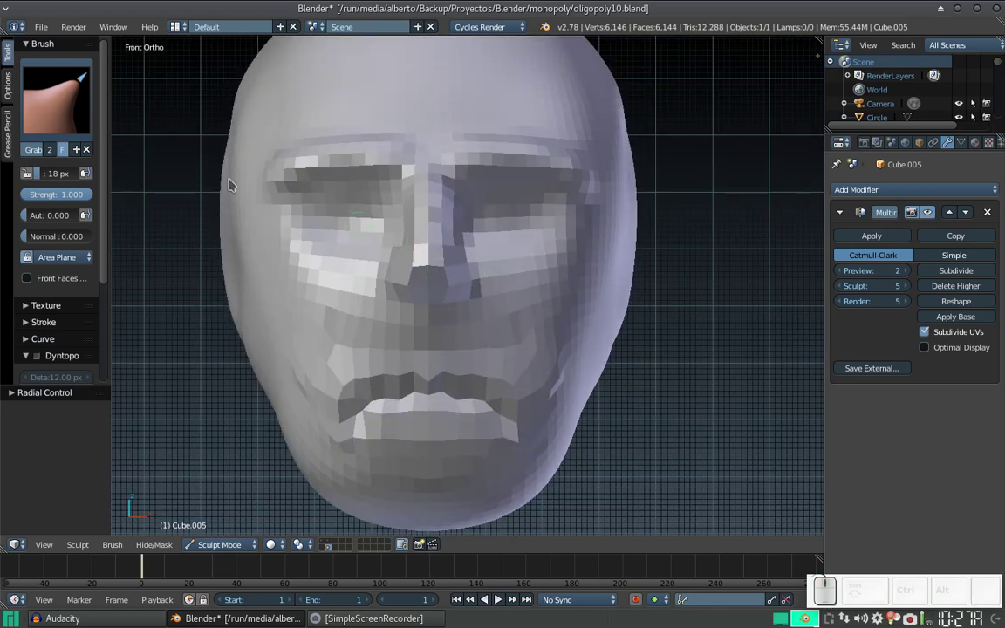
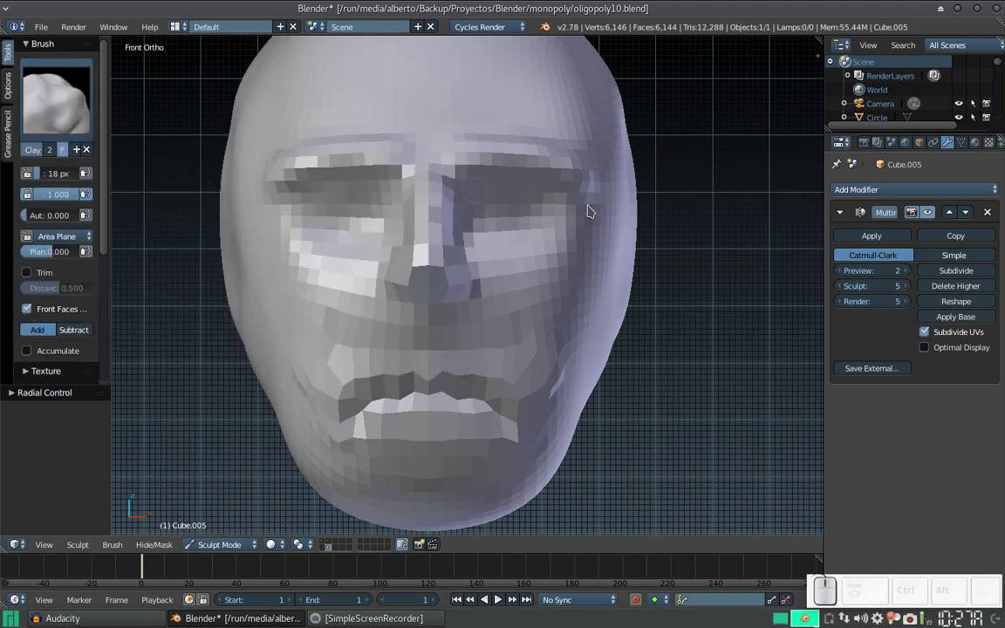
# From a side view, rough in an ear shape on the head with symmetric Clay strokes.
pyautogui.moveTo(640, 218); pyautogui.dragTo(619, 220)
pyautogui.moveTo(646, 232); pyautogui.dragTo(578, 240)
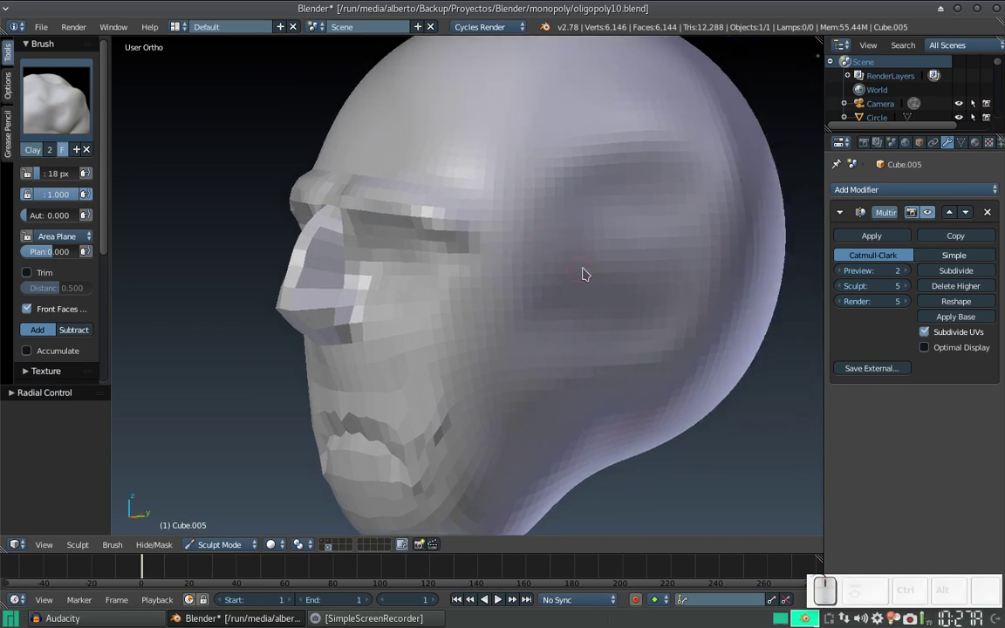
pyautogui.click(604, 261)
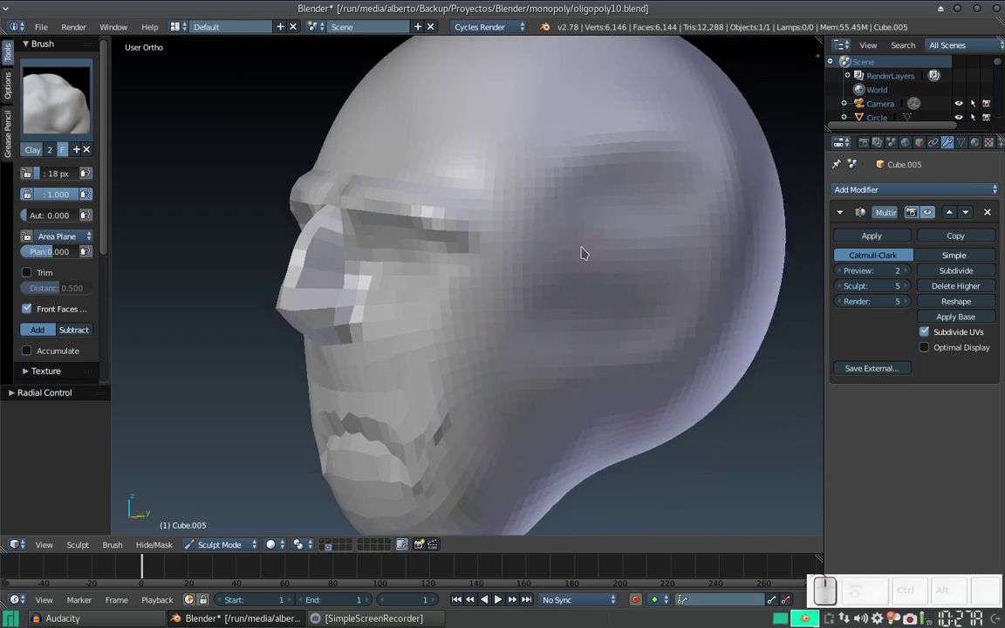
pyautogui.moveTo(625, 247); pyautogui.dragTo(613, 269)
pyautogui.moveTo(606, 278); pyautogui.dragTo(615, 275)
pyautogui.moveTo(617, 274); pyautogui.dragTo(598, 323)
pyautogui.moveTo(600, 323); pyautogui.dragTo(591, 292)
pyautogui.moveTo(591, 291); pyautogui.dragTo(599, 264)
pyautogui.moveTo(596, 264); pyautogui.dragTo(589, 264)
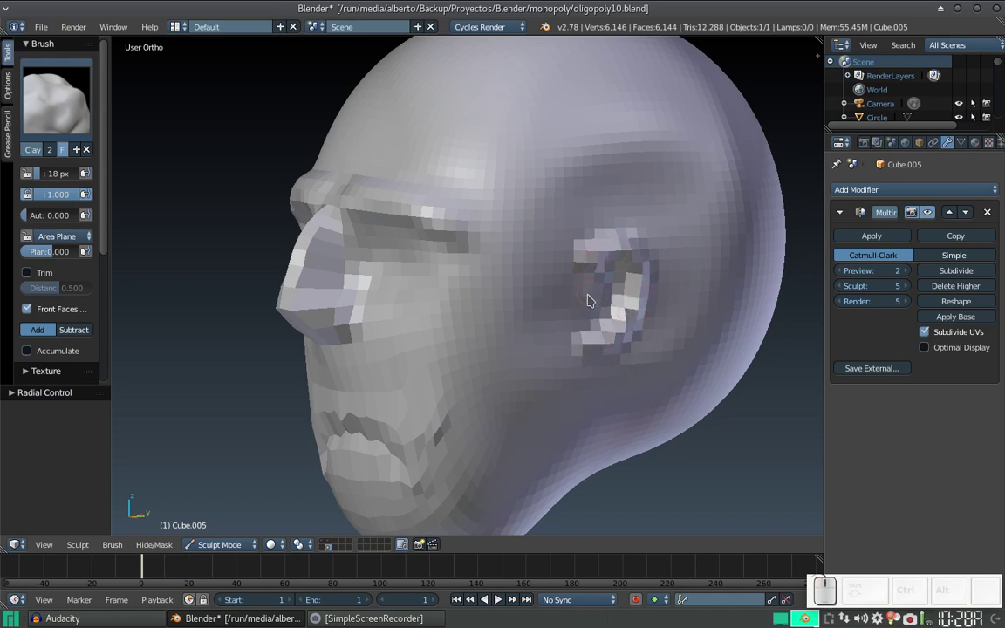
# Refine the ear's rim and inner hollow, then return to the front view.
pyautogui.click(592, 297)
pyautogui.moveTo(615, 276); pyautogui.dragTo(588, 273)
pyautogui.click(590, 272)
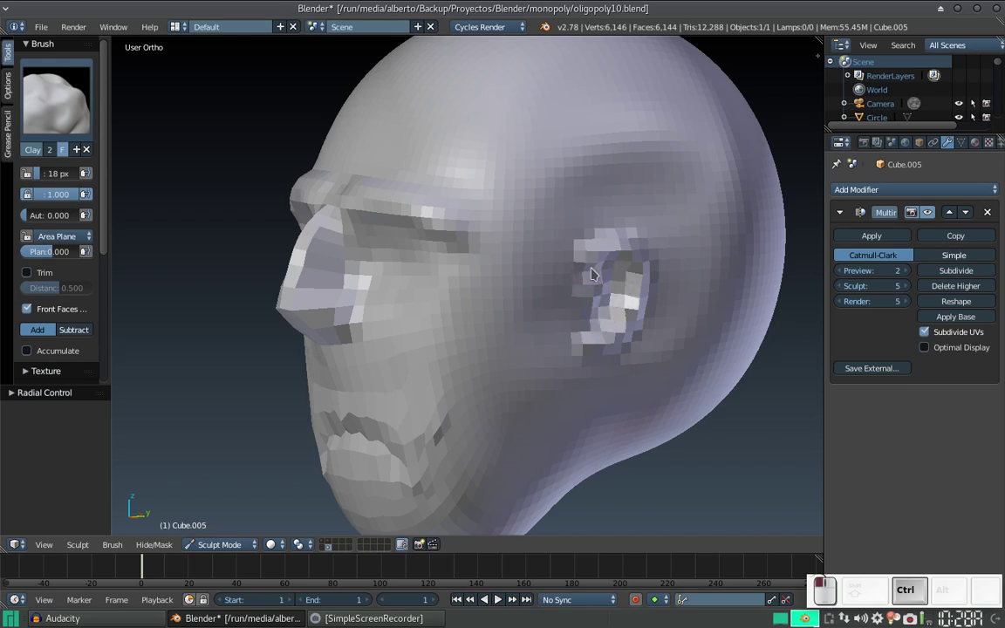
pyautogui.moveTo(595, 278); pyautogui.dragTo(585, 256)
pyautogui.moveTo(560, 270); pyautogui.dragTo(604, 285)
pyautogui.scroll(3)
pyautogui.moveTo(616, 285); pyautogui.dragTo(572, 298)
pyautogui.click(572, 299)
pyautogui.click(554, 313)
pyautogui.click(569, 306)
pyautogui.middleClick(571, 307)
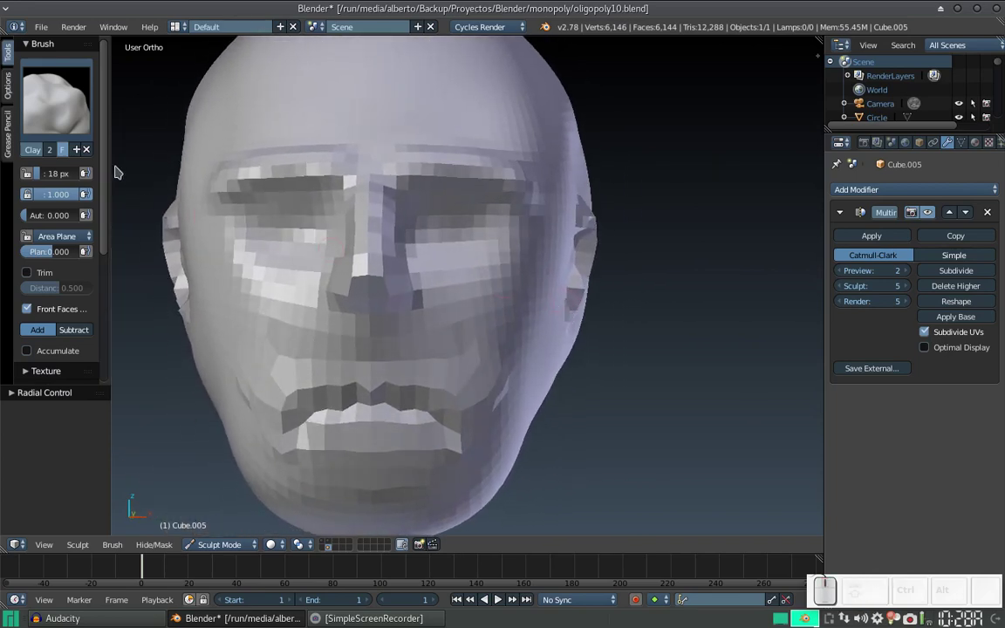
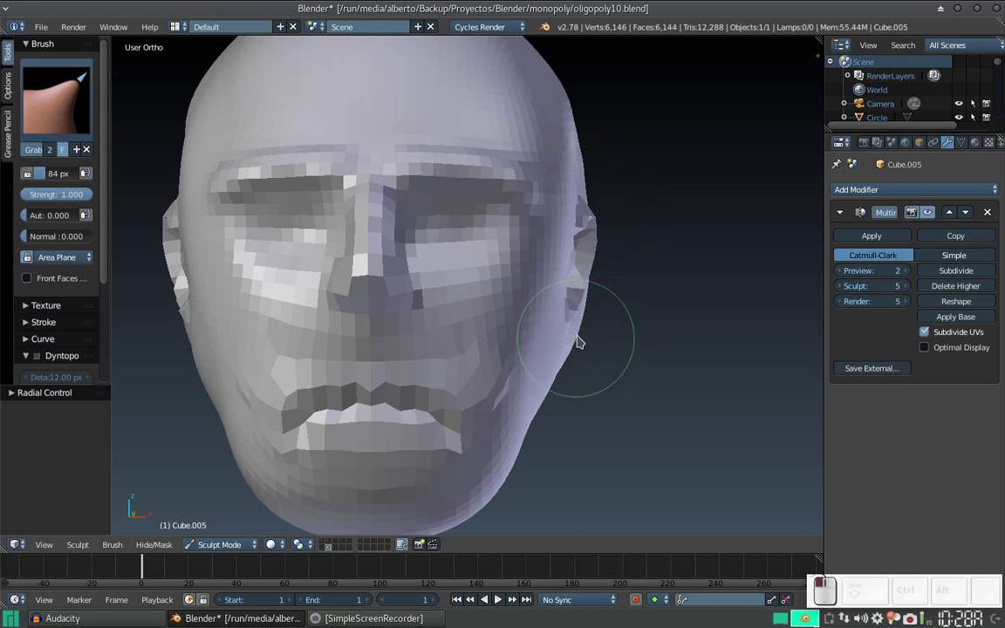
# With the Grab brush, pull the ear edges outward from the head.
pyautogui.click(581, 350)
pyautogui.moveTo(588, 331); pyautogui.dragTo(594, 264)
pyautogui.click(601, 245)
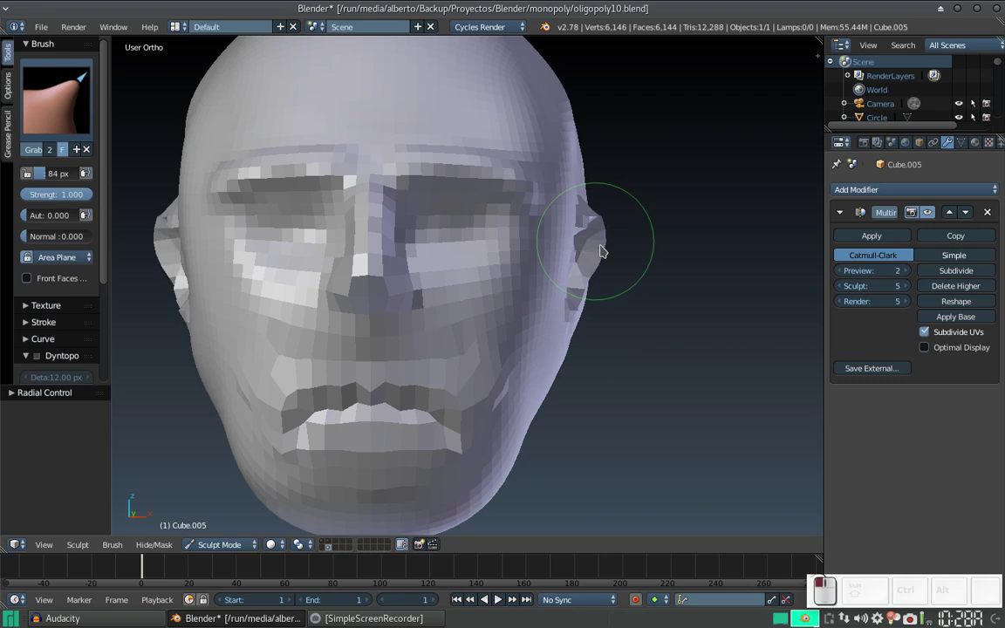
pyautogui.click(589, 292)
pyautogui.click(582, 315)
# Enlarge the Grab brush to 97 px and drag the ears further out into larger shapes.
pyautogui.press('f')
pyautogui.click(608, 288)
pyautogui.moveTo(609, 232); pyautogui.dragTo(611, 224)
pyautogui.click(609, 221)
pyautogui.click(608, 265)
pyautogui.click(605, 282)
pyautogui.click(598, 296)
pyautogui.click(595, 303)
pyautogui.click(591, 312)
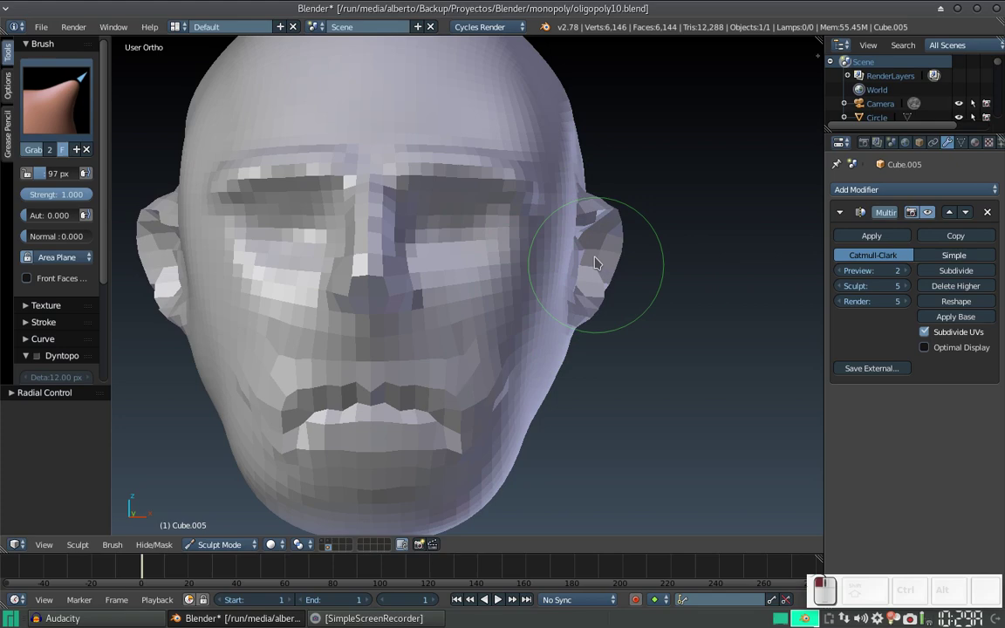
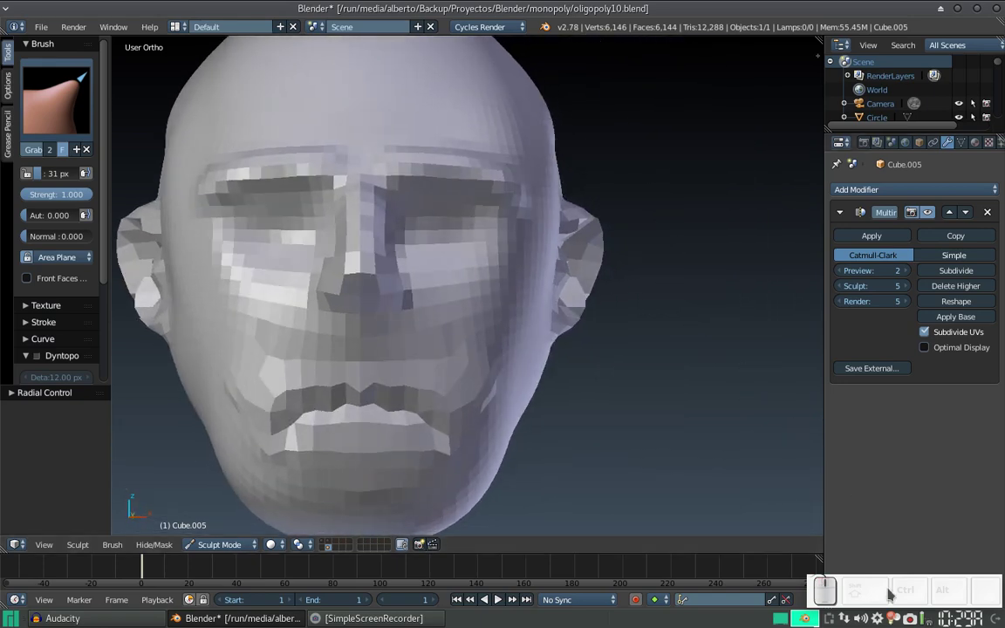
# Nudge the brow and nose into better proportion with a small Grab brush.
pyautogui.middleClick(477, 239)
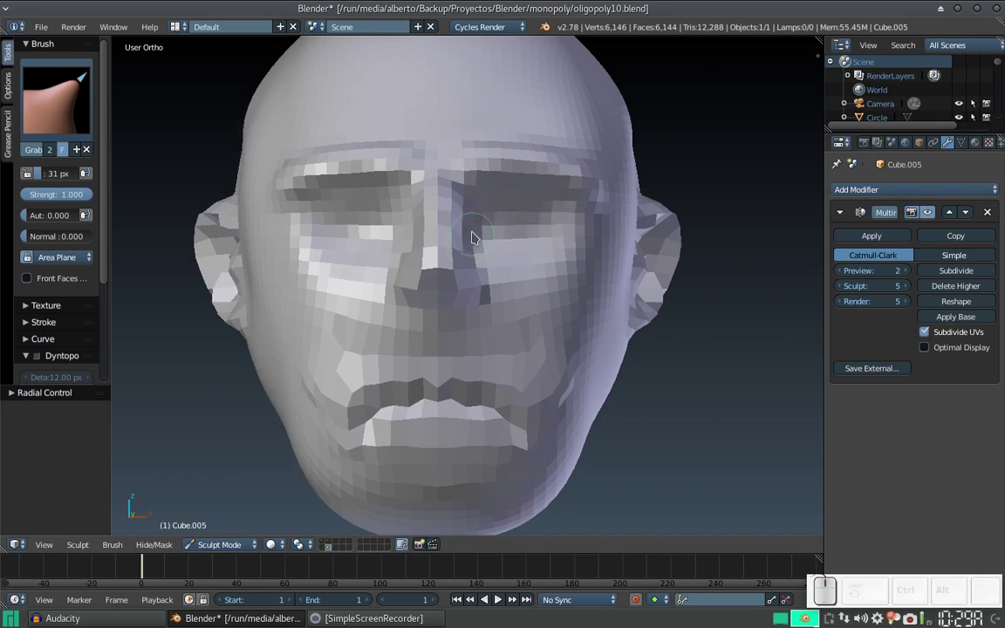
pyautogui.moveTo(472, 247); pyautogui.dragTo(486, 243)
pyautogui.middleClick(472, 247)
pyautogui.click(677, 194)
pyautogui.click(673, 199)
pyautogui.click(672, 201)
pyautogui.click(671, 194)
pyautogui.click(673, 184)
pyautogui.click(689, 188)
# Reshape the cheek area and re-centre the view on the face front.
pyautogui.moveTo(650, 192); pyautogui.dragTo(643, 190)
pyautogui.click(651, 192)
pyautogui.click(618, 209)
pyautogui.click(587, 233)
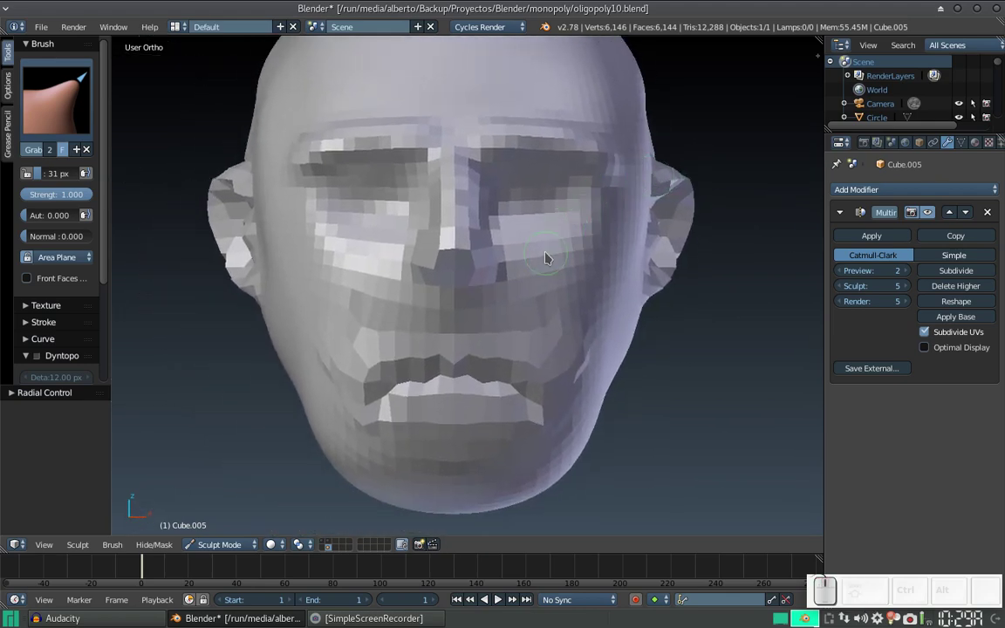
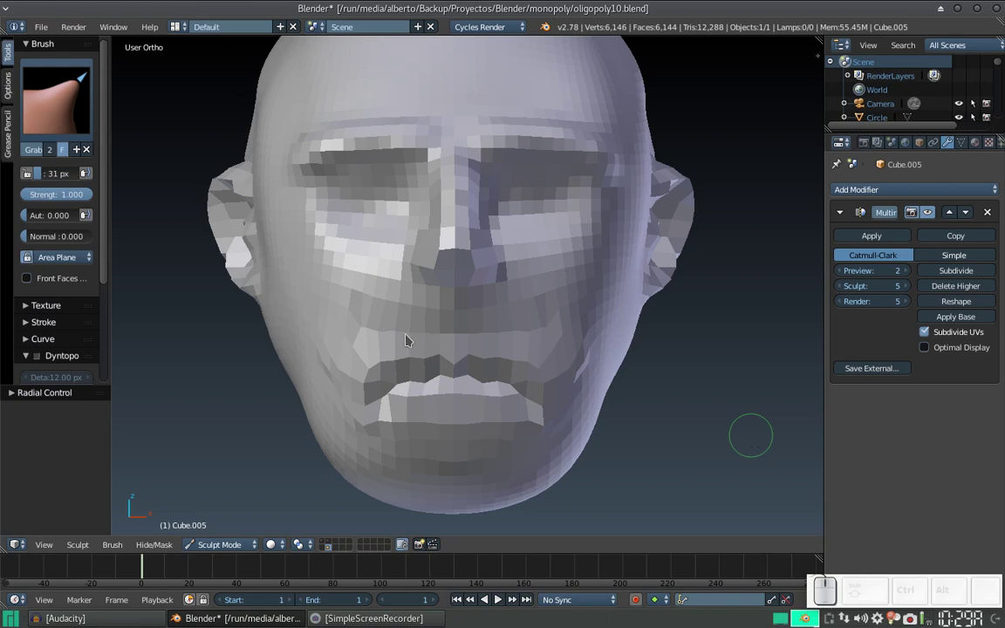
pyautogui.moveTo(449, 274); pyautogui.dragTo(484, 251)
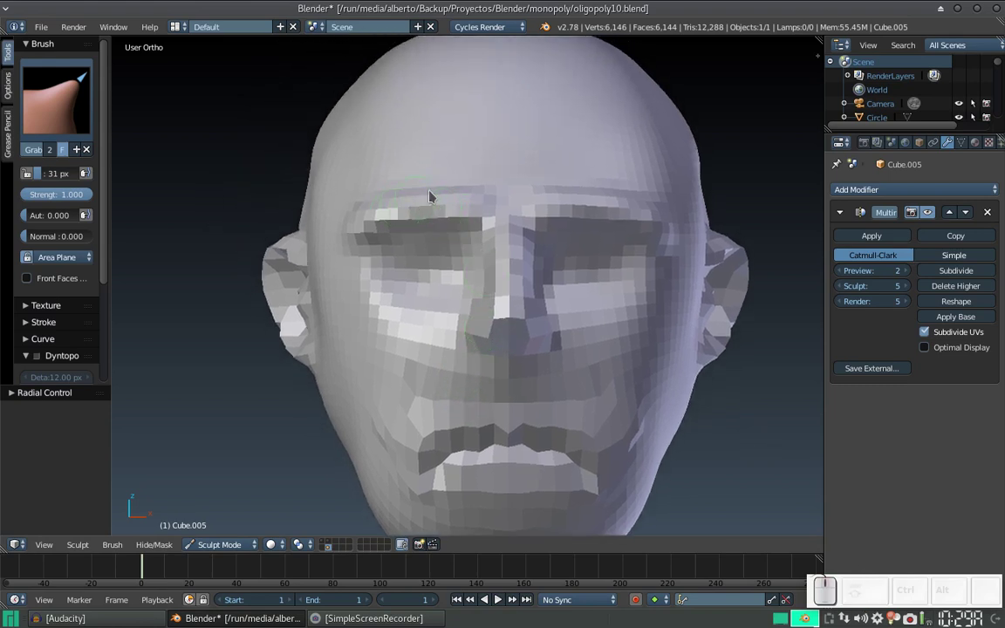
pyautogui.middleClick(484, 201)
pyautogui.middleClick(456, 239)
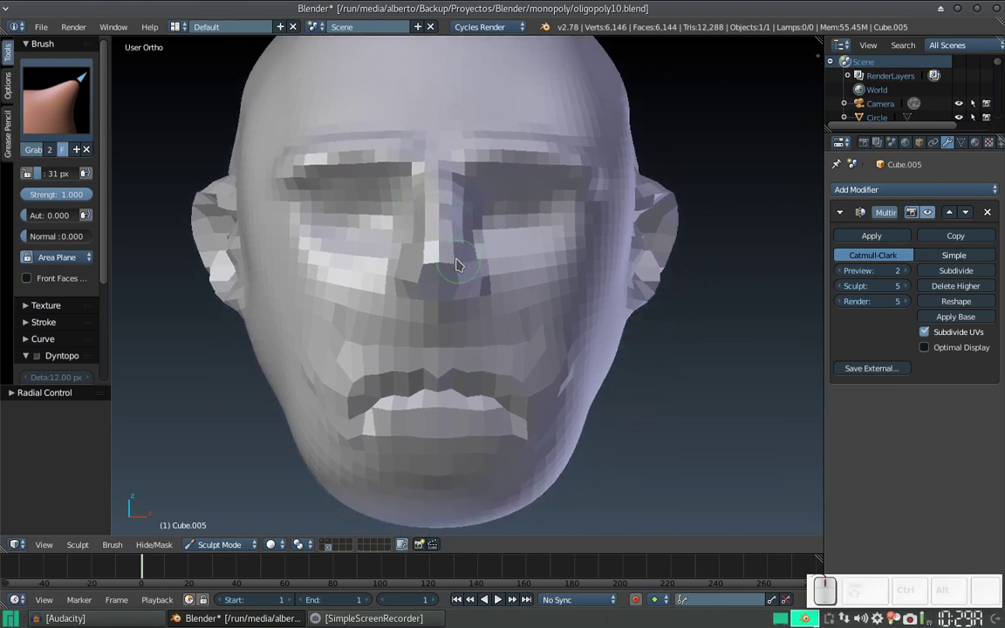
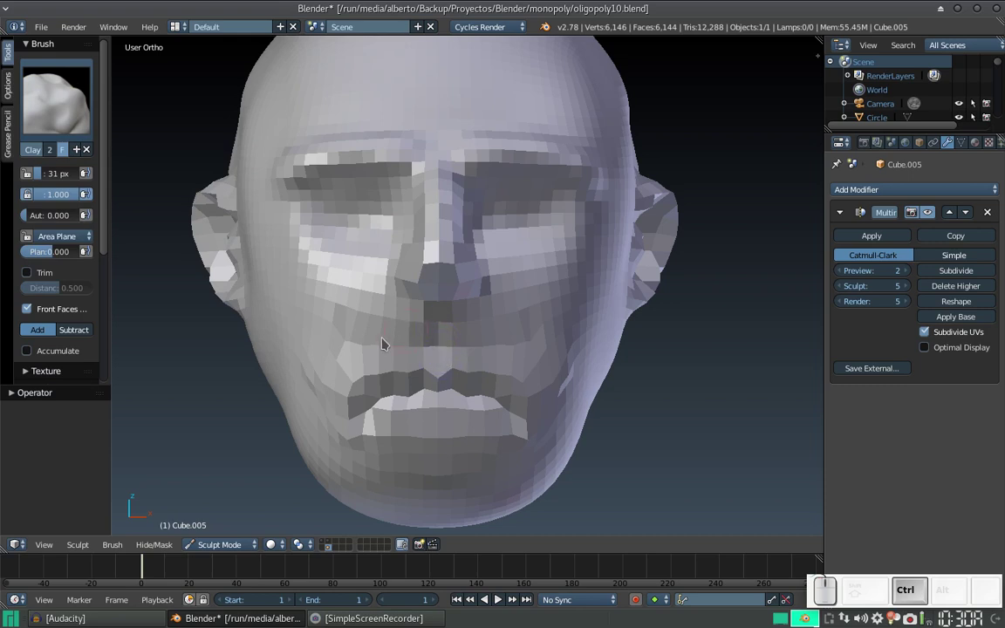
# Deepen the mouth and lips with Clay while subdividing the multires twice to level 7.
pyautogui.moveTo(350, 399); pyautogui.dragTo(381, 434)
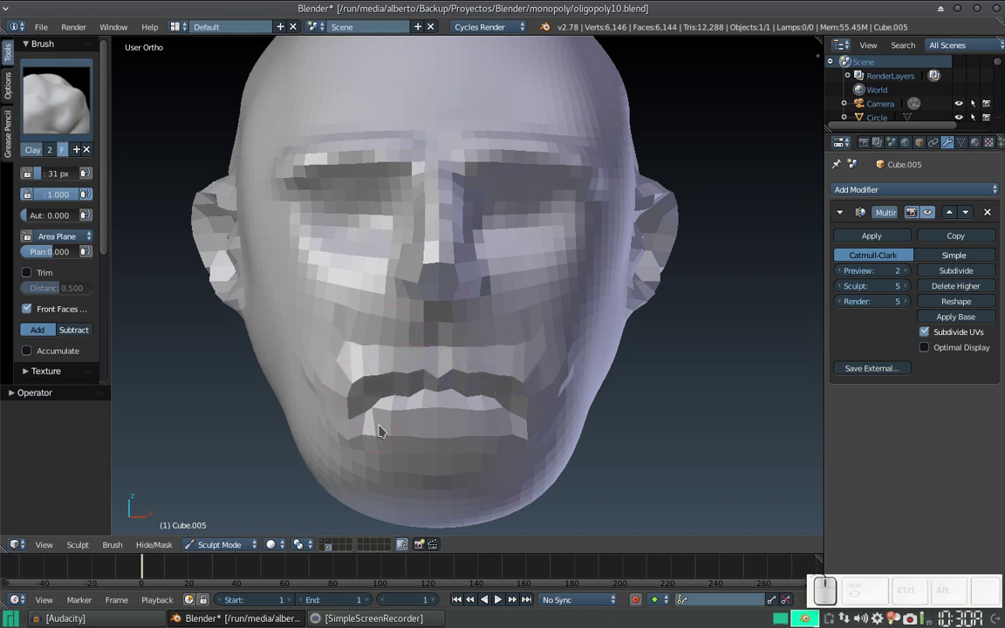
pyautogui.moveTo(382, 426); pyautogui.dragTo(372, 392)
pyautogui.moveTo(353, 405); pyautogui.dragTo(531, 263)
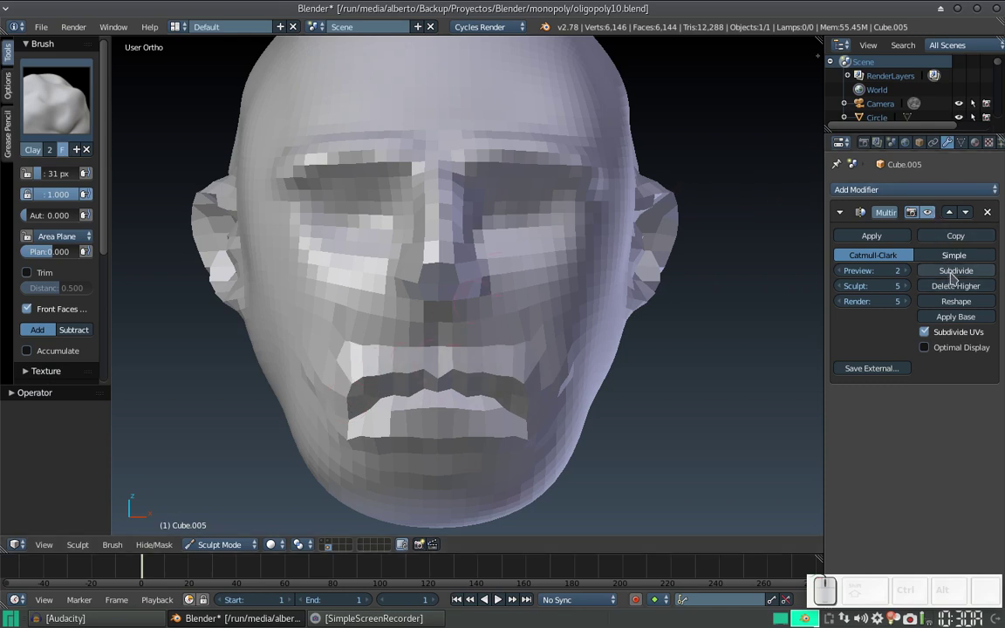
pyautogui.click(964, 276)
pyautogui.moveTo(352, 402); pyautogui.dragTo(382, 428)
pyautogui.click(389, 427)
pyautogui.moveTo(379, 382); pyautogui.dragTo(398, 368)
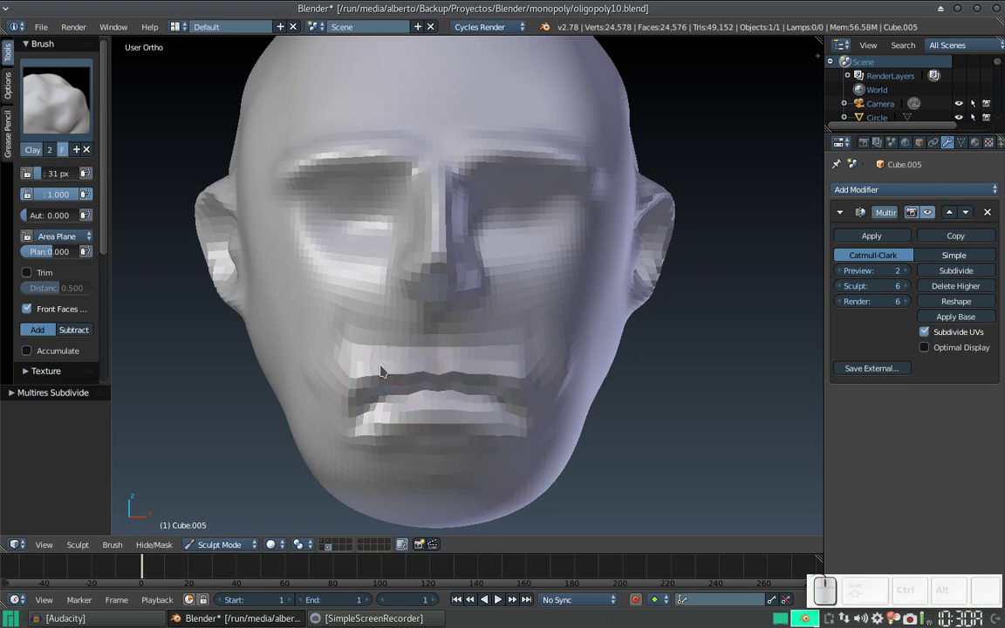
pyautogui.click(955, 280)
# Build sharper ridges along the upper and lower lips and chin.
pyautogui.moveTo(352, 404); pyautogui.dragTo(381, 436)
pyautogui.moveTo(379, 434); pyautogui.dragTo(360, 391)
pyautogui.moveTo(354, 400); pyautogui.dragTo(442, 342)
pyautogui.click(443, 331)
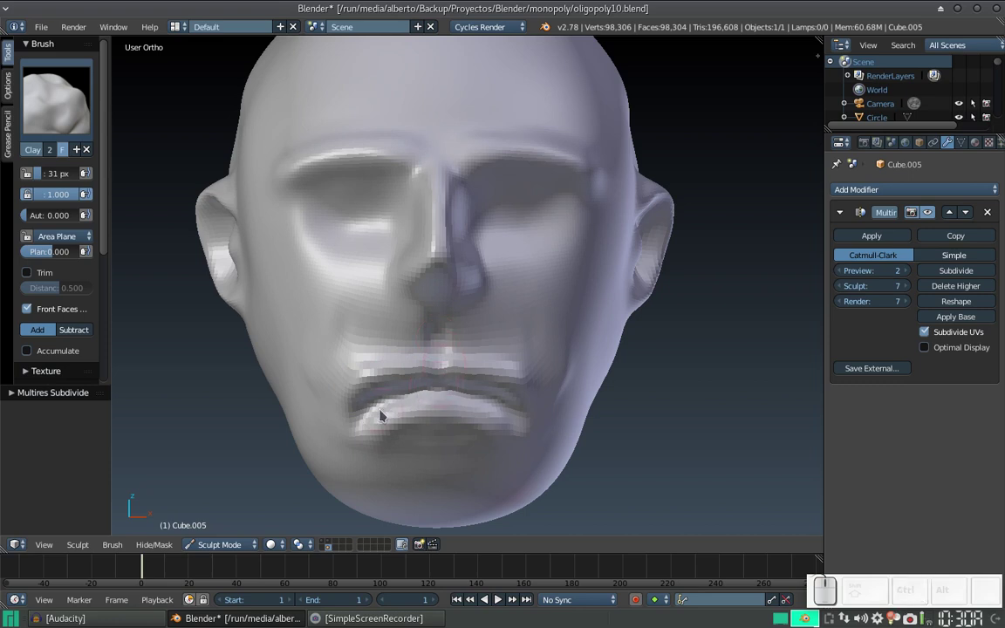
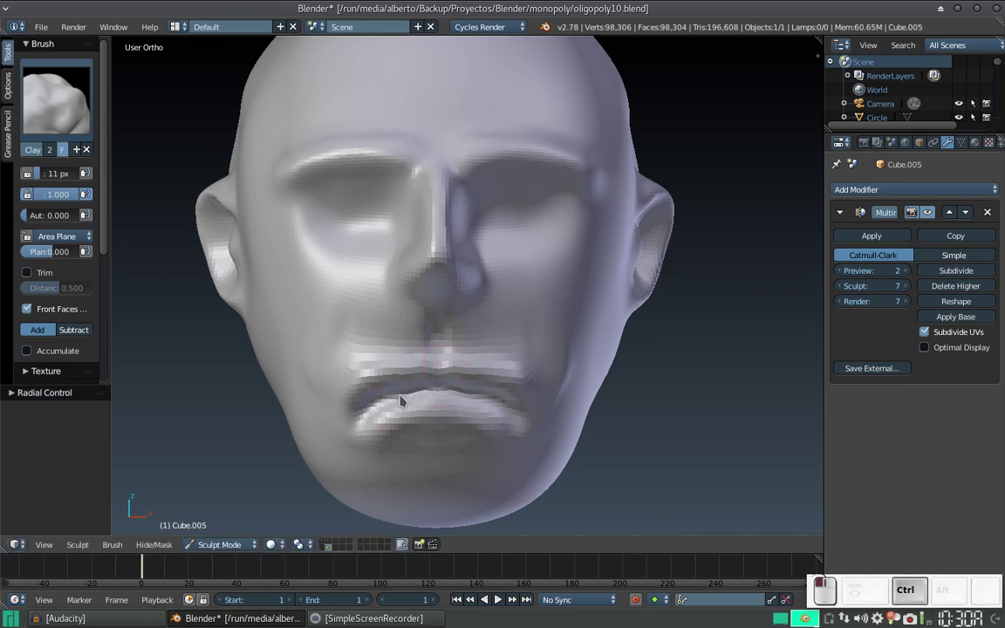
pyautogui.moveTo(365, 431); pyautogui.dragTo(418, 391)
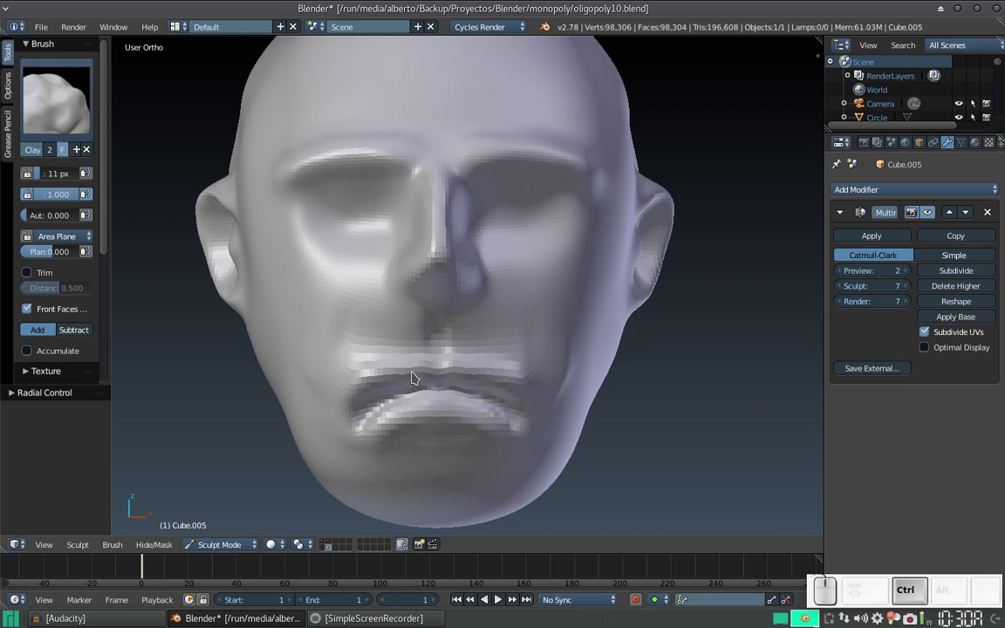
# Dismiss the Add Modifier menu without adding anything and orbit toward the ear.
pyautogui.click(938, 201)
pyautogui.click(938, 194)
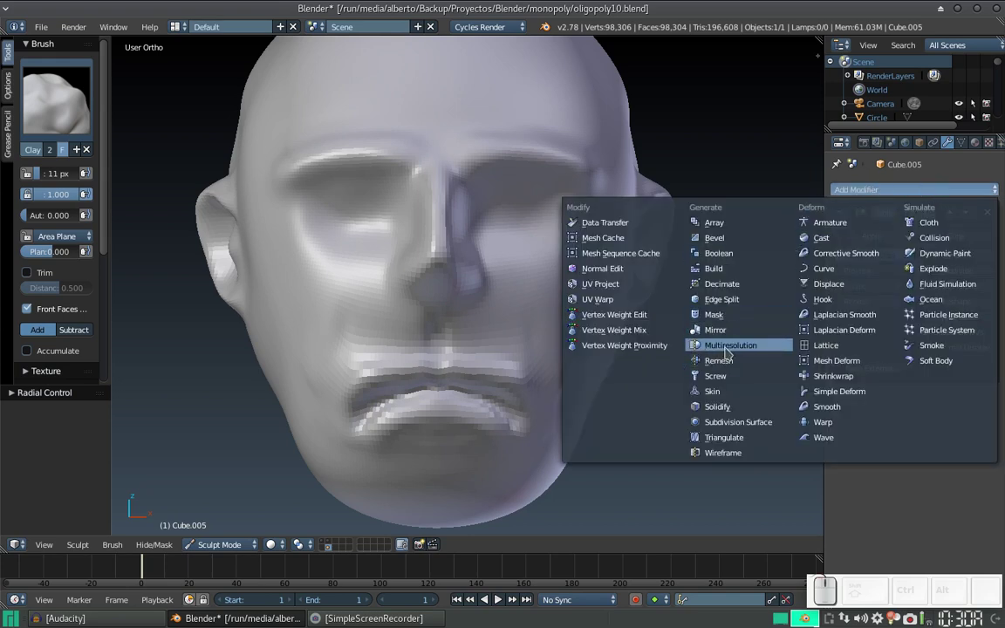
pyautogui.click(878, 495)
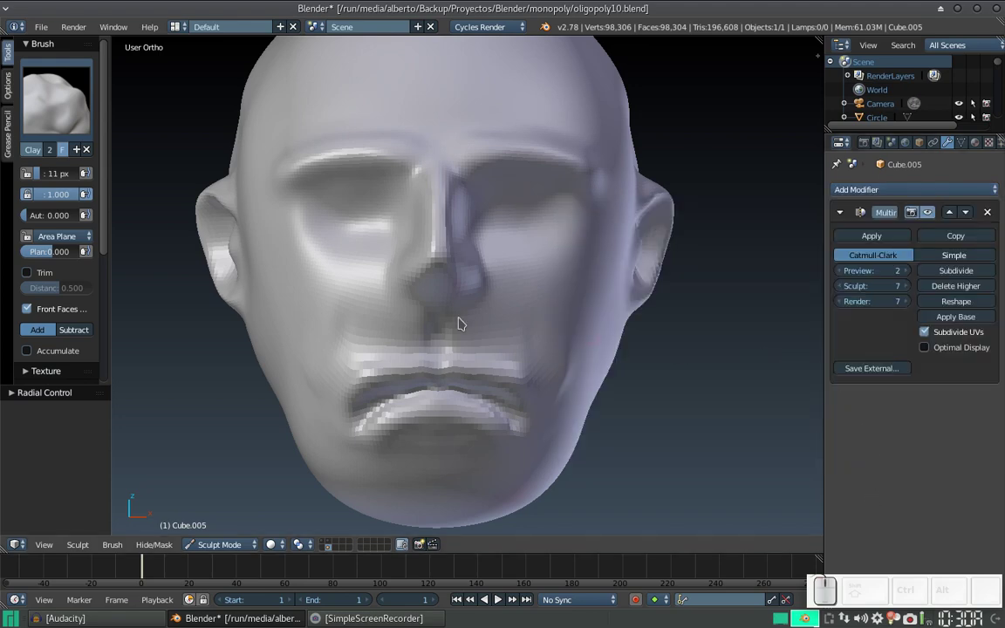
pyautogui.moveTo(511, 283); pyautogui.dragTo(525, 234)
# Carve inner folds, hollow and rim detail into the ear with the 11 px Clay brush.
pyautogui.click(530, 260)
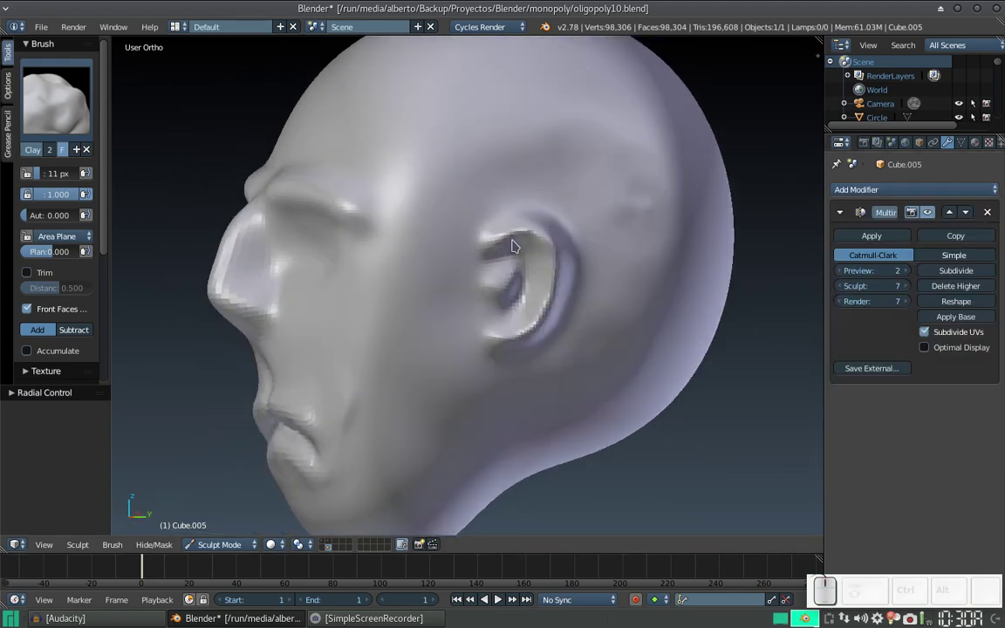
pyautogui.moveTo(530, 275); pyautogui.dragTo(504, 280)
pyautogui.click(508, 279)
pyautogui.moveTo(519, 274); pyautogui.dragTo(570, 269)
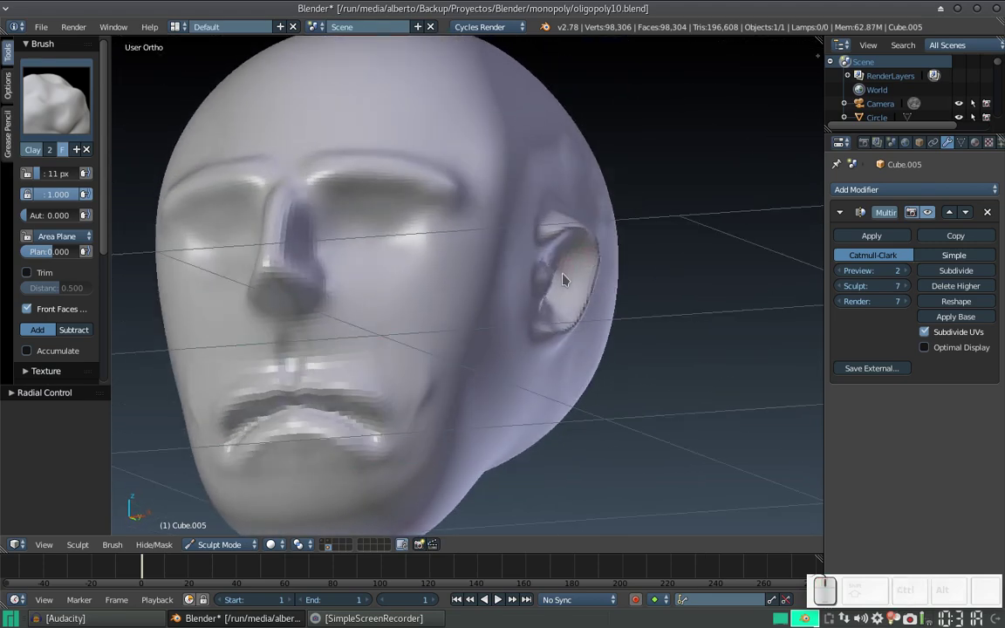
pyautogui.moveTo(562, 271); pyautogui.dragTo(574, 239)
pyautogui.moveTo(577, 239); pyautogui.dragTo(588, 242)
pyautogui.click(594, 250)
pyautogui.moveTo(594, 256); pyautogui.dragTo(567, 276)
pyautogui.moveTo(563, 275); pyautogui.dragTo(567, 263)
pyautogui.click(564, 264)
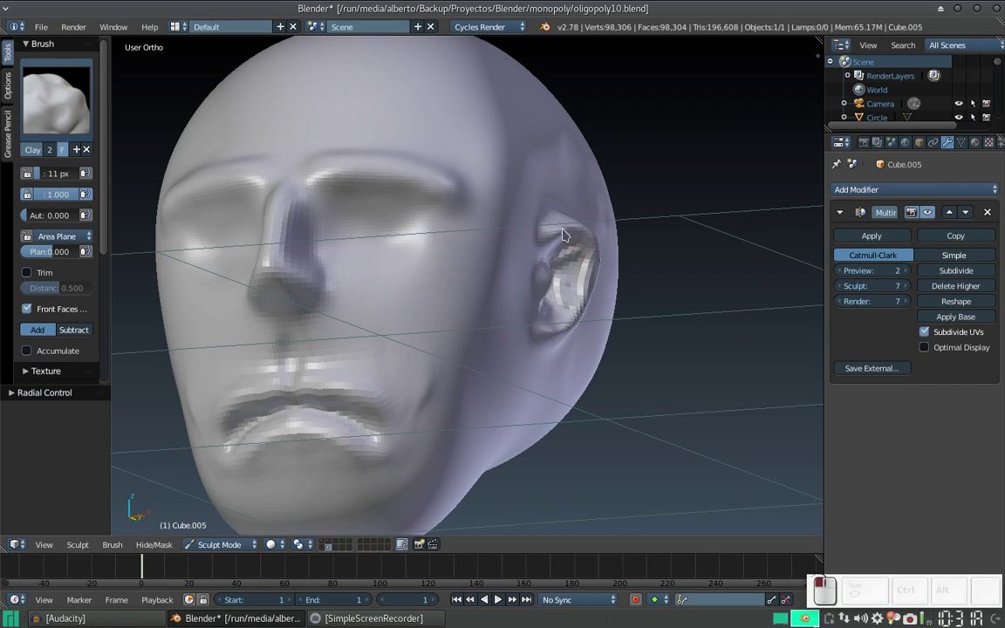
pyautogui.click(552, 240)
# Looking into the ear, refine its inner ridge and deepen the ear canal area.
pyautogui.middleClick(550, 240)
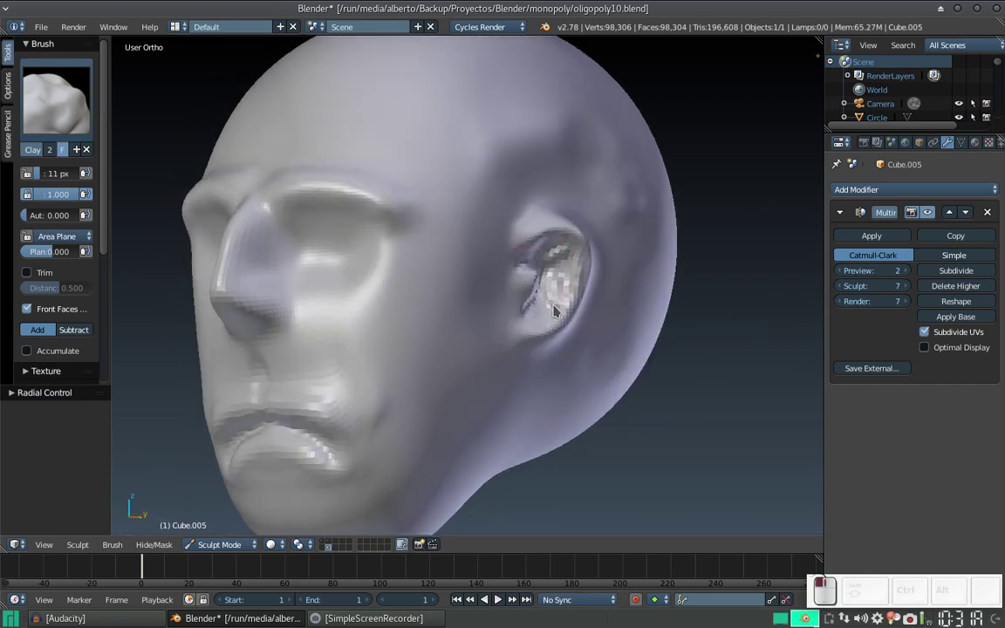
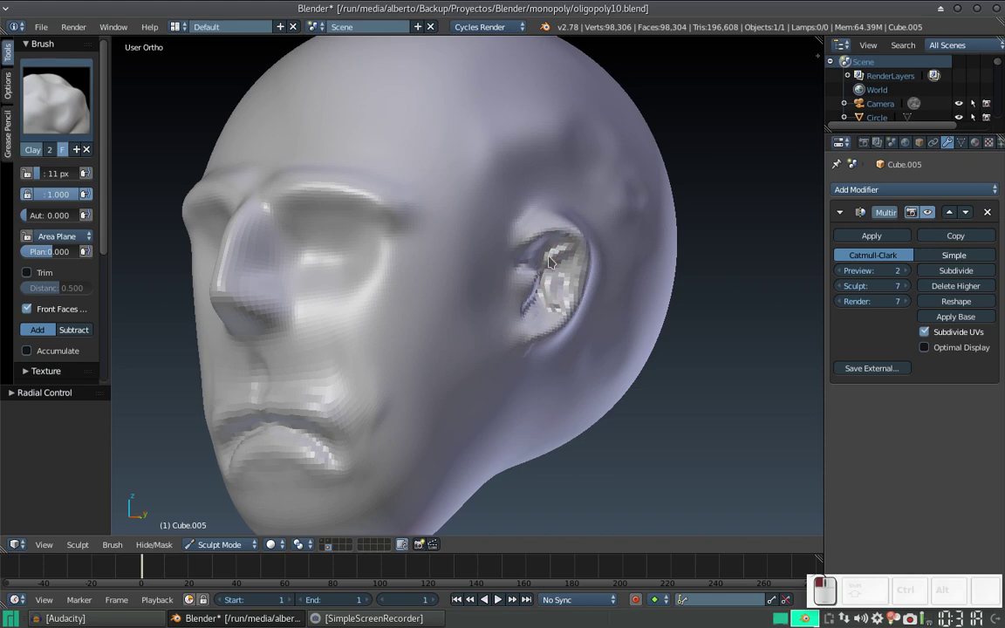
pyautogui.moveTo(558, 249); pyautogui.dragTo(557, 246)
pyautogui.moveTo(550, 260); pyautogui.dragTo(550, 291)
pyautogui.moveTo(551, 304); pyautogui.dragTo(588, 260)
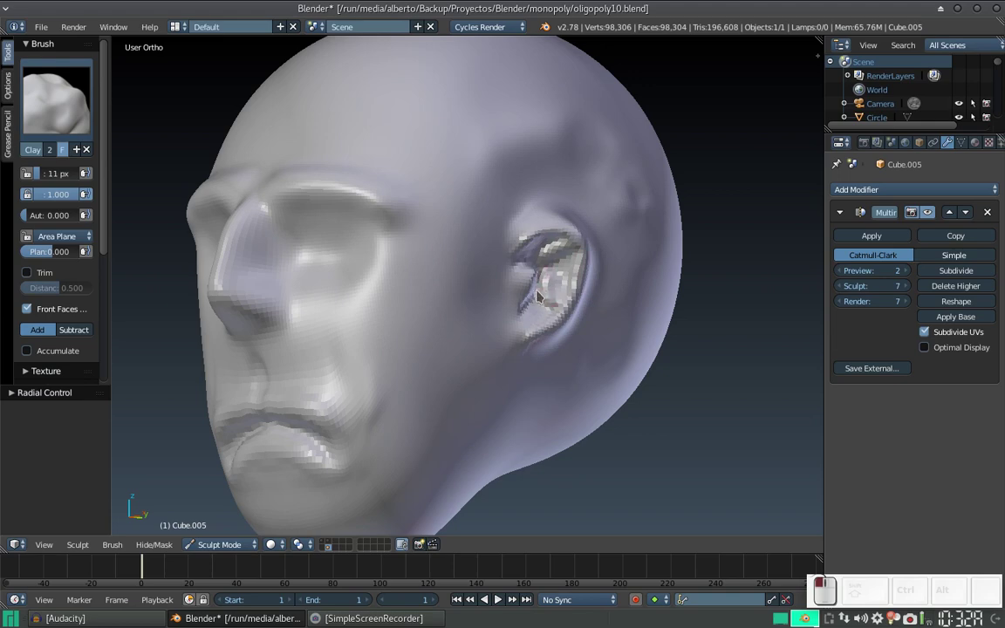
# Turn back to the front and add clay to the face surface.
pyautogui.moveTo(574, 261); pyautogui.dragTo(613, 252)
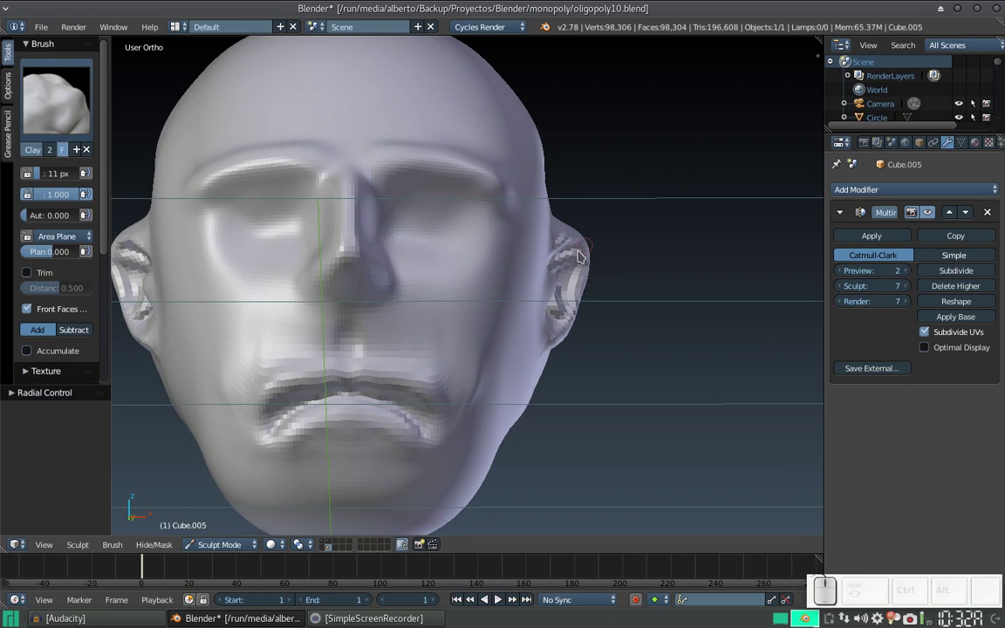
pyautogui.moveTo(588, 258); pyautogui.dragTo(579, 277)
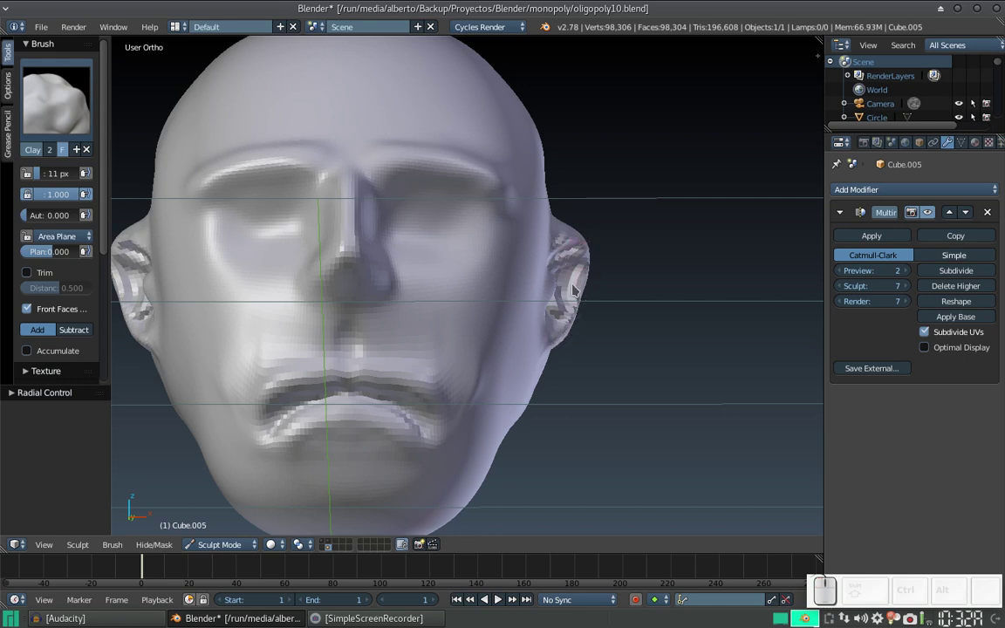
pyautogui.moveTo(565, 293); pyautogui.dragTo(564, 274)
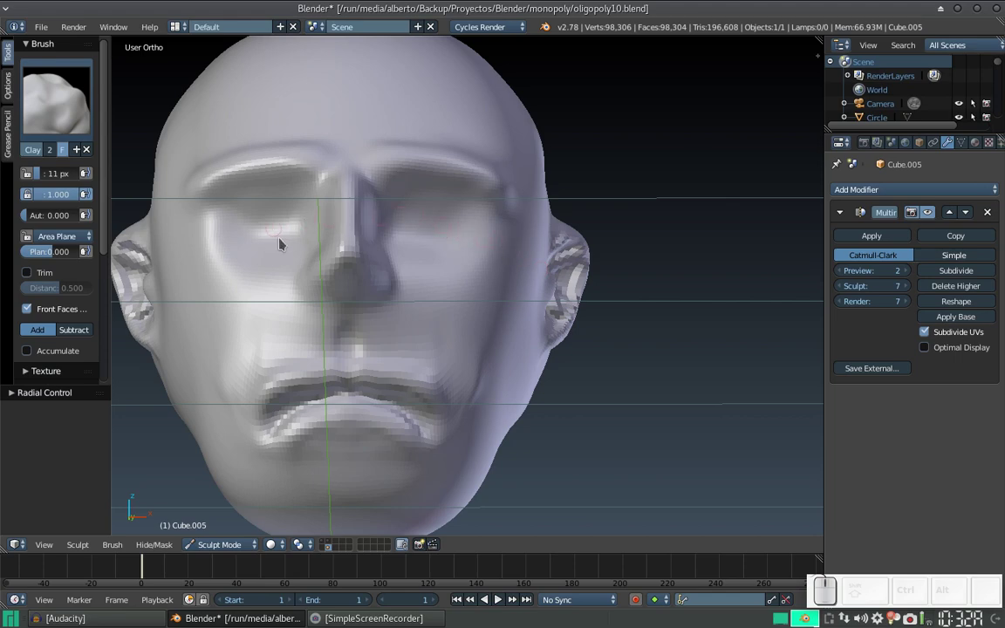
pyautogui.moveTo(463, 317); pyautogui.dragTo(514, 322)
# From under the head, build up the lower nose bridge and nostril area with Clay strokes.
pyautogui.middleClick(508, 311)
pyautogui.middleClick(507, 298)
pyautogui.middleClick(498, 310)
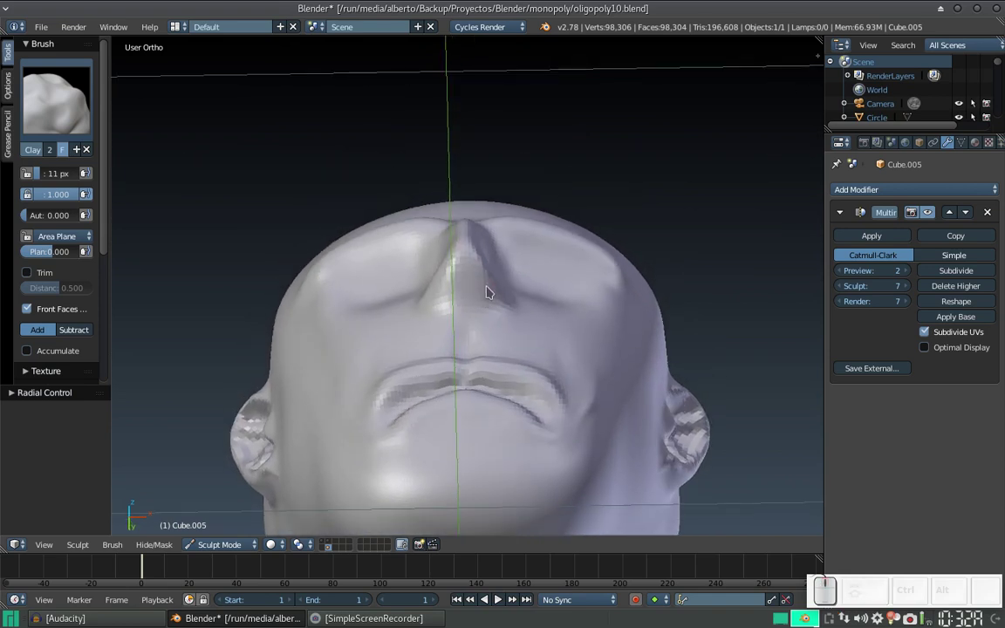
pyautogui.press('KP_Add')
pyautogui.moveTo(483, 275); pyautogui.dragTo(486, 275)
pyautogui.moveTo(492, 286); pyautogui.dragTo(486, 278)
pyautogui.moveTo(486, 277); pyautogui.dragTo(487, 263)
pyautogui.moveTo(486, 268); pyautogui.dragTo(487, 334)
# Raise the nose bridge into a defined ridge up toward the brow, then face front again.
pyautogui.moveTo(474, 321); pyautogui.dragTo(471, 260)
pyautogui.moveTo(478, 316); pyautogui.dragTo(469, 284)
pyautogui.moveTo(469, 283); pyautogui.dragTo(481, 217)
pyautogui.moveTo(484, 236); pyautogui.dragTo(486, 215)
pyautogui.moveTo(486, 248); pyautogui.dragTo(488, 211)
pyautogui.middleClick(481, 225)
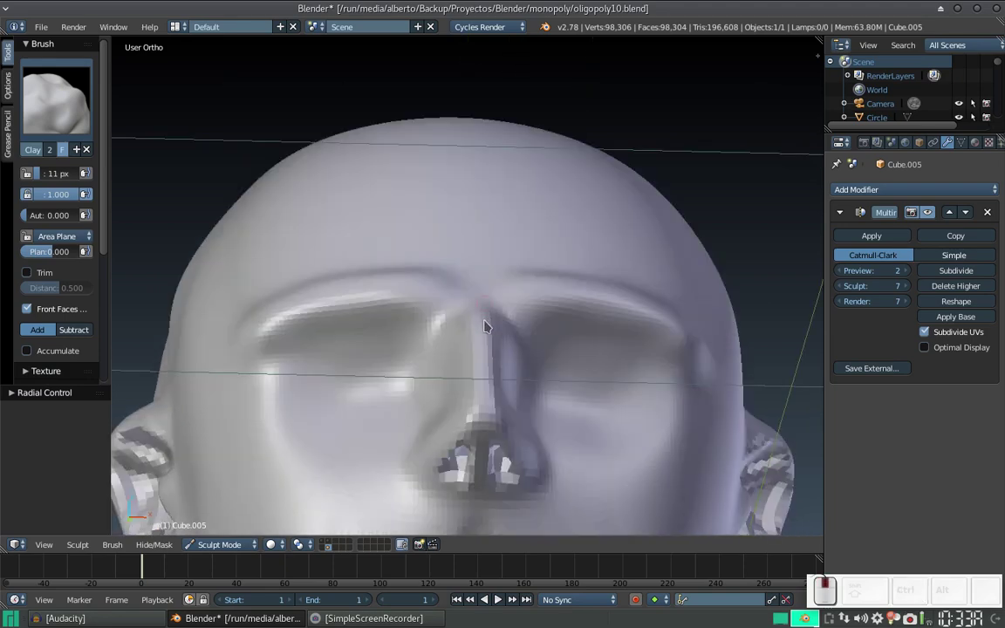
pyautogui.middleClick(481, 271)
# Add clay to the brow and sculpt ridges between the eyebrows.
pyautogui.click(481, 216)
pyautogui.click(478, 229)
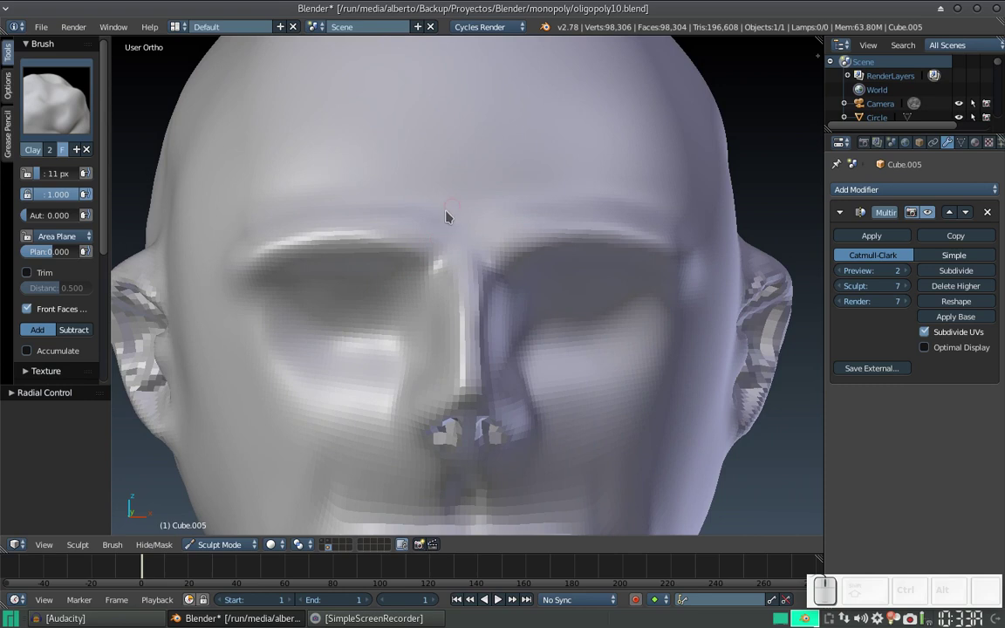
pyautogui.click(468, 220)
pyautogui.moveTo(462, 218); pyautogui.dragTo(439, 211)
pyautogui.click(406, 208)
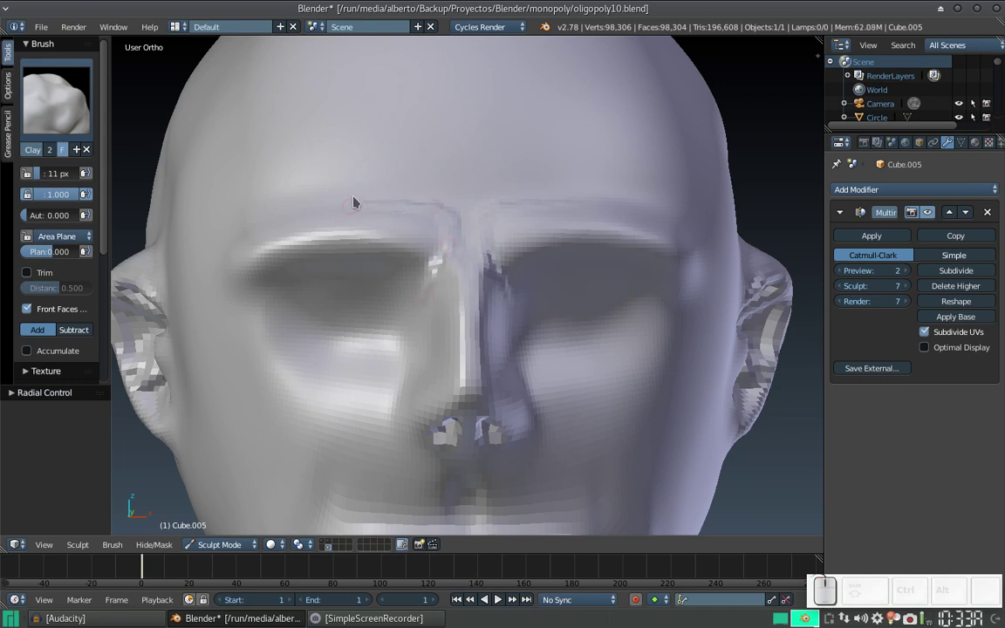
pyautogui.click(314, 218)
pyautogui.click(317, 214)
pyautogui.moveTo(314, 215); pyautogui.dragTo(349, 213)
pyautogui.moveTo(365, 210); pyautogui.dragTo(458, 188)
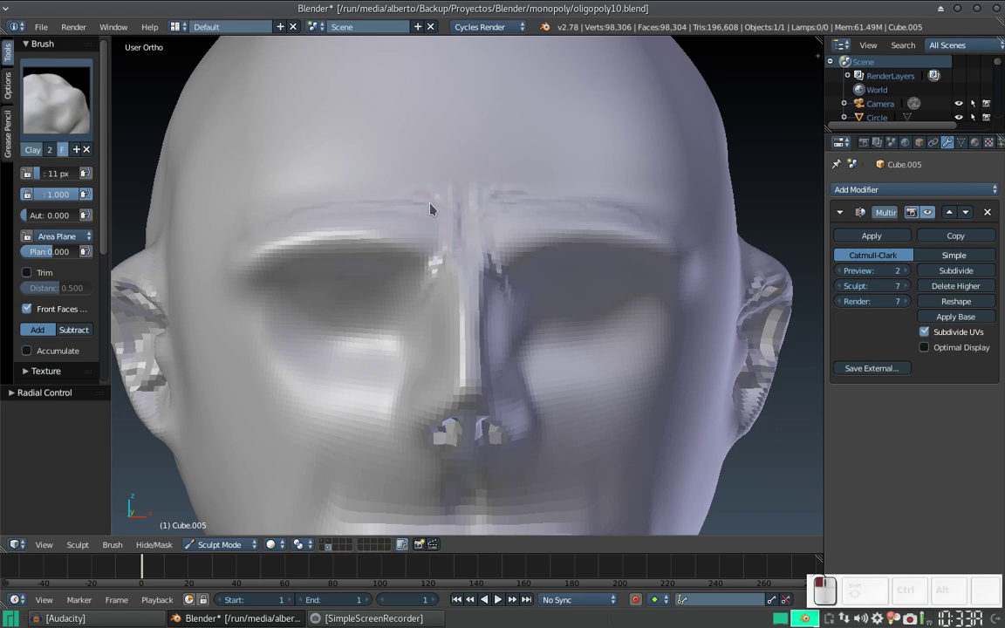
# Widen the Clay brush to 34 px with F.
pyautogui.middleClick(426, 204)
pyautogui.moveTo(422, 267); pyautogui.dragTo(420, 296)
pyautogui.scroll(3)
pyautogui.press('f')
pyautogui.scroll(3)
pyautogui.click(430, 312)
pyautogui.click(448, 270)
pyautogui.click(443, 300)
# Build up the left brow ridge with the larger brush.
pyautogui.moveTo(440, 288); pyautogui.dragTo(446, 215)
pyautogui.click(436, 195)
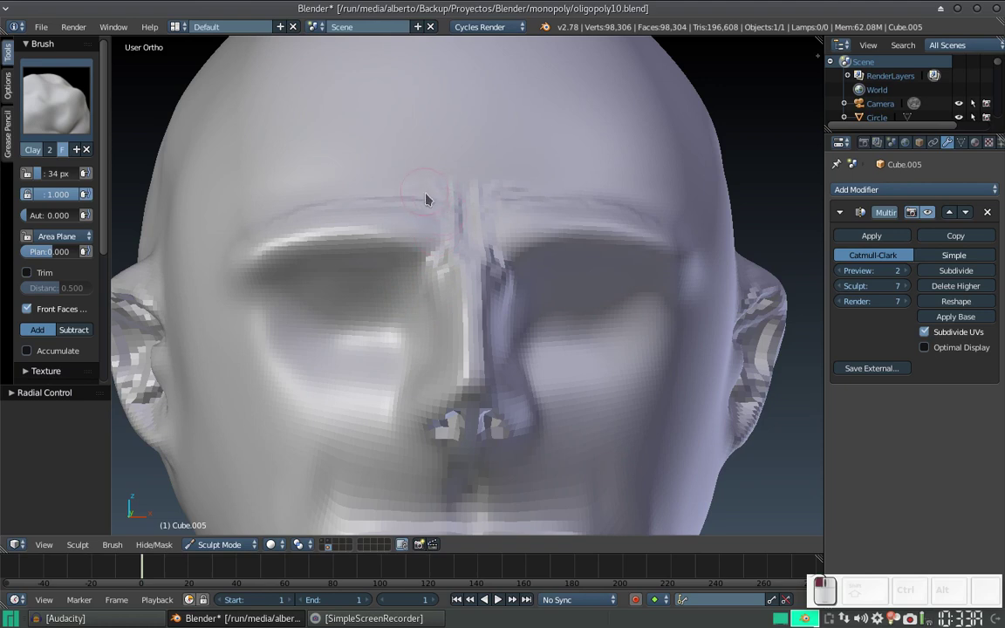
pyautogui.click(464, 198)
pyautogui.click(458, 235)
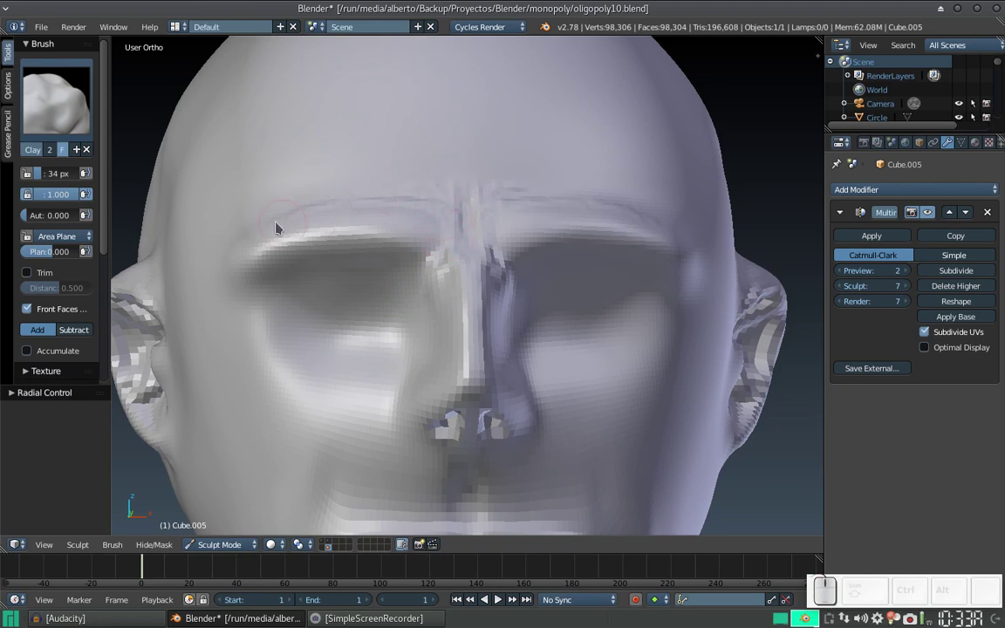
pyautogui.moveTo(268, 222); pyautogui.dragTo(424, 204)
pyautogui.click(419, 204)
pyautogui.click(281, 222)
pyautogui.click(260, 234)
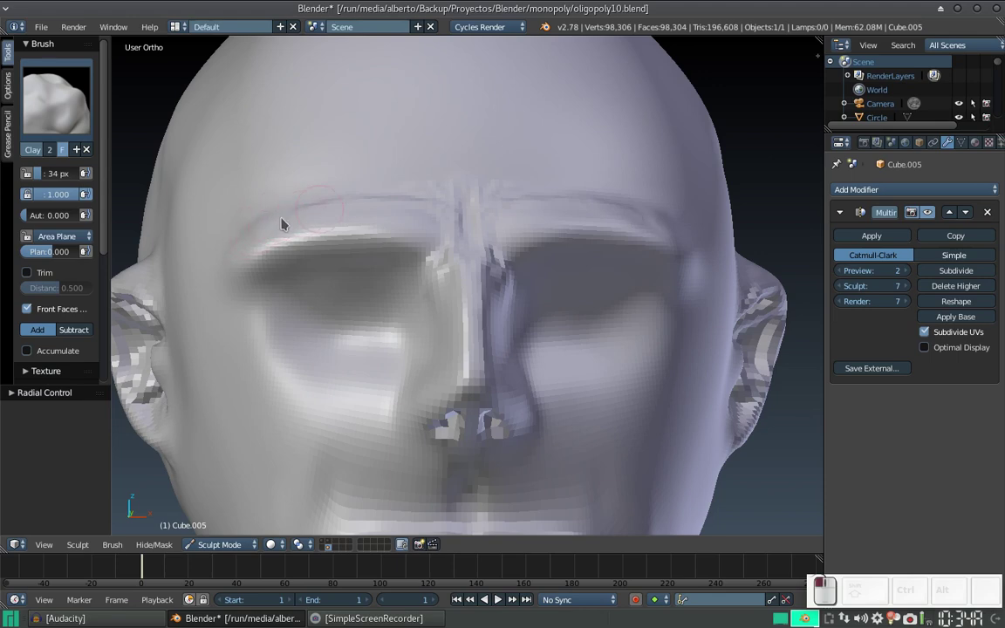
pyautogui.click(317, 214)
# Build up the remaining brow ridge and under-nose area, then orbit up at the nose.
pyautogui.moveTo(489, 234); pyautogui.dragTo(463, 243)
pyautogui.click(480, 245)
pyautogui.click(504, 260)
pyautogui.click(506, 246)
pyautogui.moveTo(508, 248); pyautogui.dragTo(485, 391)
pyautogui.moveTo(485, 391); pyautogui.dragTo(468, 349)
pyautogui.moveTo(525, 291); pyautogui.dragTo(529, 234)
pyautogui.moveTo(526, 256); pyautogui.dragTo(519, 284)
pyautogui.moveTo(519, 284); pyautogui.dragTo(524, 266)
pyautogui.middleClick(521, 267)
# Shrink the Clay brush to 18 px and reshape the nostril openings from beneath the nose.
pyautogui.moveTo(522, 284); pyautogui.dragTo(519, 279)
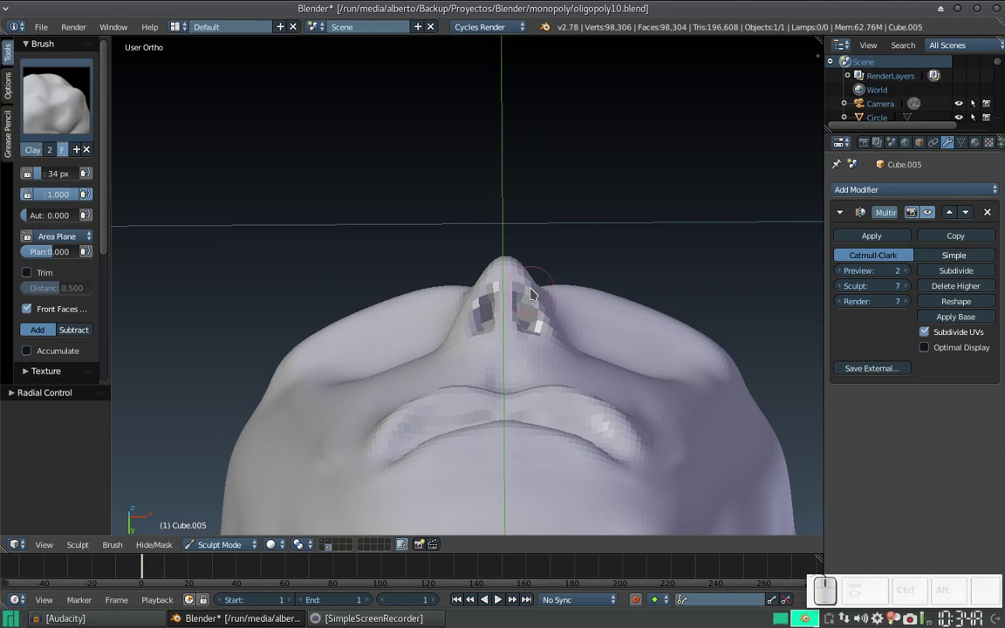
pyautogui.press('f')
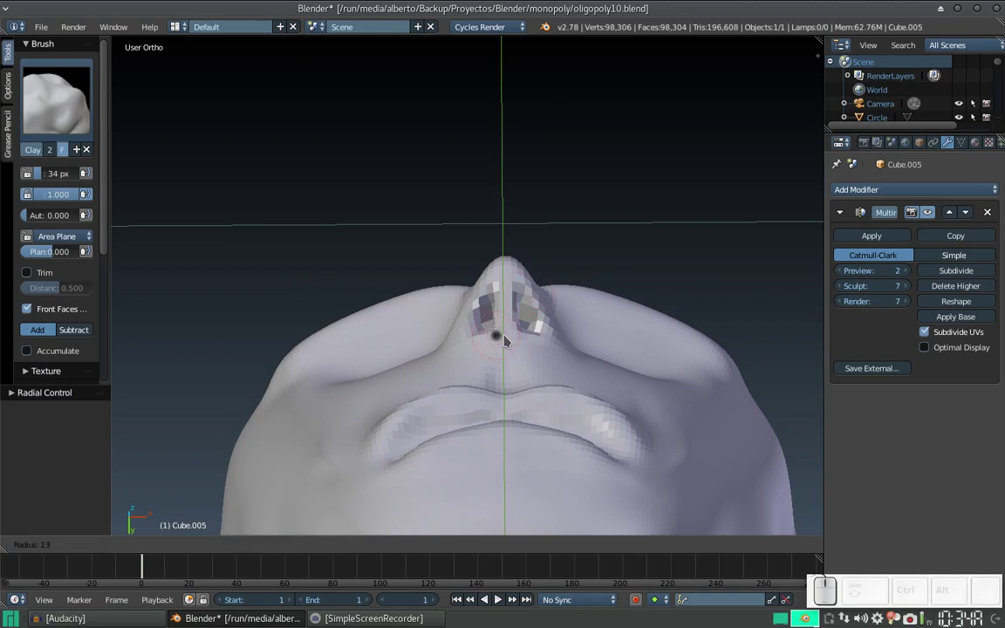
pyautogui.click(513, 342)
pyautogui.moveTo(526, 302); pyautogui.dragTo(532, 301)
pyautogui.moveTo(527, 300); pyautogui.dragTo(530, 279)
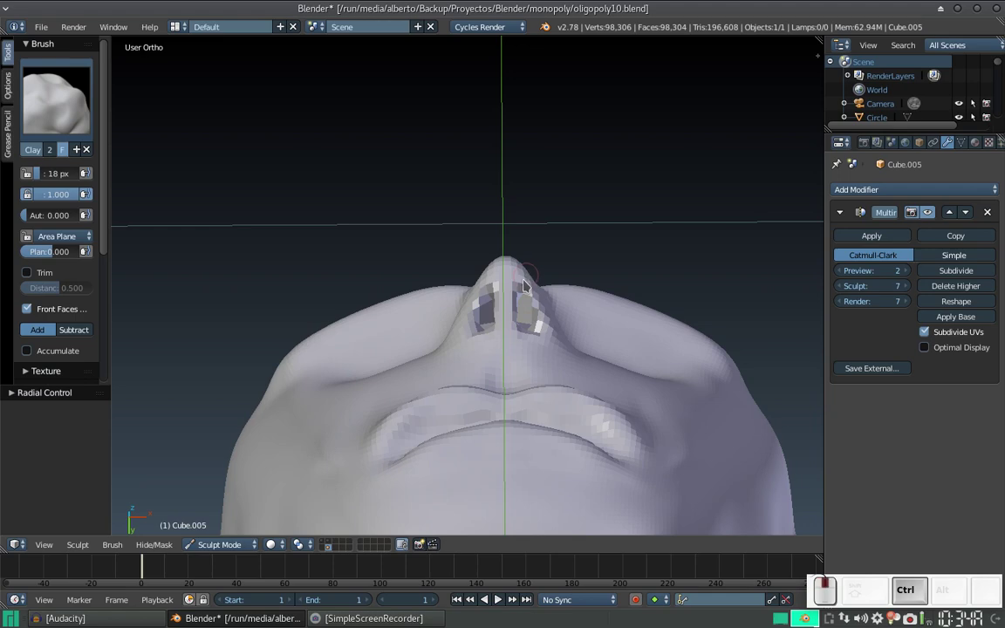
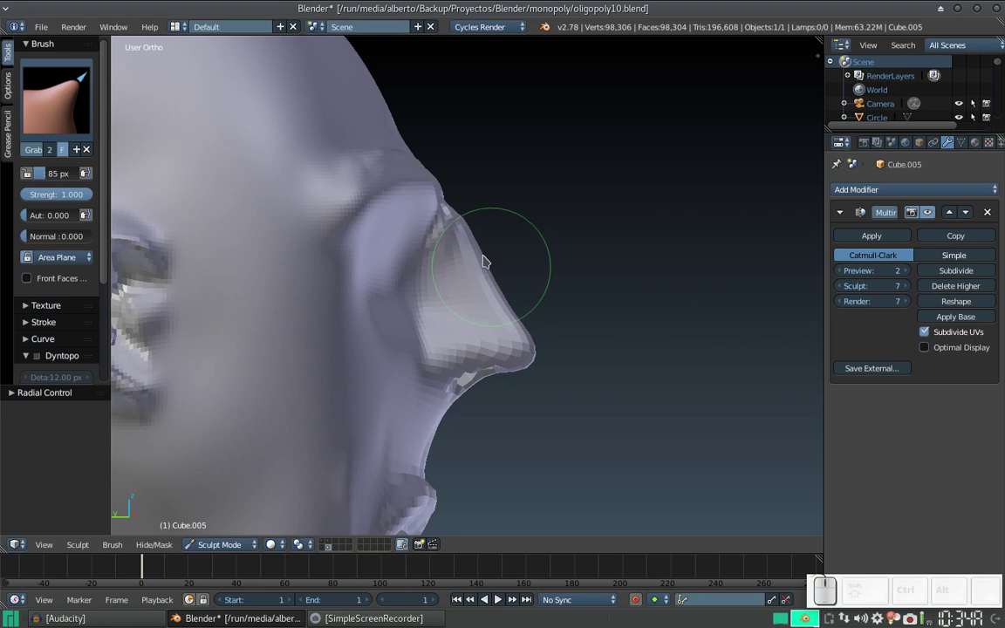
# Pull the nose bridge and tip outward with the Grab brush into a longer pointed profile.
pyautogui.moveTo(468, 227); pyautogui.dragTo(468, 230)
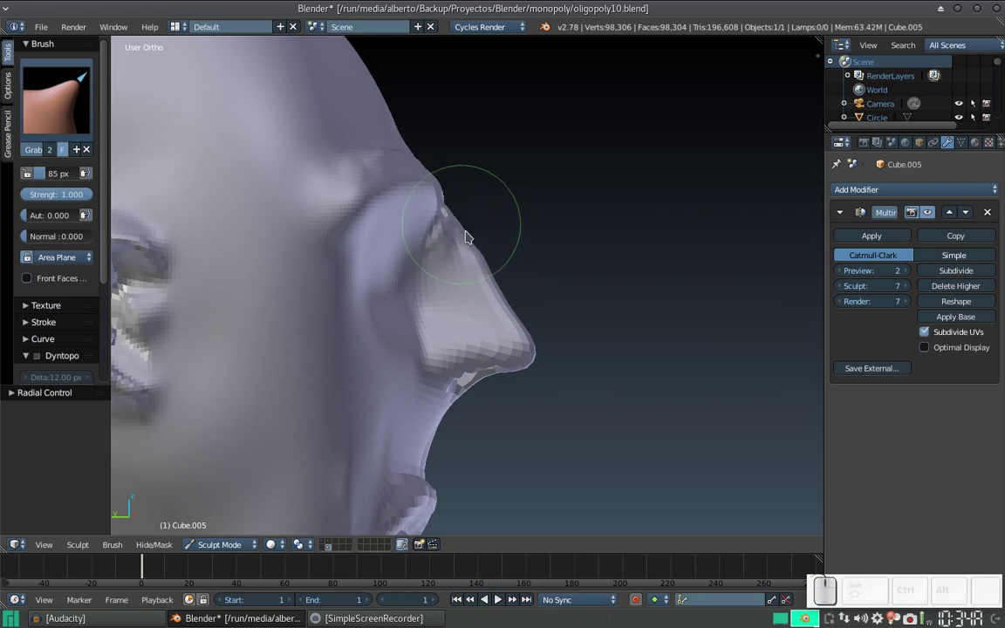
pyautogui.click(490, 258)
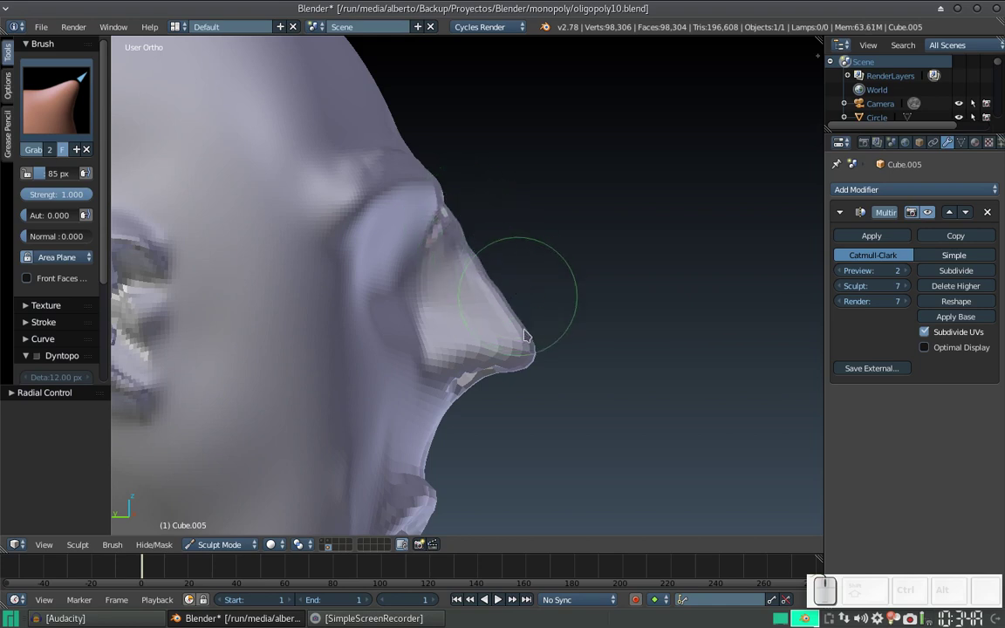
pyautogui.moveTo(532, 356); pyautogui.dragTo(539, 334)
pyautogui.moveTo(535, 327); pyautogui.dragTo(433, 318)
pyautogui.scroll(3)
pyautogui.middleClick(434, 320)
pyautogui.scroll(3)
pyautogui.middleClick(504, 334)
pyautogui.scroll(3)
# Pull the nostril wings outward into a fuller shape and check the head from the front view.
pyautogui.moveTo(547, 362); pyautogui.dragTo(546, 345)
pyautogui.moveTo(546, 337); pyautogui.dragTo(550, 345)
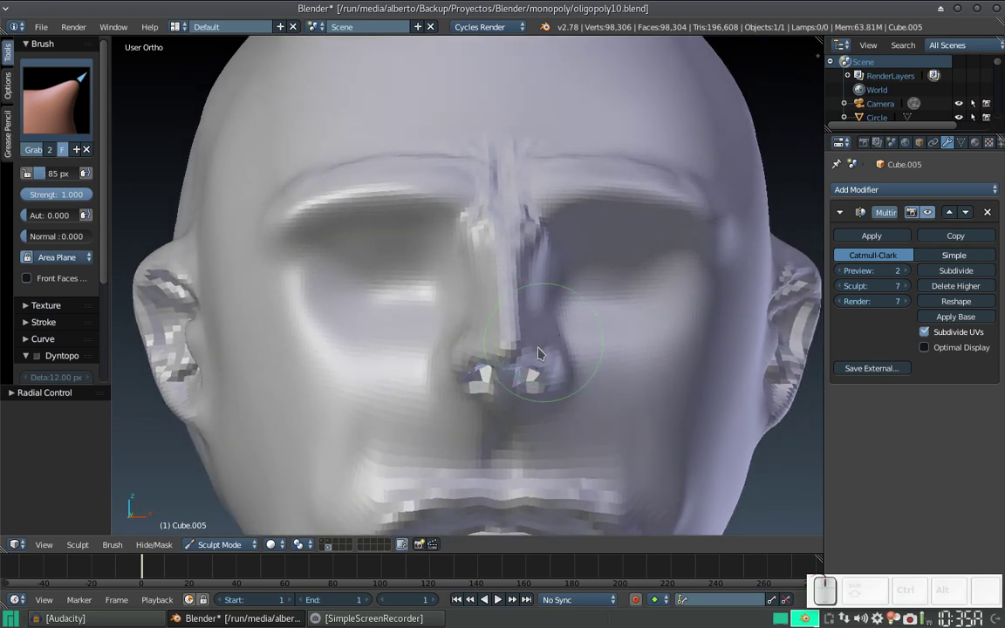
pyautogui.moveTo(539, 362); pyautogui.dragTo(554, 368)
pyautogui.moveTo(557, 376); pyautogui.dragTo(554, 366)
pyautogui.middleClick(531, 352)
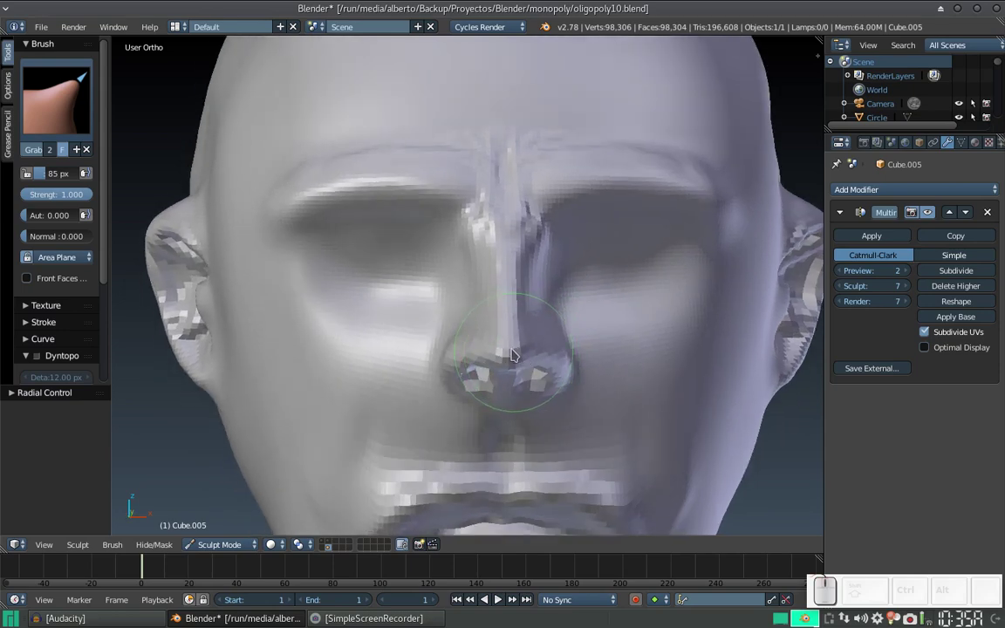
pyautogui.press('KP_1')
pyautogui.doubleClick(504, 350)
# Pull the sides of the nose into shape with a resized Grab brush, ending at 25 px.
pyautogui.moveTo(499, 333); pyautogui.dragTo(494, 319)
pyautogui.click(495, 314)
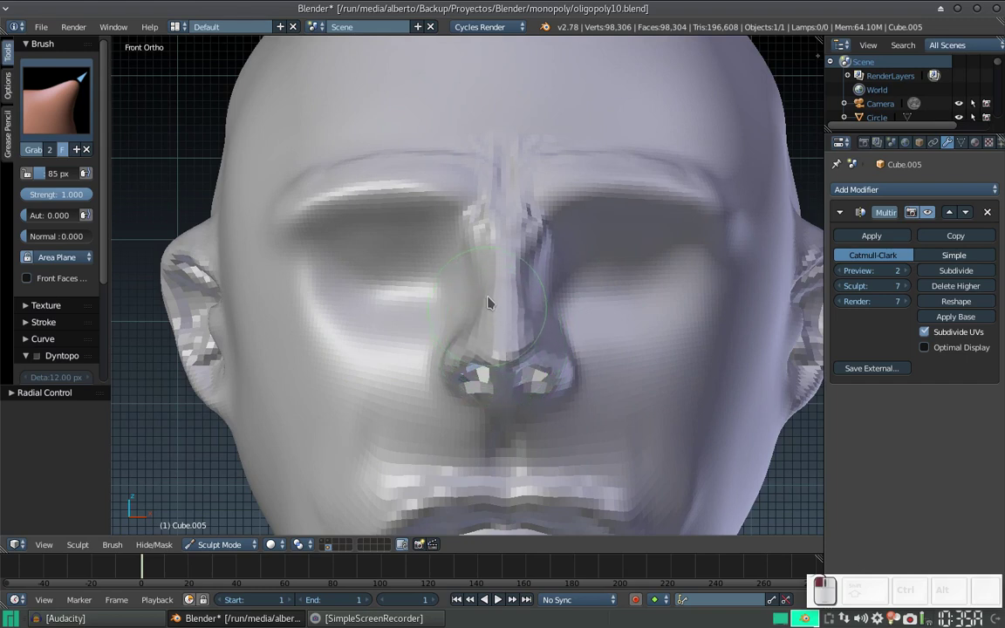
pyautogui.click(497, 293)
pyautogui.middleClick(522, 315)
pyautogui.press('f')
pyautogui.click(526, 334)
pyautogui.moveTo(512, 317); pyautogui.dragTo(489, 312)
pyautogui.moveTo(472, 312); pyautogui.dragTo(477, 283)
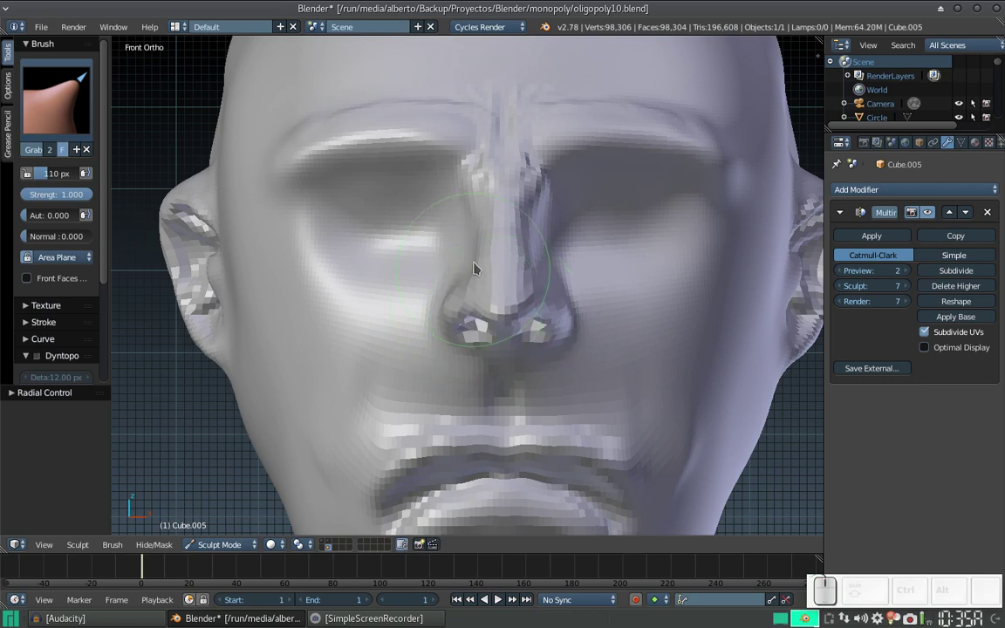
pyautogui.press('f')
pyautogui.click(476, 323)
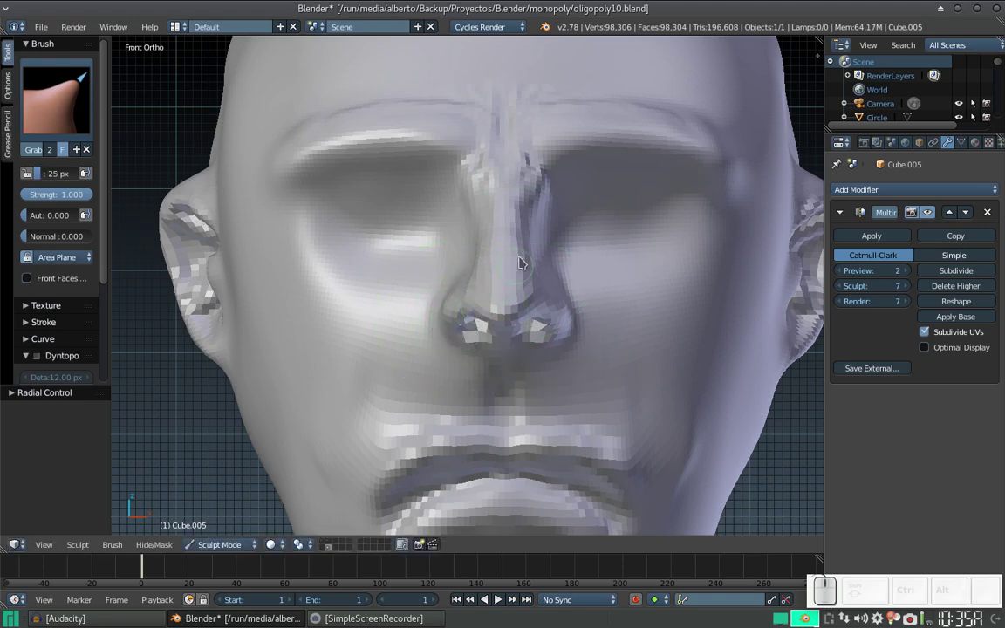
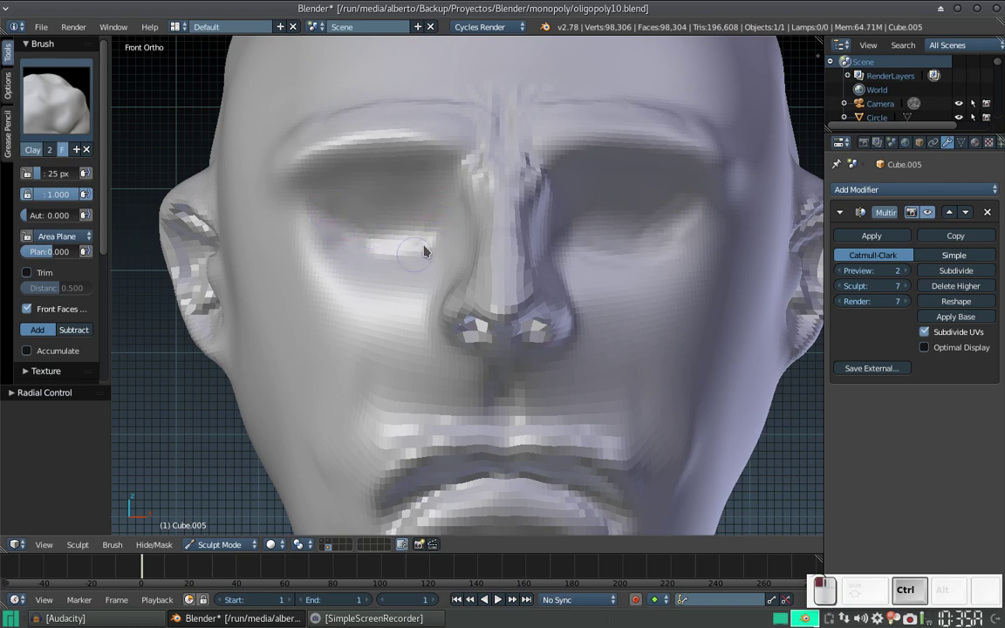
# Build up a lower eyelid and a puffy bag under the left eye with the 66 px Clay brush.
pyautogui.click(338, 231)
pyautogui.moveTo(343, 230); pyautogui.dragTo(347, 232)
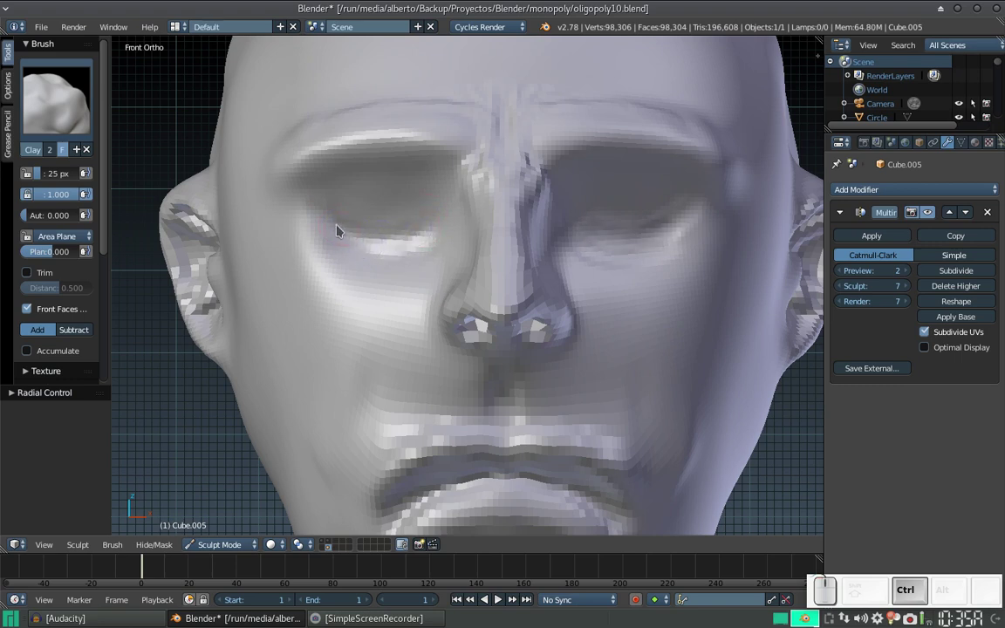
pyautogui.moveTo(424, 221); pyautogui.dragTo(410, 196)
pyautogui.moveTo(397, 197); pyautogui.dragTo(428, 191)
pyautogui.click(436, 215)
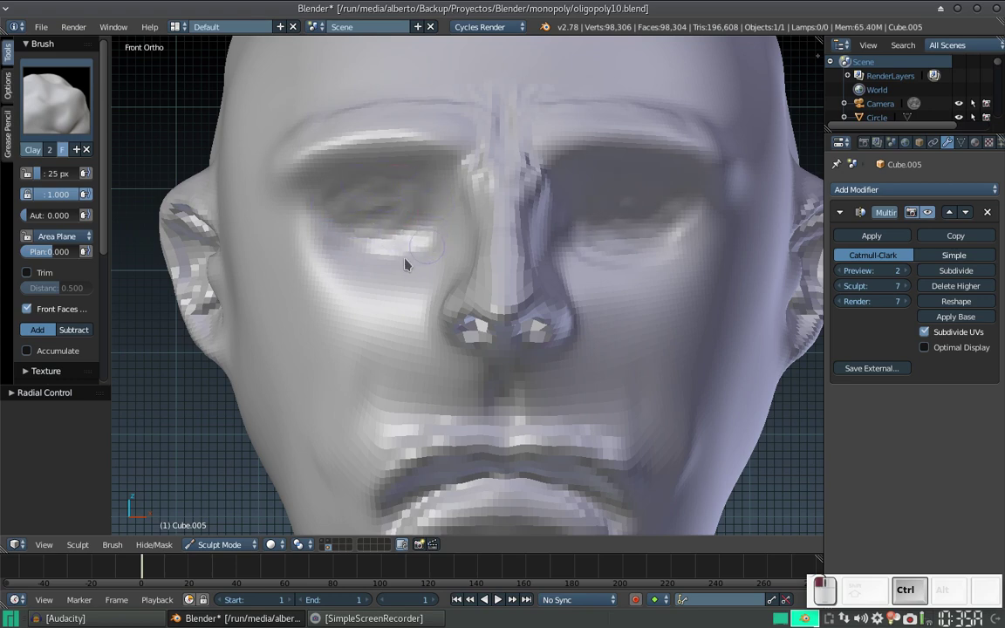
pyautogui.click(416, 255)
pyautogui.moveTo(330, 233); pyautogui.dragTo(434, 198)
pyautogui.moveTo(437, 204); pyautogui.dragTo(410, 211)
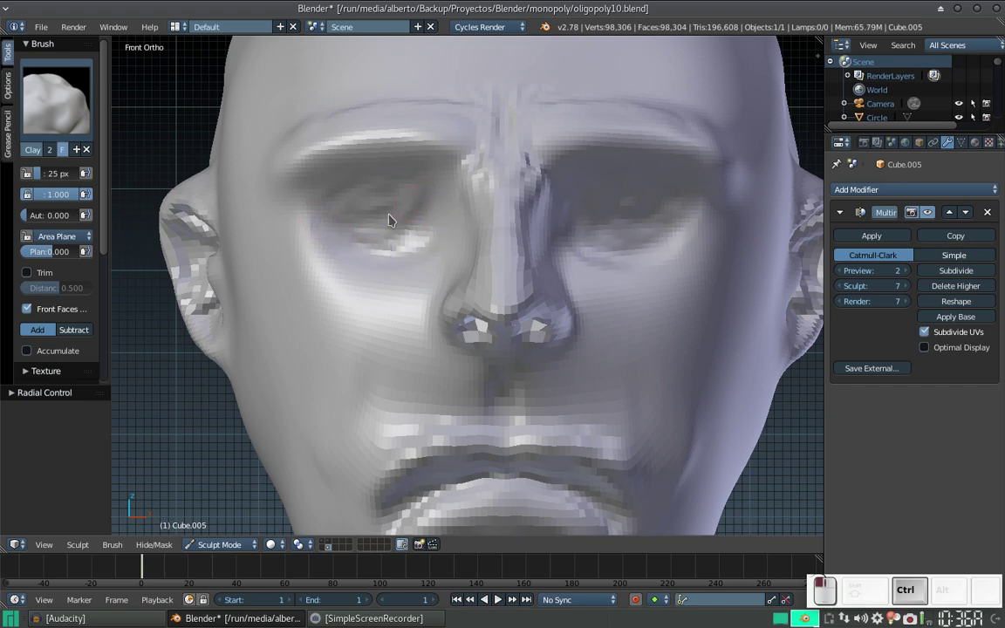
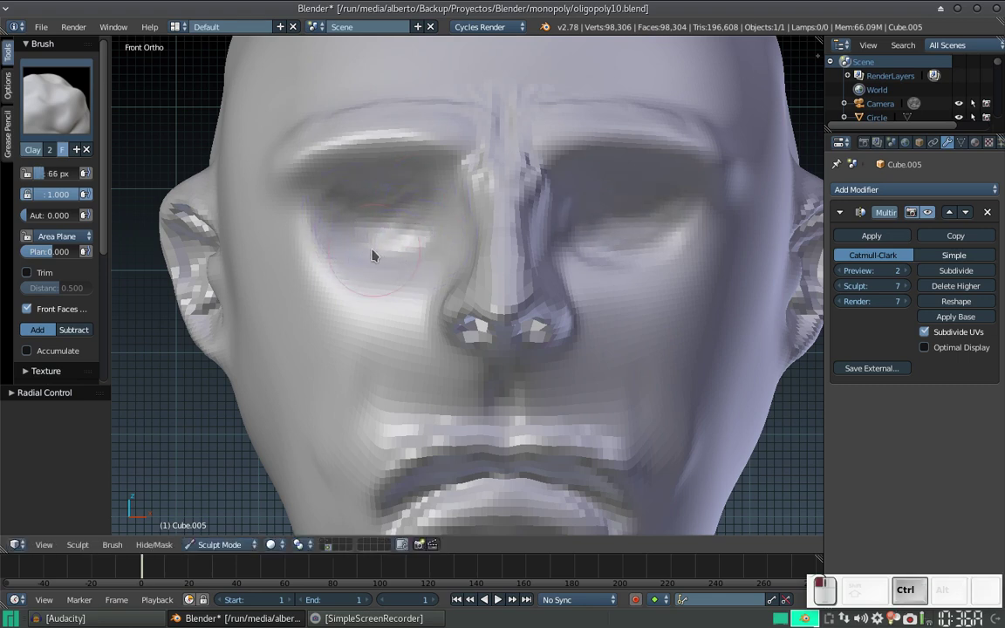
# Add clay to the cheek below the eye and around the eye socket, then view the whole face.
pyautogui.moveTo(348, 207); pyautogui.dragTo(415, 219)
pyautogui.click(412, 220)
pyautogui.click(407, 190)
pyautogui.click(422, 199)
pyautogui.middleClick(423, 199)
pyautogui.middleClick(413, 178)
pyautogui.press('KP_Subtract')
pyautogui.press('KP_Subtract')
pyautogui.middleClick(412, 228)
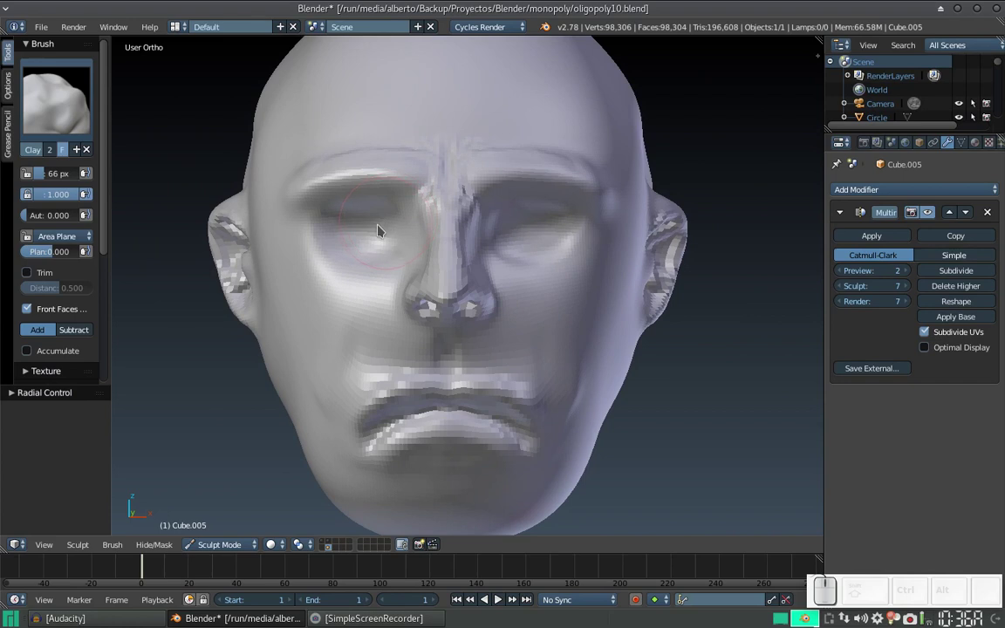
pyautogui.click(299, 207)
# Switch to the Smooth brush at half strength and soften the left ear and the brow between the eyes.
pyautogui.click(54, 121)
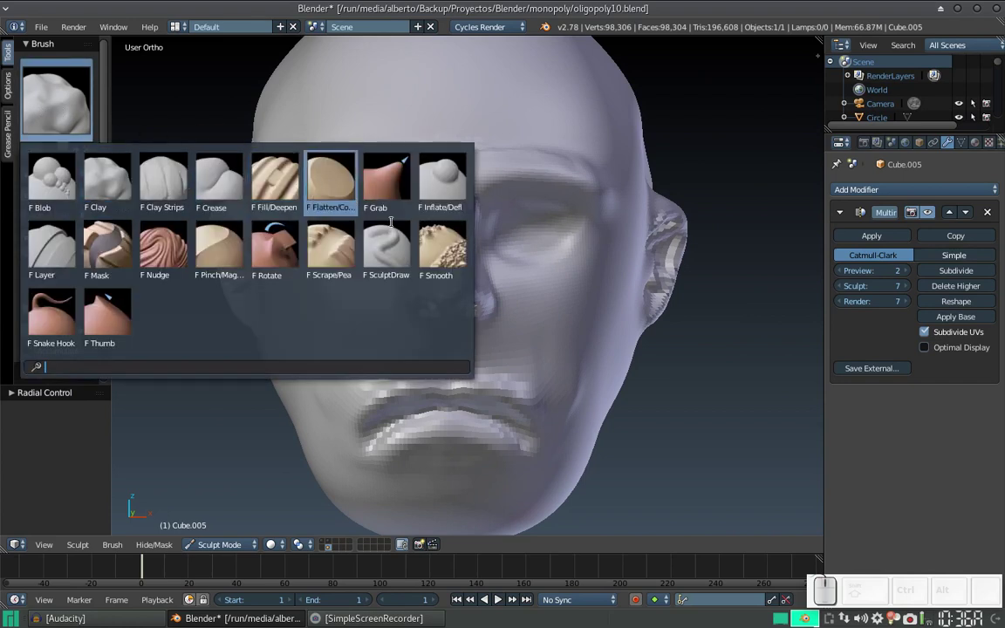
pyautogui.click(446, 263)
pyautogui.click(234, 244)
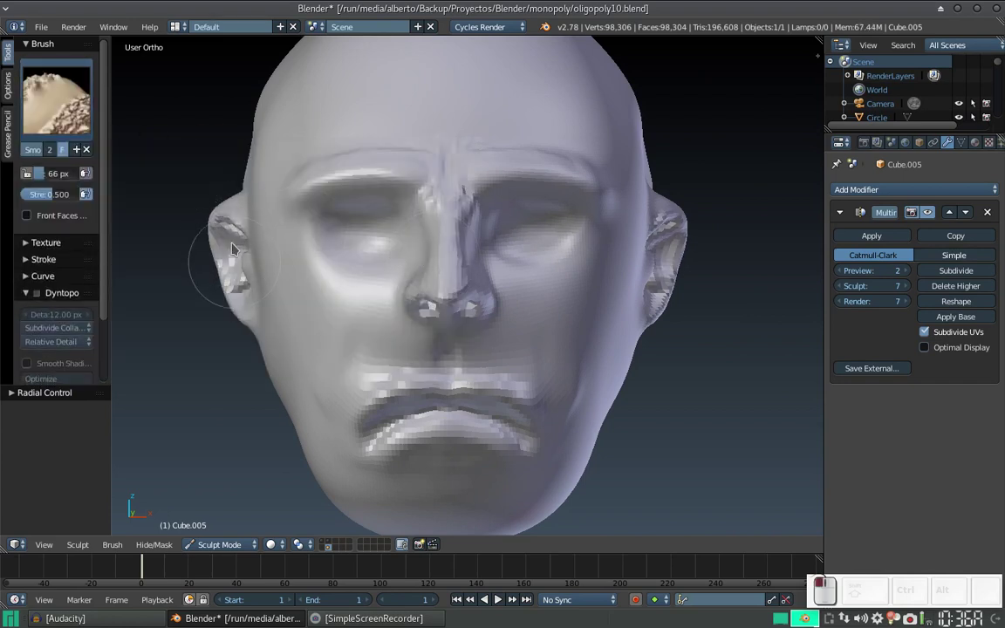
pyautogui.click(232, 233)
pyautogui.click(242, 289)
pyautogui.click(253, 300)
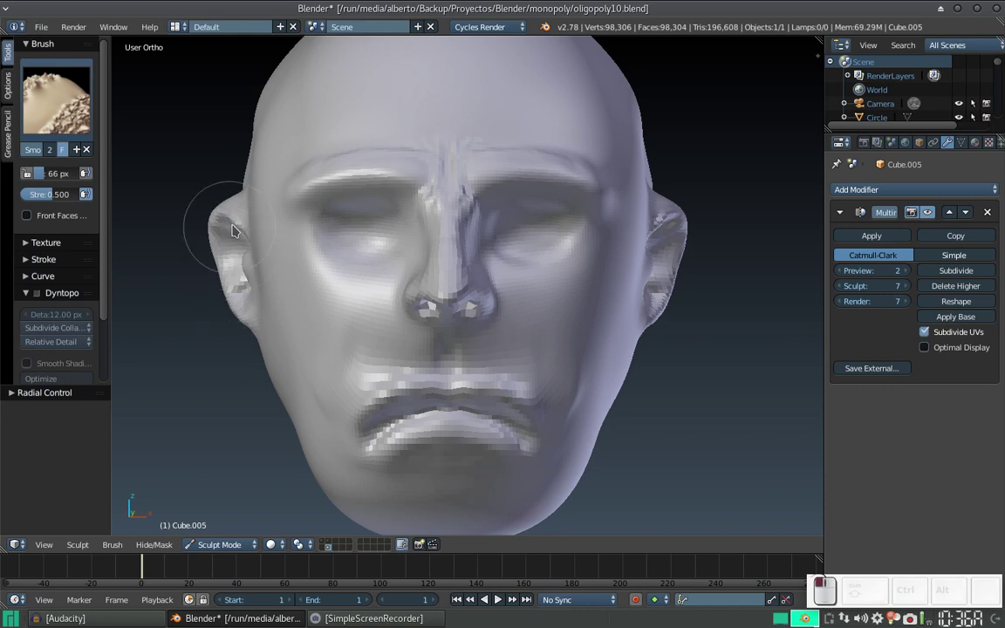
pyautogui.click(672, 221)
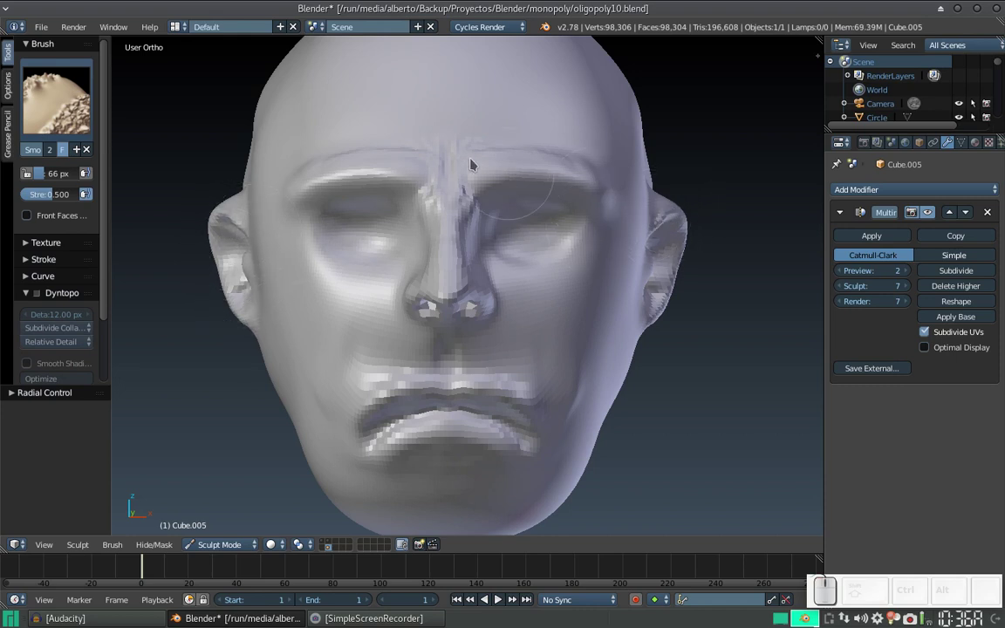
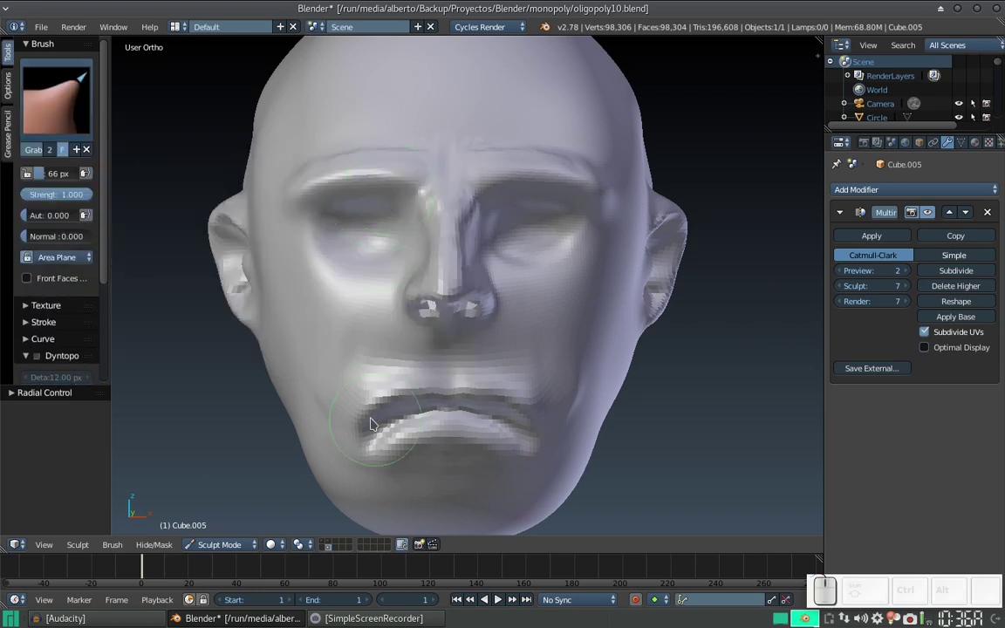
# Shrink the Grab brush to 49 px and pull the lower lip downward into a drooping shape.
pyautogui.press('f')
pyautogui.click(369, 424)
pyautogui.click(376, 418)
pyautogui.click(396, 403)
pyautogui.click(416, 397)
pyautogui.click(434, 394)
pyautogui.click(441, 397)
pyautogui.moveTo(440, 397); pyautogui.dragTo(431, 397)
# Reshape the mouth corners and nudge the chin below the lower lip into a heavier form.
pyautogui.click(428, 396)
pyautogui.click(421, 399)
pyautogui.click(385, 456)
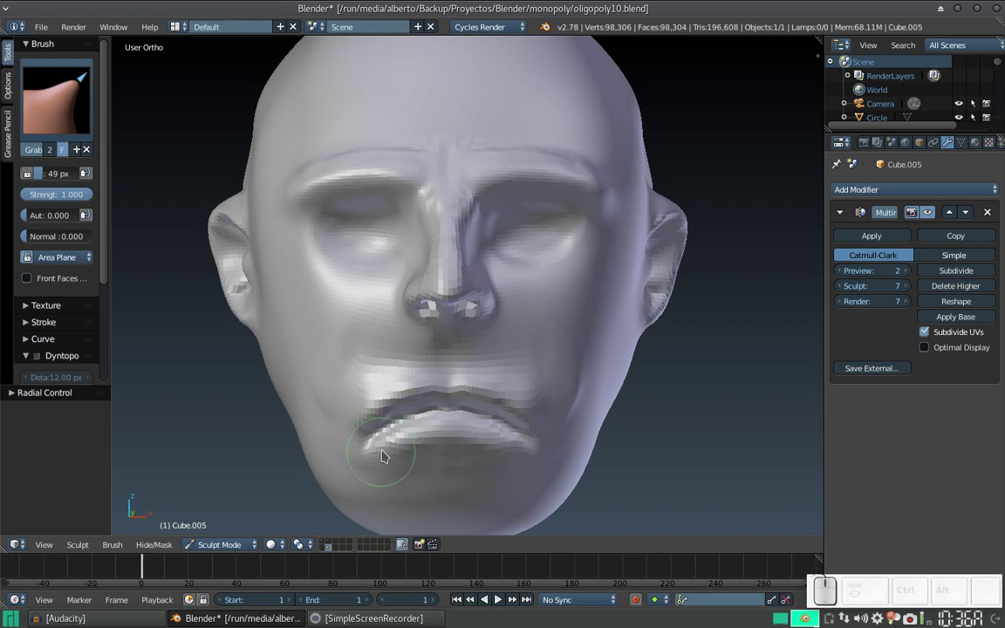
pyautogui.click(403, 448)
pyautogui.click(425, 439)
pyautogui.click(440, 435)
pyautogui.click(448, 436)
pyautogui.click(456, 435)
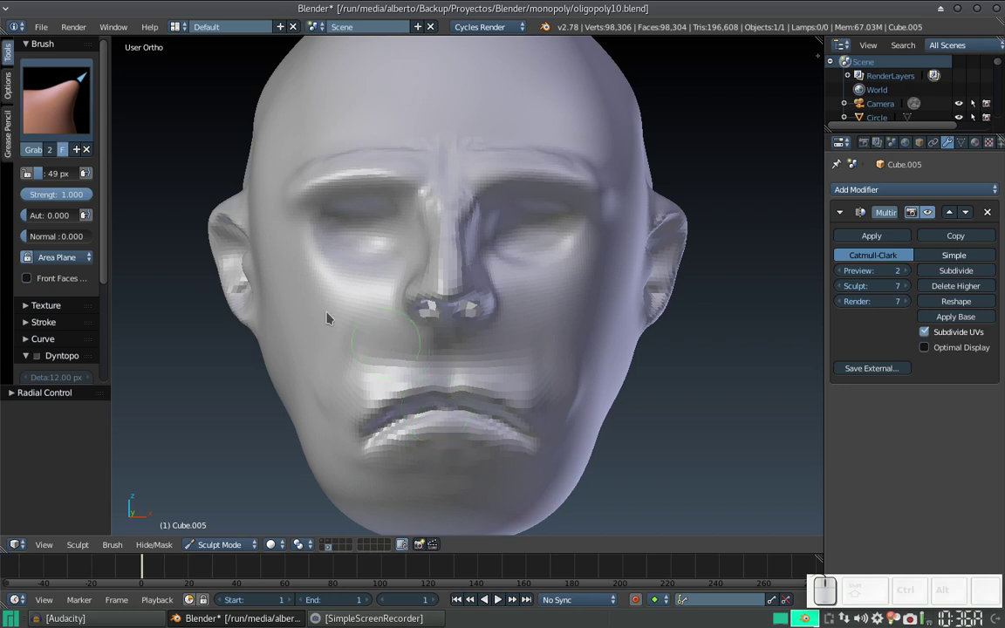
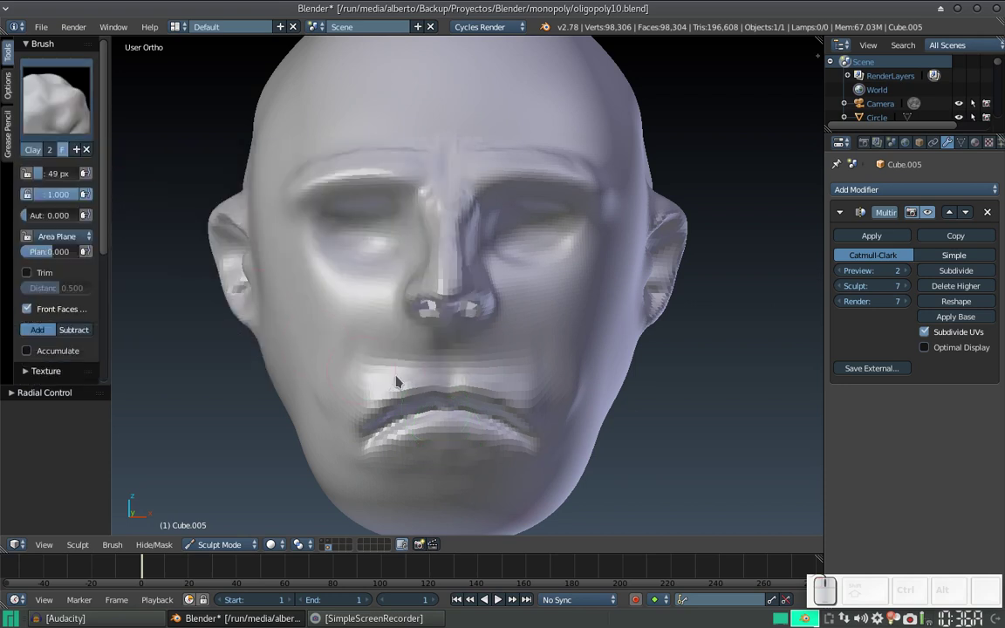
# Build up clay on the lips, along the lower lip and onto the chin with a smaller Clay brush.
pyautogui.press('f')
pyautogui.click(414, 412)
pyautogui.click(455, 360)
pyautogui.click(455, 362)
pyautogui.moveTo(368, 428); pyautogui.dragTo(445, 391)
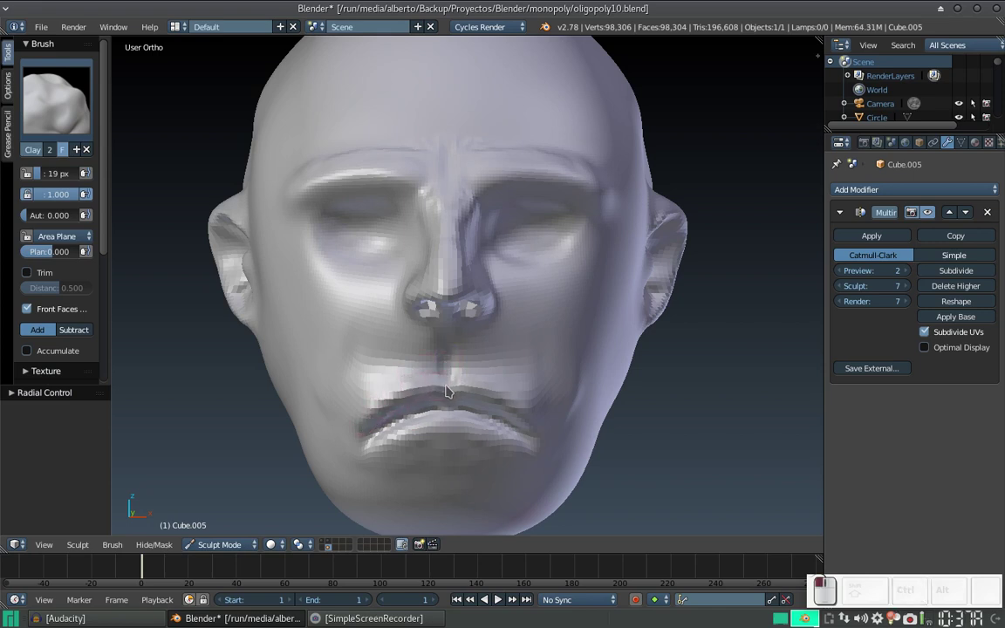
pyautogui.moveTo(445, 389); pyautogui.dragTo(394, 445)
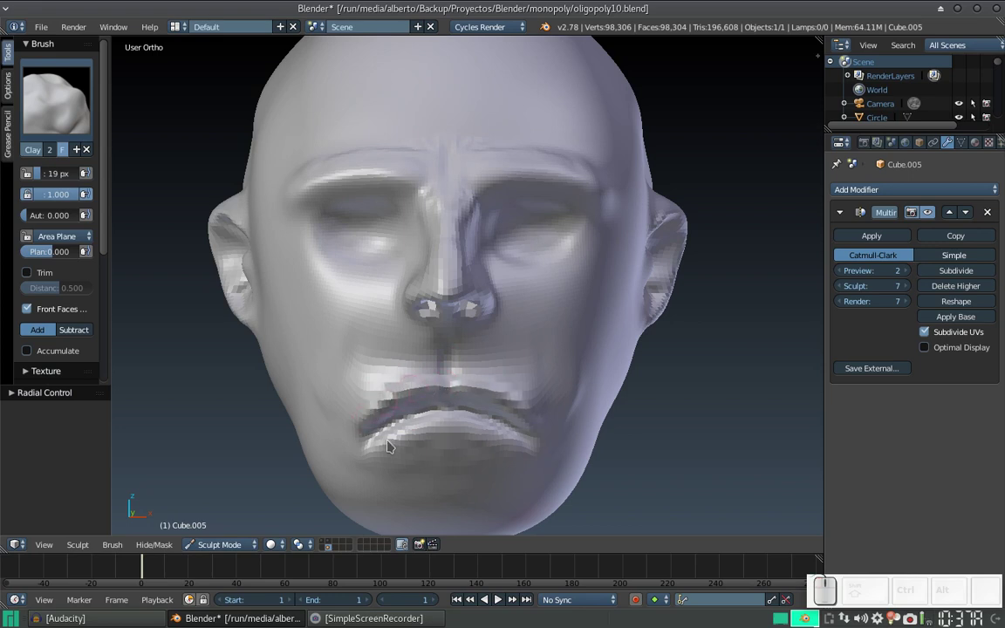
pyautogui.click(390, 446)
pyautogui.moveTo(424, 470); pyautogui.dragTo(417, 465)
pyautogui.middleClick(445, 386)
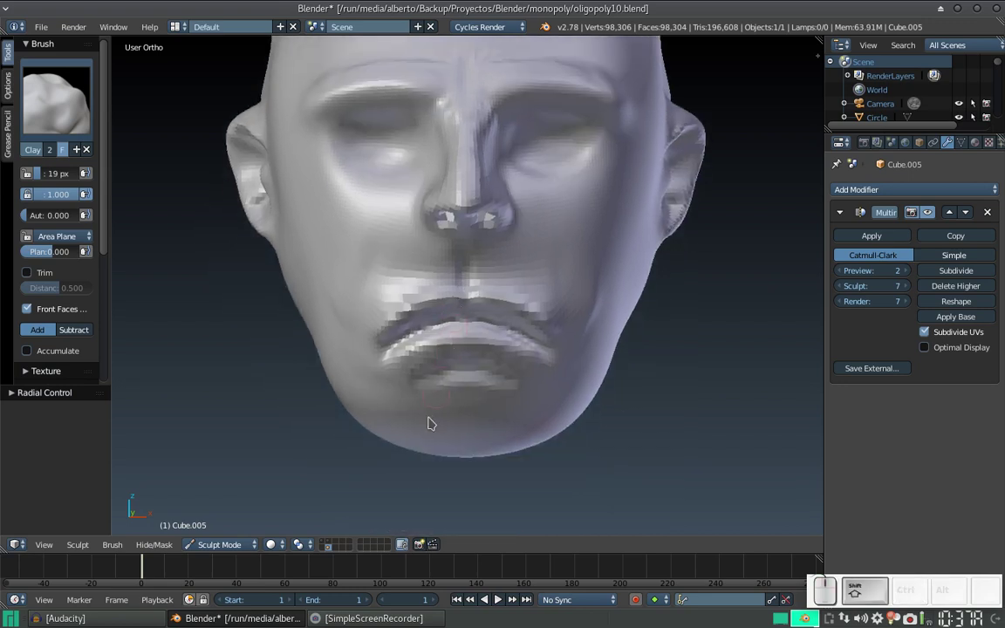
# Enlarge the Clay brush to 78 px and thicken the underside and side profile of the chin.
pyautogui.press('f')
pyautogui.click(466, 452)
pyautogui.moveTo(458, 423); pyautogui.dragTo(459, 394)
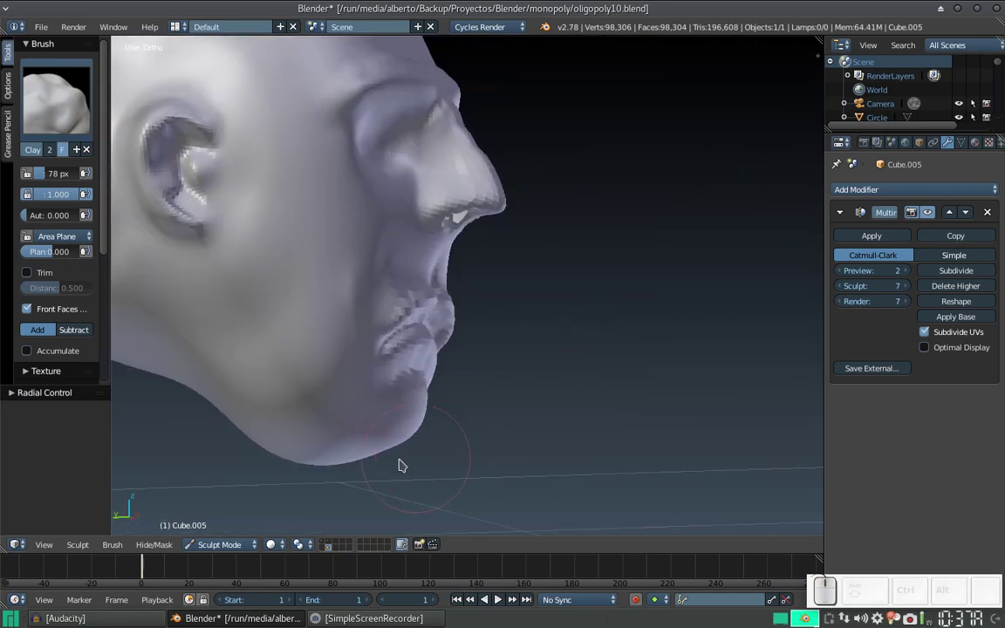
pyautogui.moveTo(378, 458); pyautogui.dragTo(404, 432)
pyautogui.middleClick(387, 432)
pyautogui.moveTo(393, 459); pyautogui.dragTo(436, 410)
pyautogui.middleClick(395, 428)
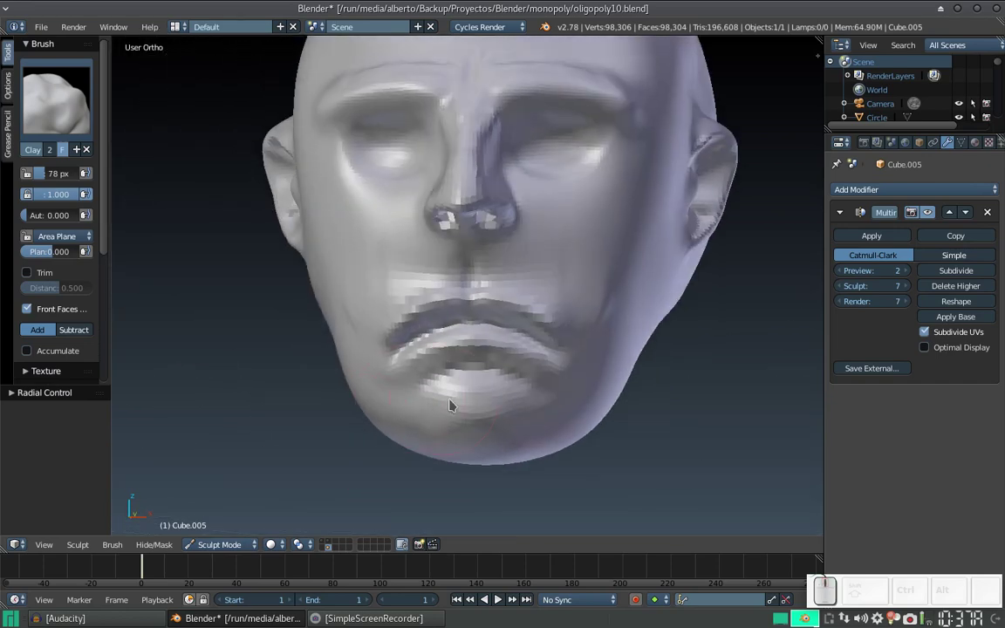
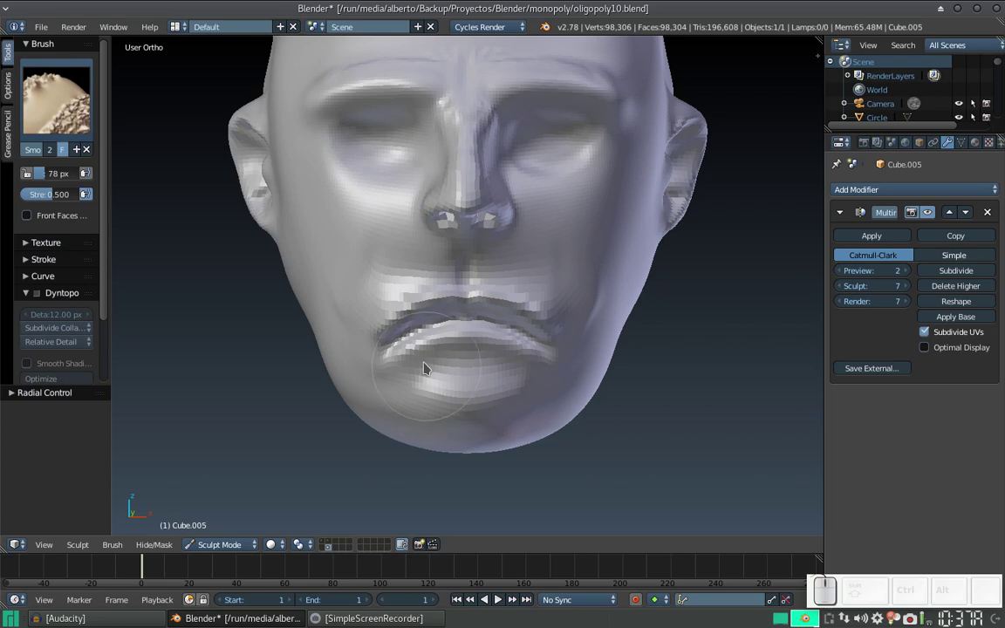
# Smooth the area around the mouth and along the bridge of the nose.
pyautogui.click(439, 357)
pyautogui.moveTo(377, 327); pyautogui.dragTo(443, 280)
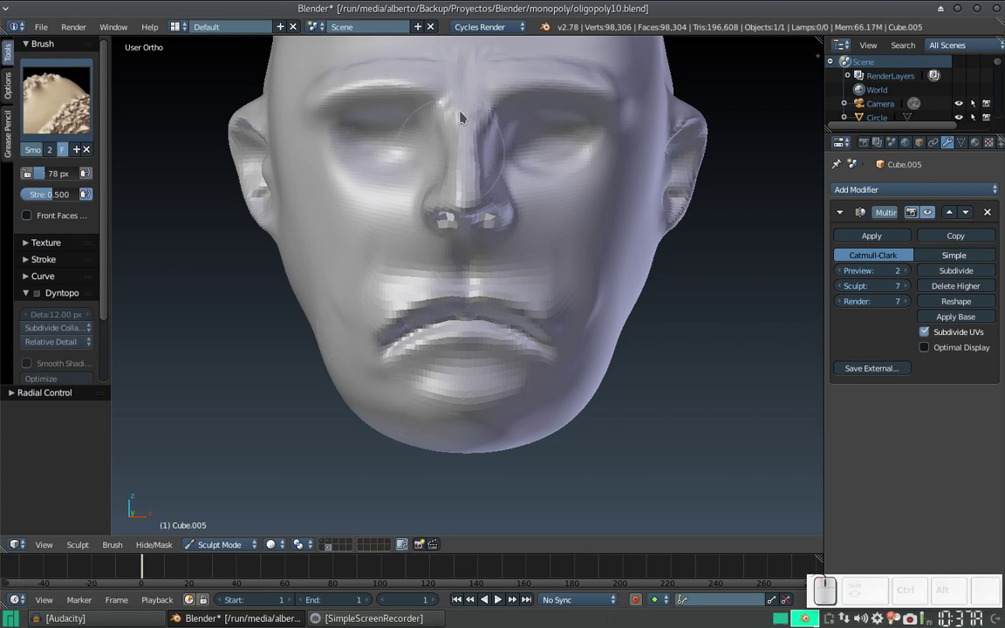
pyautogui.click(468, 173)
pyautogui.click(466, 215)
pyautogui.click(439, 220)
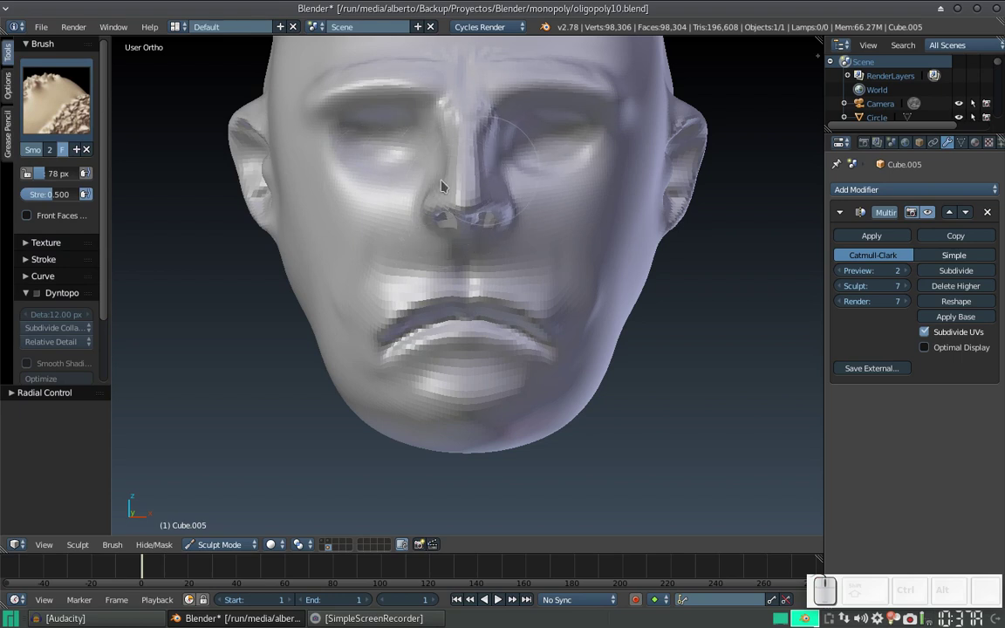
# Shrink the Smooth brush to 34 px, soften between nose and mouth, and return to front view.
pyautogui.press('f')
pyautogui.click(426, 315)
pyautogui.middleClick(484, 264)
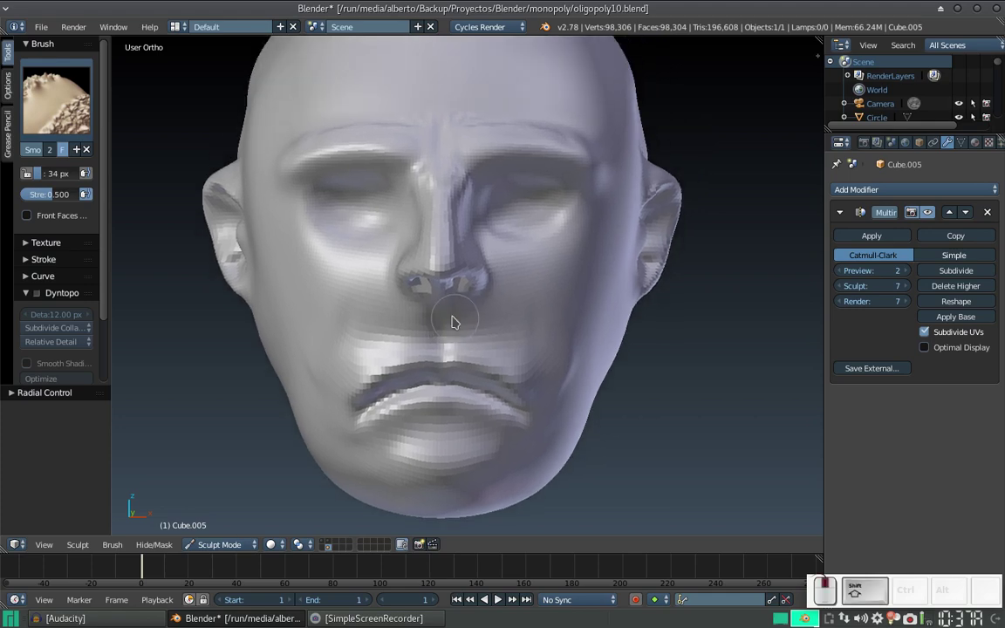
pyautogui.moveTo(474, 295); pyautogui.dragTo(478, 274)
pyautogui.press('KP_1')
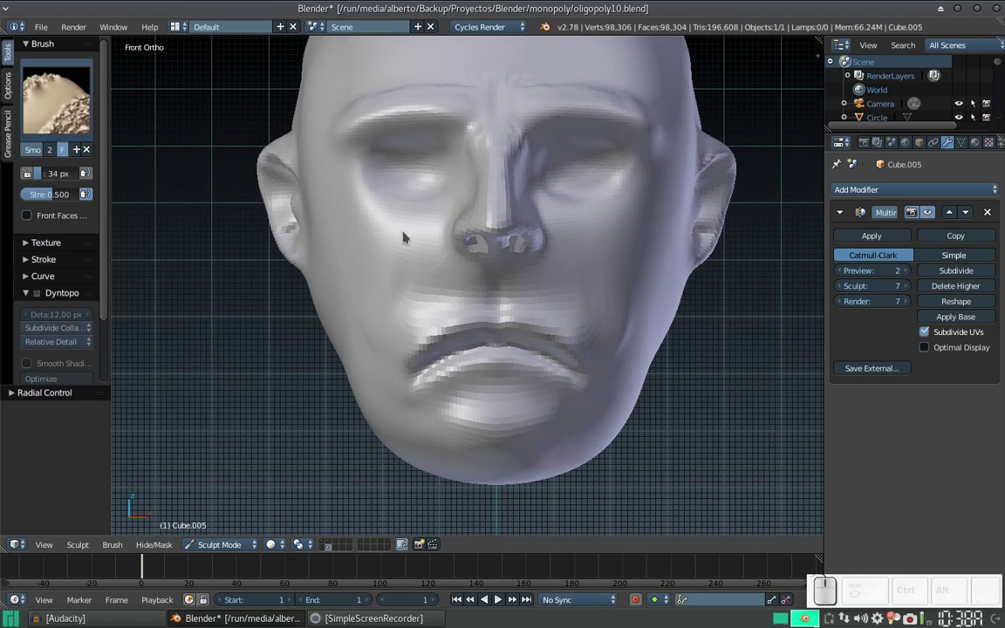
# Make Clay the active brush from the sculpt brush chooser.
pyautogui.click(72, 134)
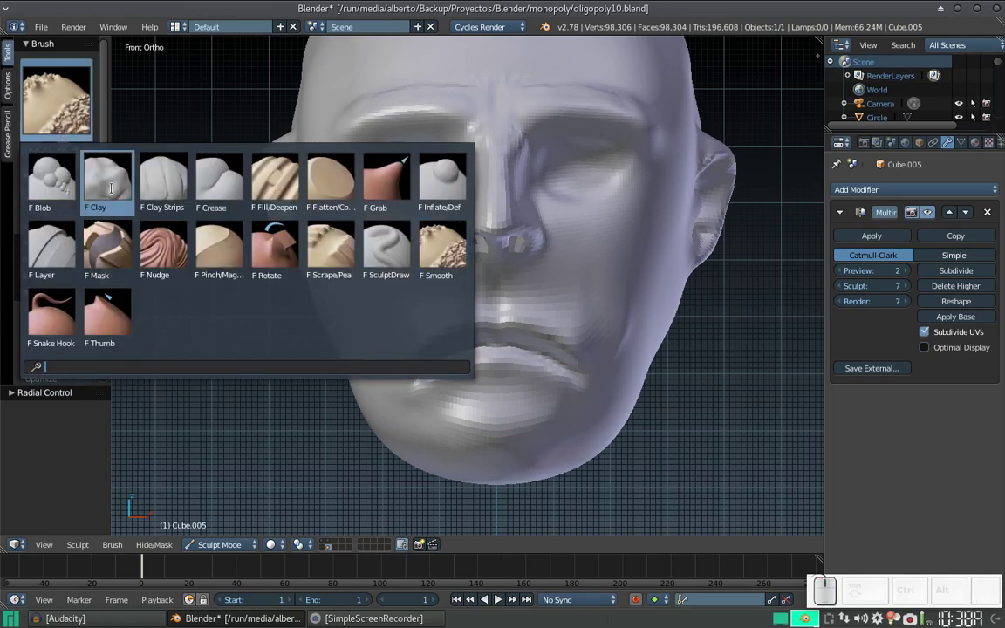
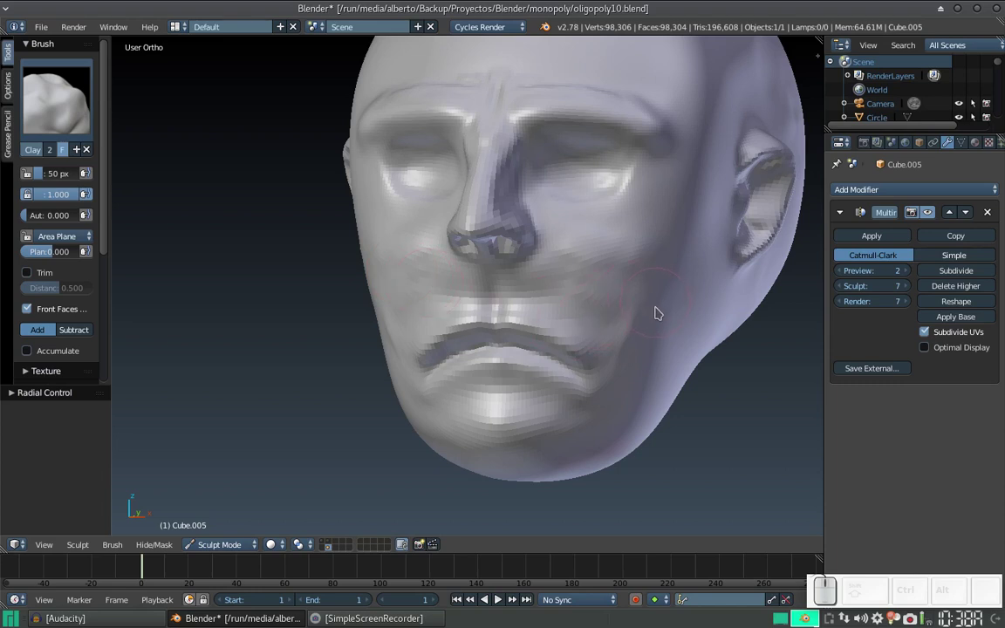
# Enlarge the Clay brush to 101 px and fill out the cheek and side of the face.
pyautogui.press('f')
pyautogui.click(691, 343)
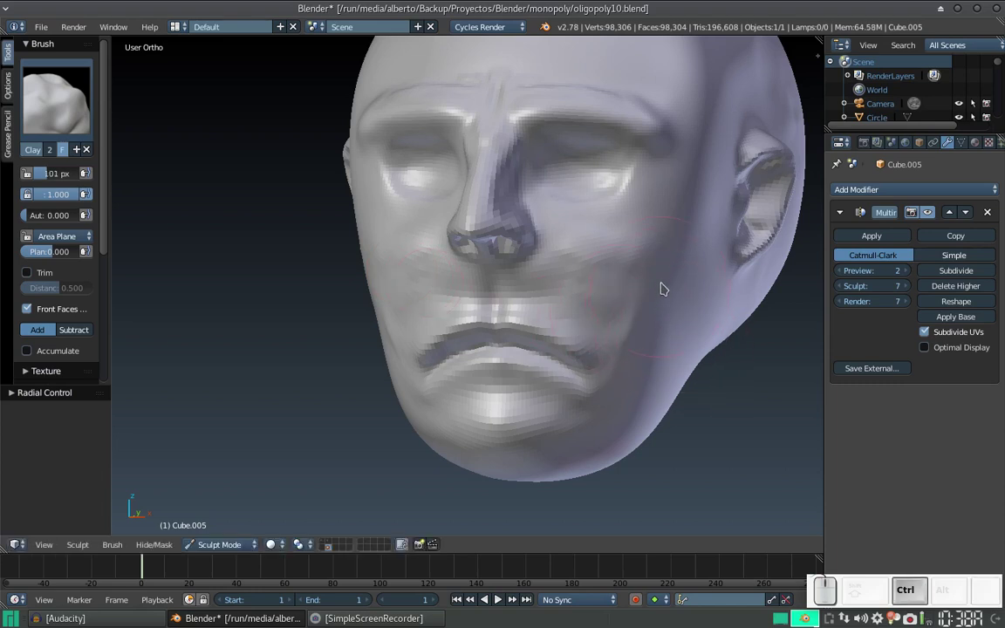
pyautogui.click(671, 287)
pyautogui.click(685, 290)
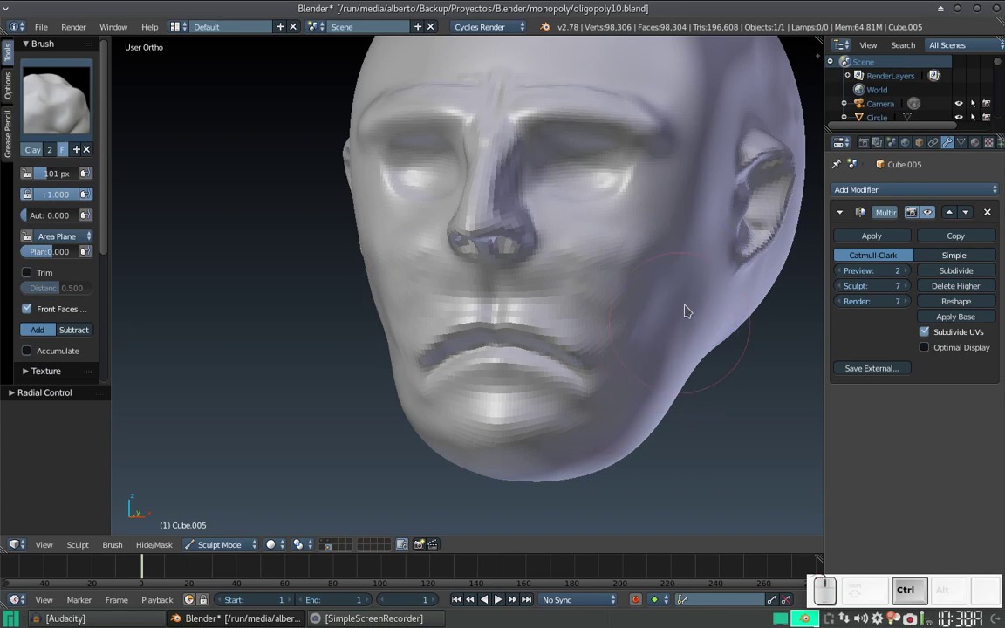
pyautogui.moveTo(644, 343); pyautogui.dragTo(416, 292)
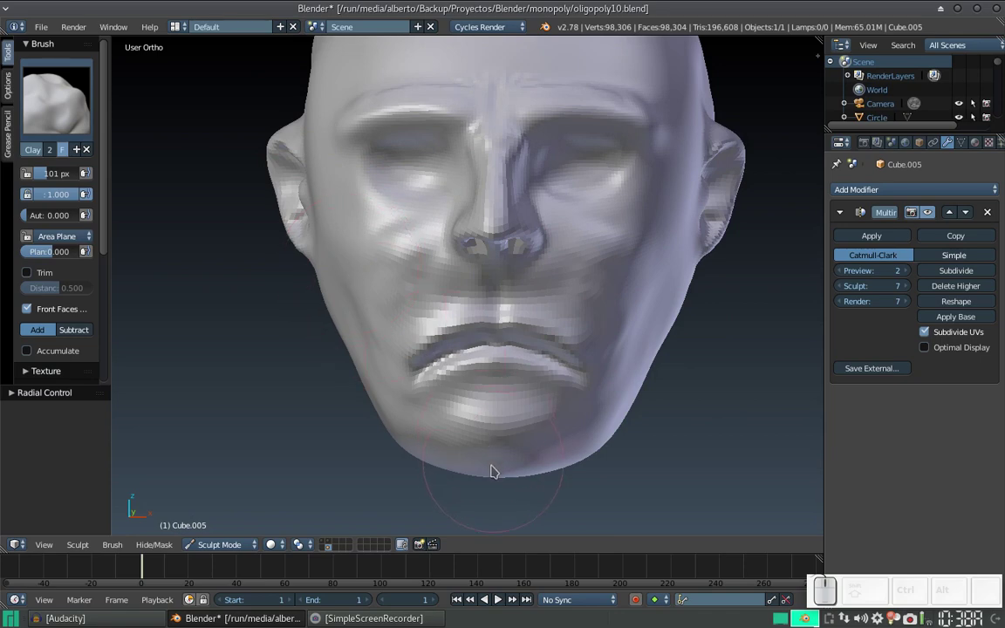
# Add clay along the jawline and lower jaw to round it out.
pyautogui.click(405, 450)
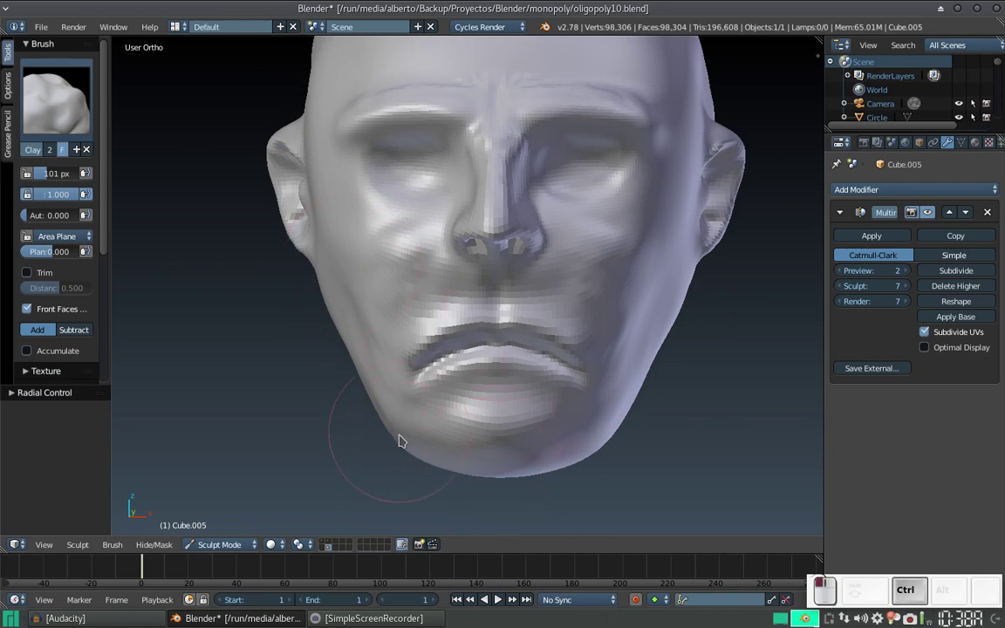
pyautogui.click(396, 407)
pyautogui.click(340, 446)
pyautogui.click(328, 460)
pyautogui.click(324, 474)
pyautogui.click(337, 479)
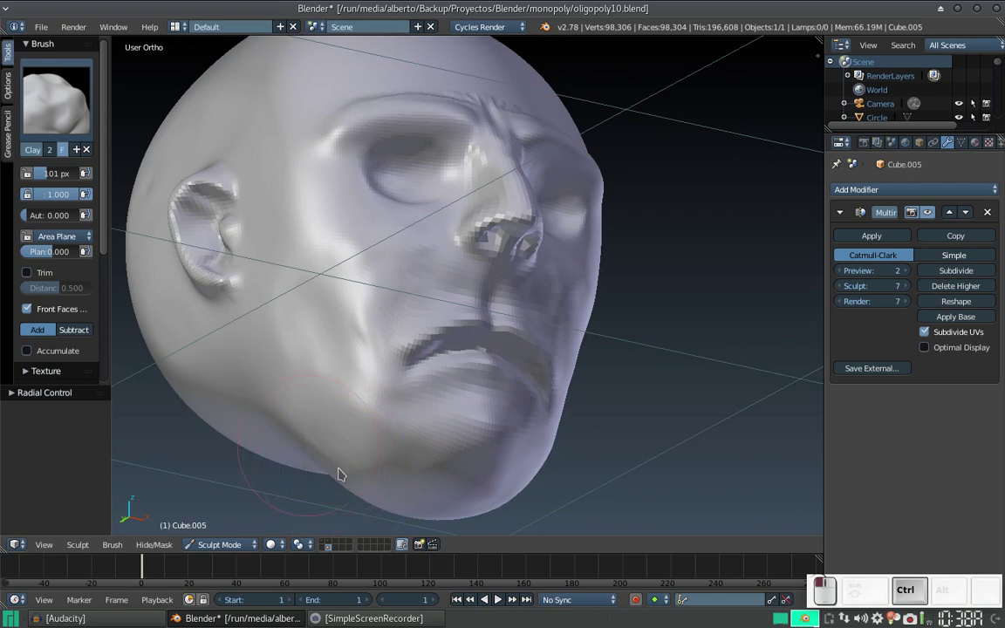
pyautogui.click(345, 413)
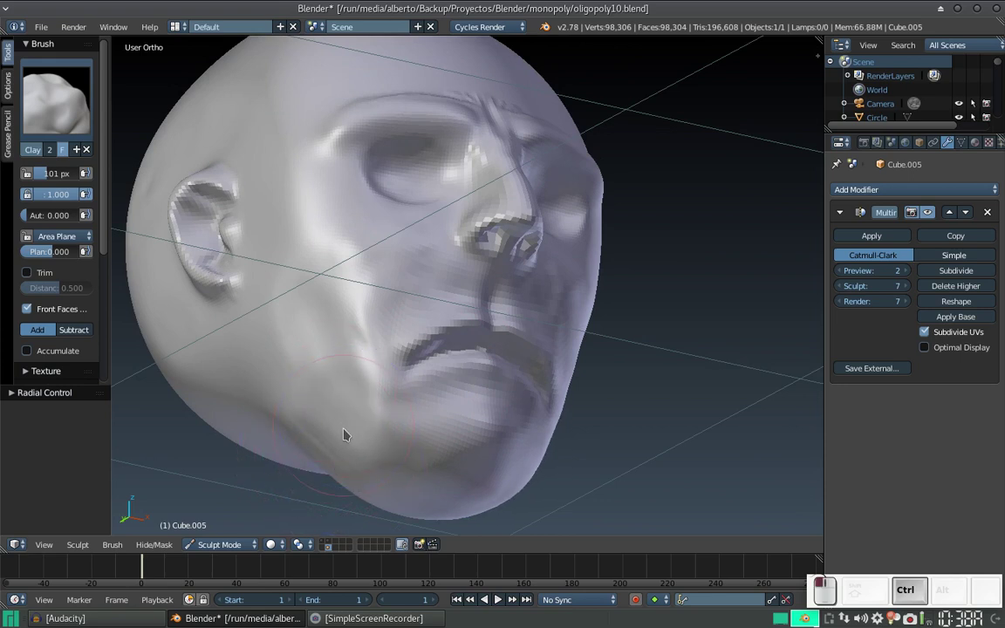
# Build up the side of the jaw and cheek from an angled view of the head.
pyautogui.moveTo(308, 431); pyautogui.dragTo(278, 410)
pyautogui.moveTo(300, 390); pyautogui.dragTo(355, 358)
pyautogui.middleClick(349, 385)
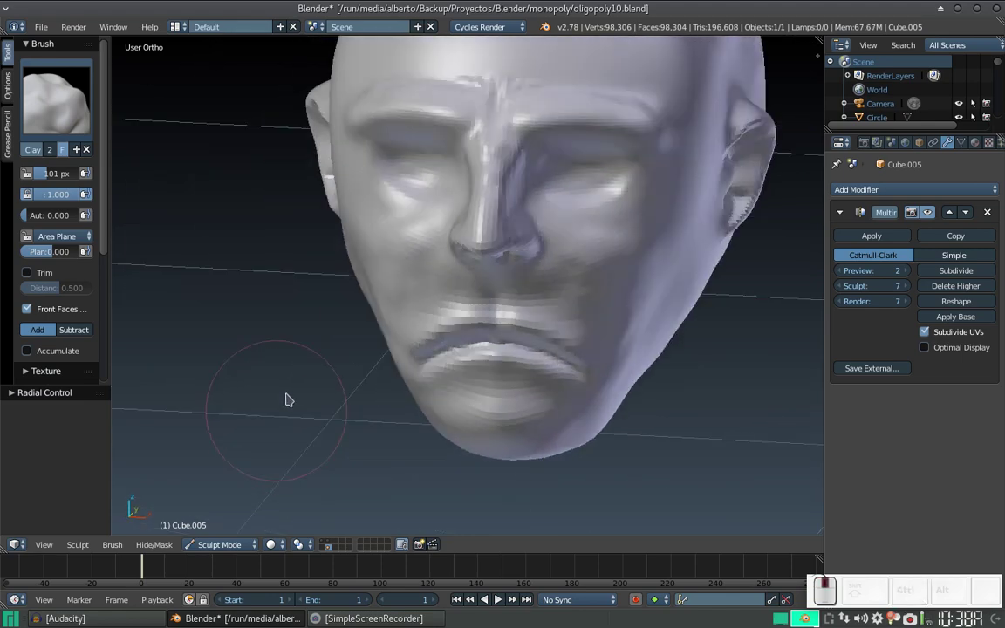
pyautogui.moveTo(372, 354); pyautogui.dragTo(381, 333)
pyautogui.middleClick(389, 342)
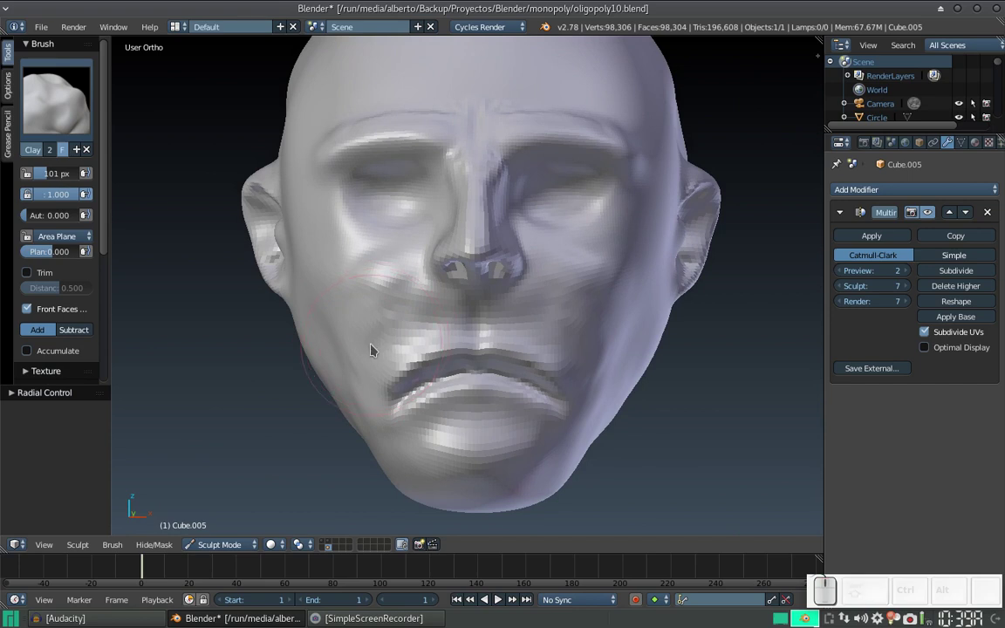
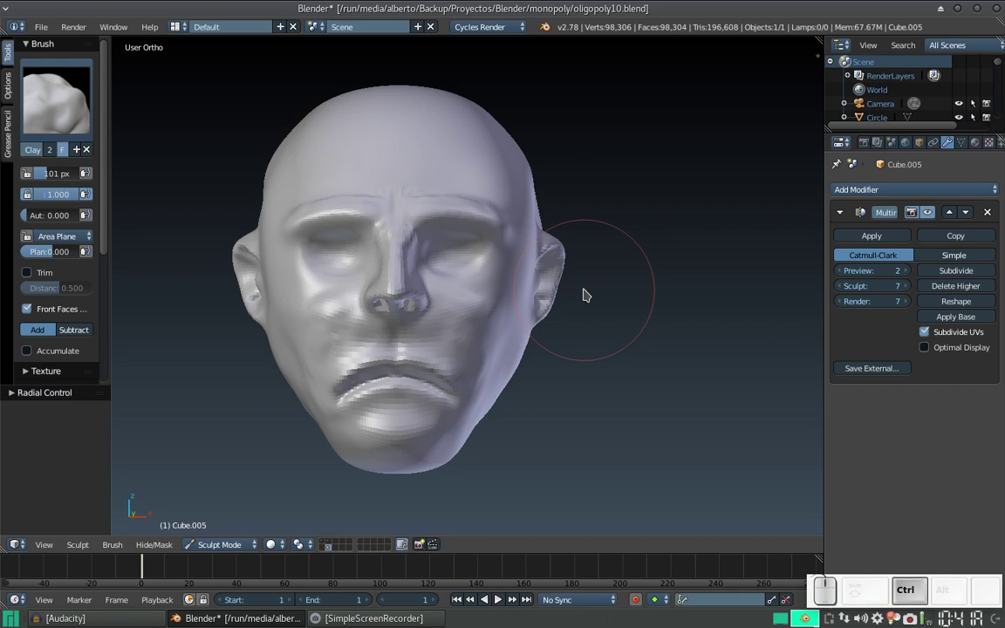
# Save the sculpted head as the new file oligopoly11.blend in the monopoly folder.
pyautogui.press('ctrl+shift+s')
pyautogui.press('KP_Add')
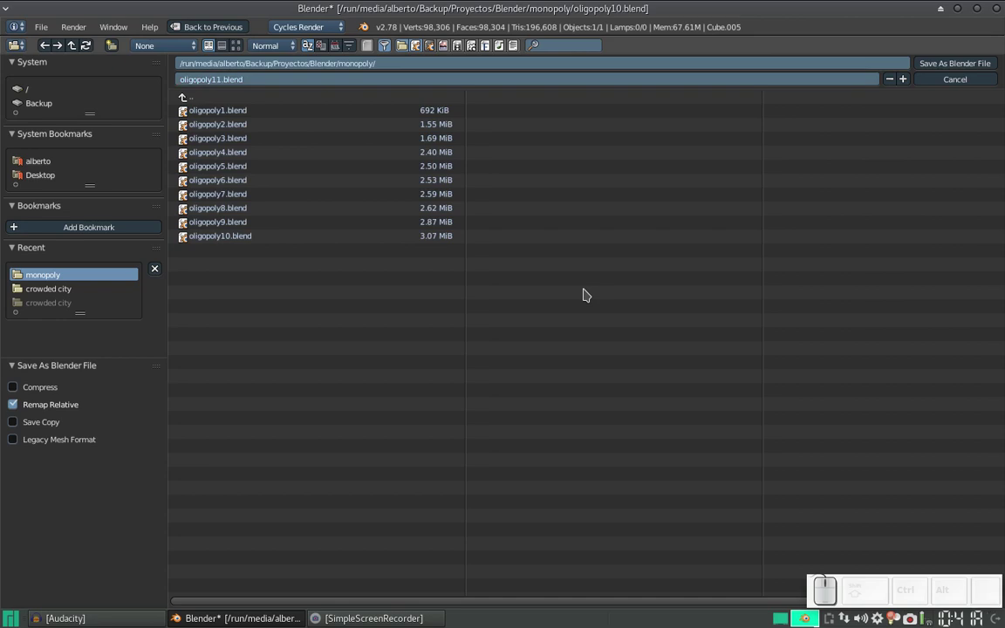
pyautogui.press('KP_Enter')
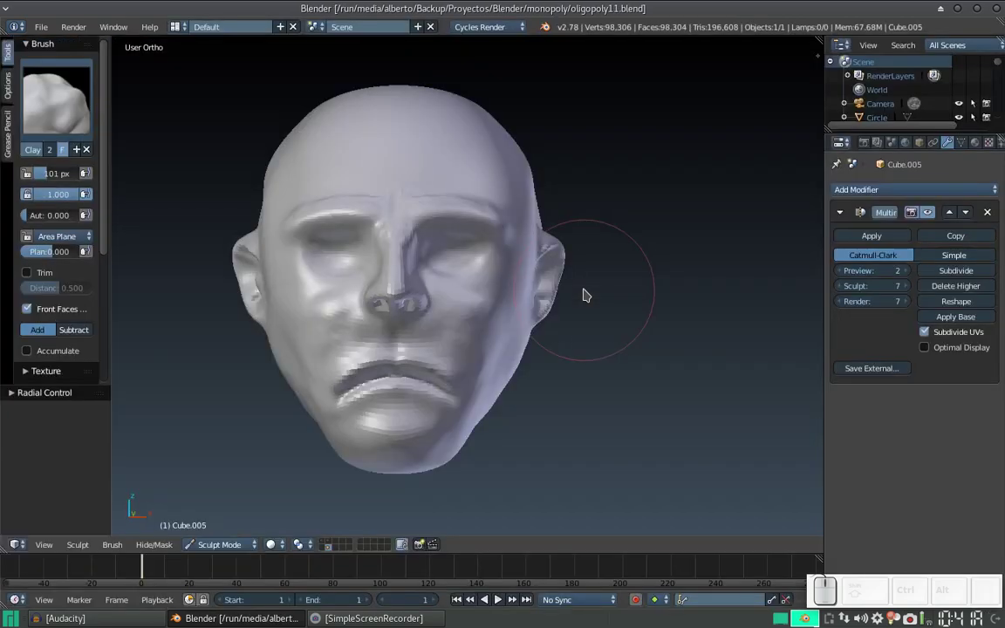